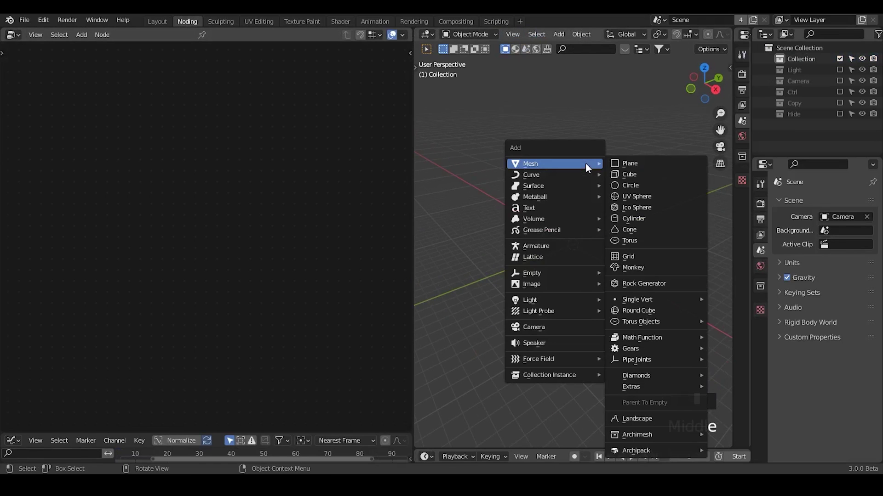
Step: Add a Curve Circle and a Set Position node to the new Geometry Nodes tree
key("shift+a")
left_click_drag(216, 37, 24, 308)
key("x")
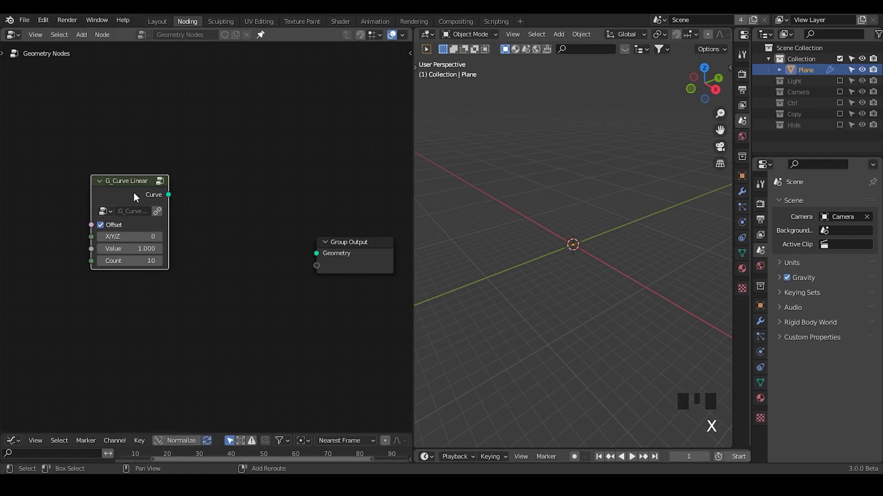
left_click(139, 198)
Step: Wire the Curve Circle through Set Position into the Group Output
left_click_drag(565, 327, 172, 305)
left_click_drag(171, 305, 252, 203)
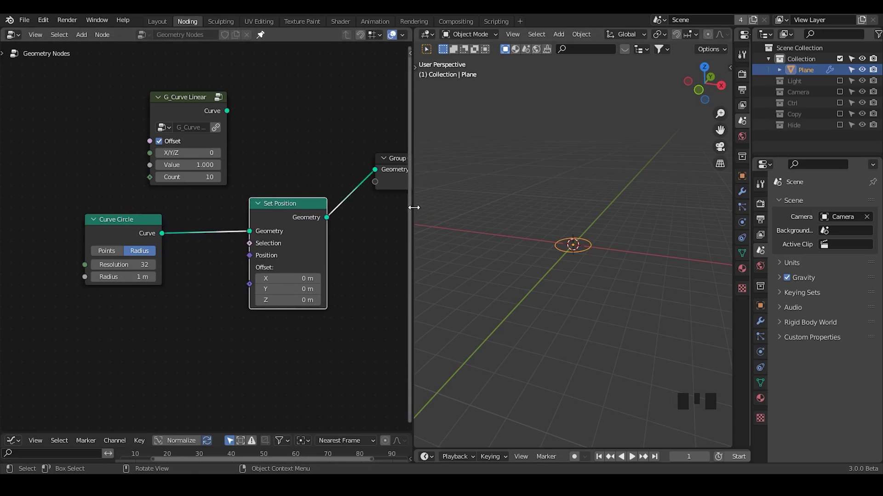
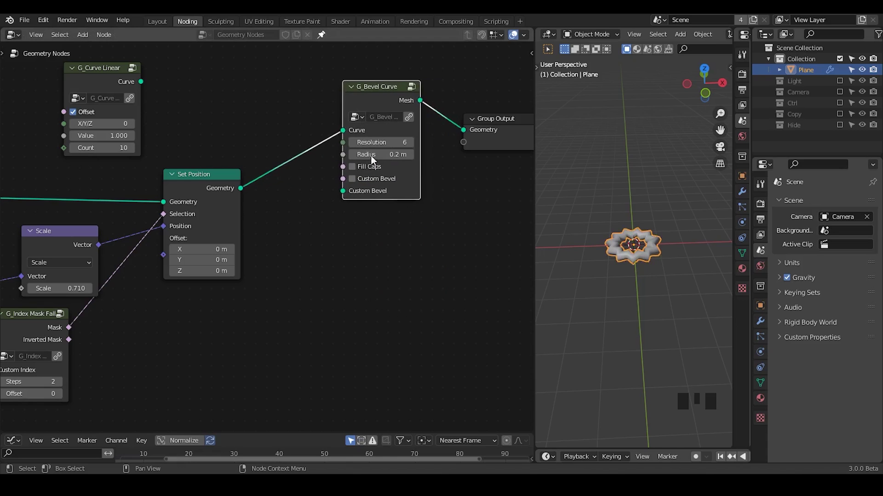
Step: Connect the G_Curve Linear line as the sweep path of the G_Bevel Curve
left_click_drag(350, 191, 363, 117)
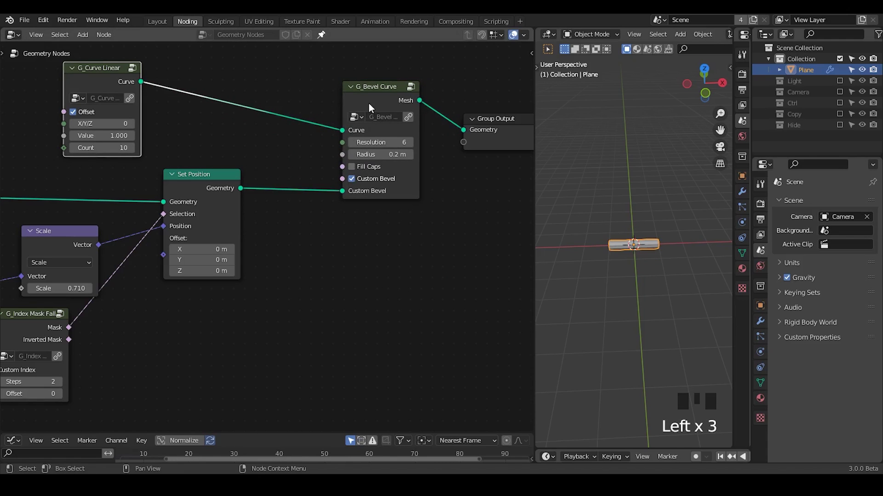
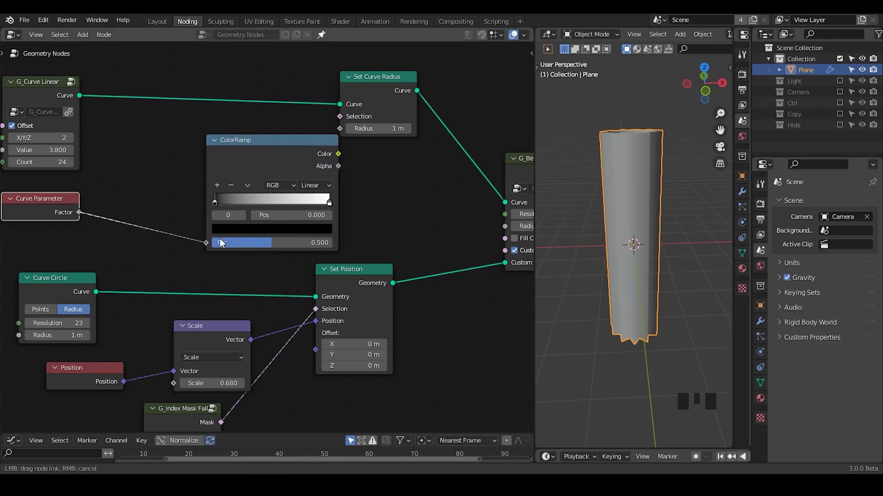
Step: Insert a Float Curve between the ColorRamp and Set Curve Radius to taper the column
left_click_drag(274, 186, 644, 221)
left_click_drag(644, 221, 273, 202)
left_click_drag(272, 201, 253, 110)
left_click_drag(622, 240, 400, 128)
left_click(400, 127)
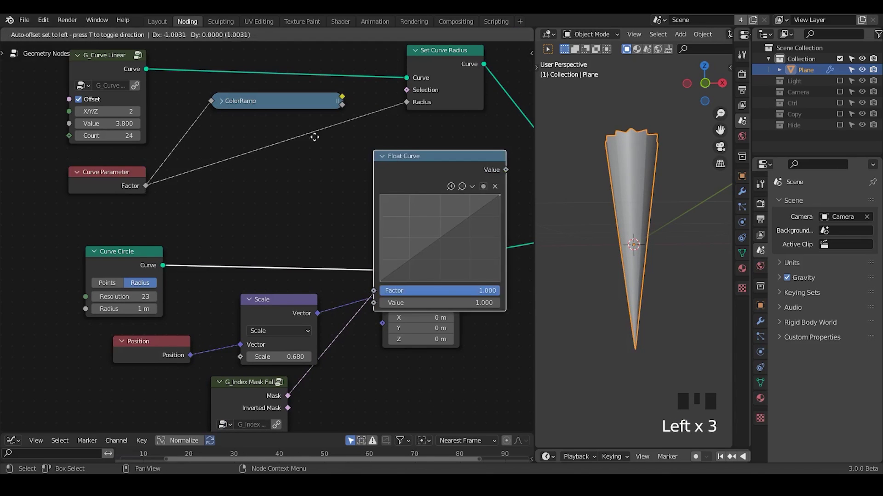
key("ctrl+a")
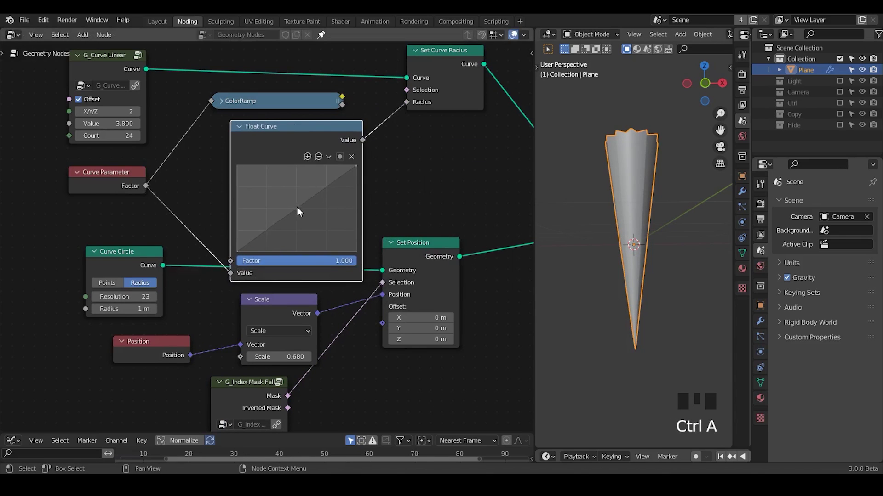
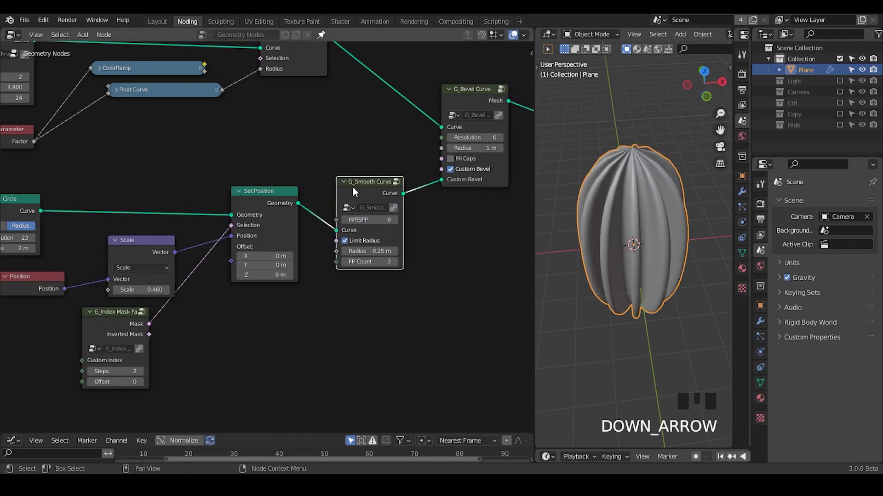
Step: Lower the G_Smooth Curve radius to 0.06 m for sharper ribs
left_click_drag(649, 275, 646, 219)
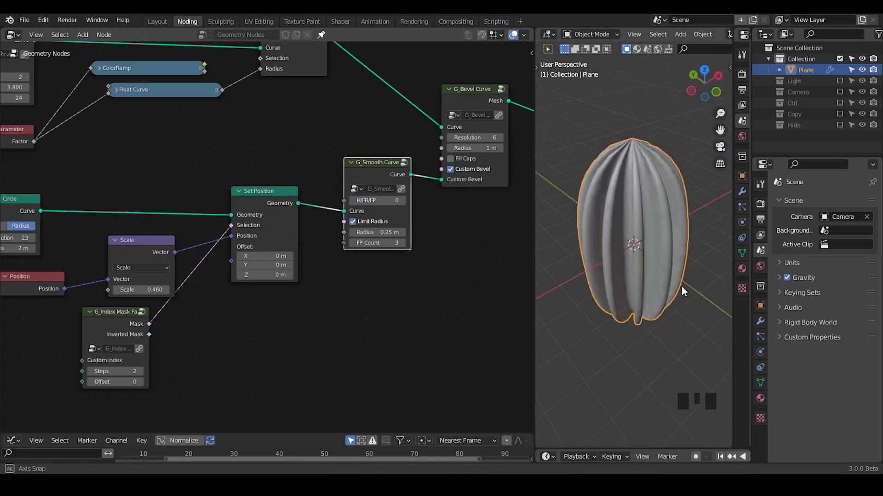
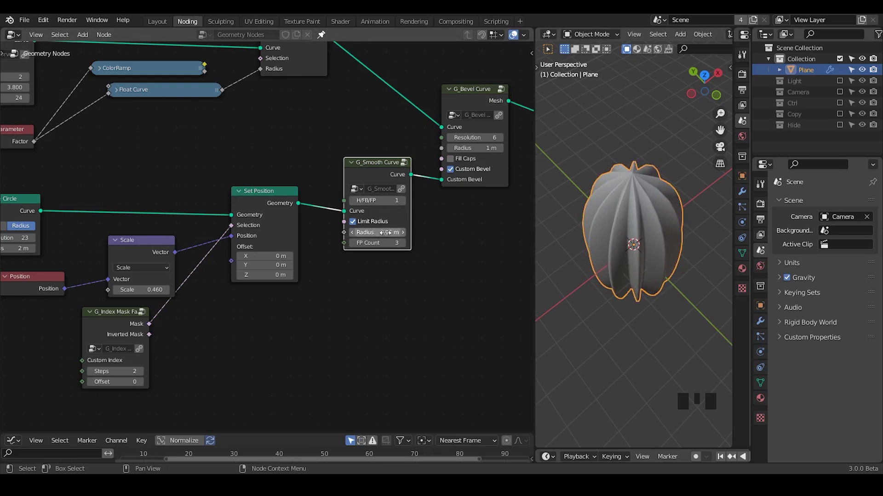
left_click_drag(654, 250, 626, 259)
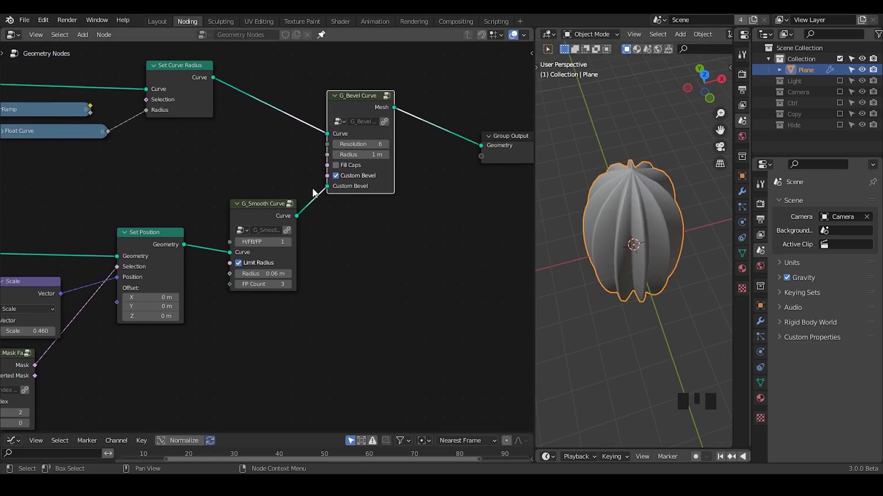
Step: Add a Subdivision Surface after the bevel and zero the spine line's offset
key("m")
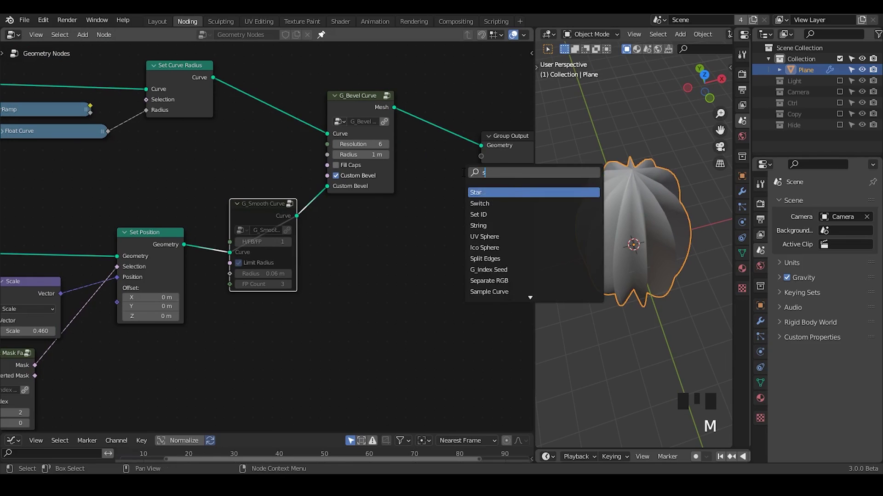
key("Down")
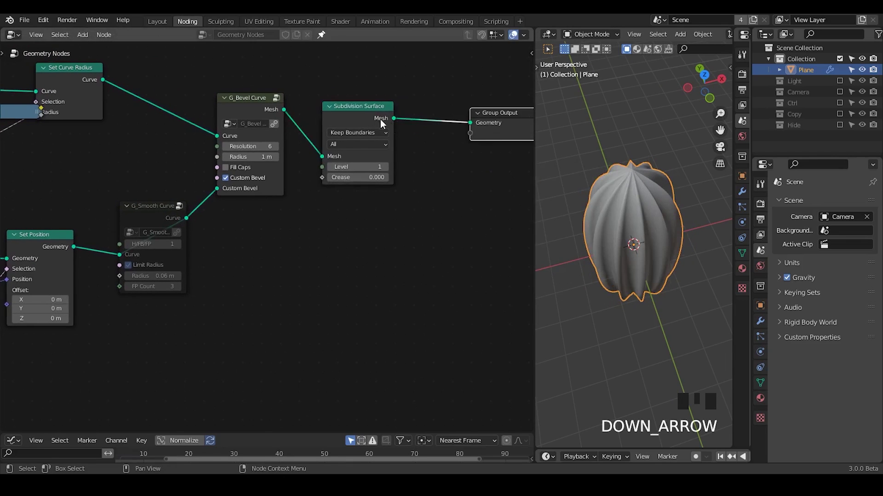
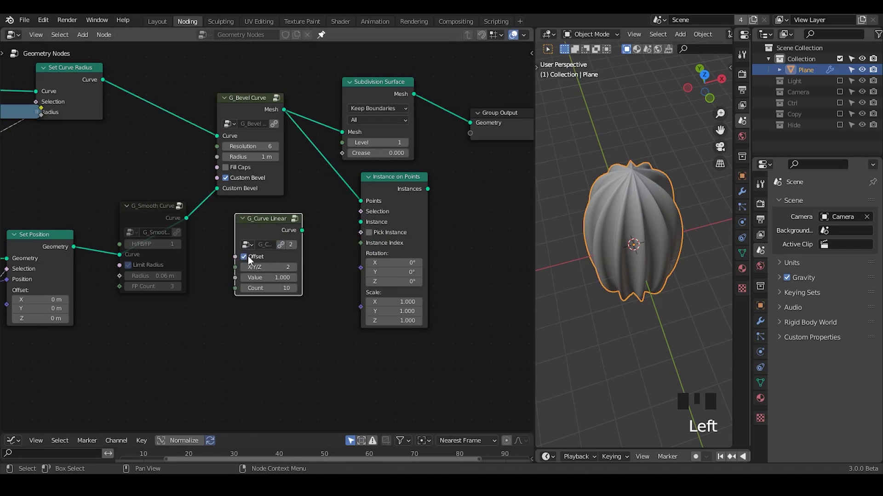
left_click(401, 202)
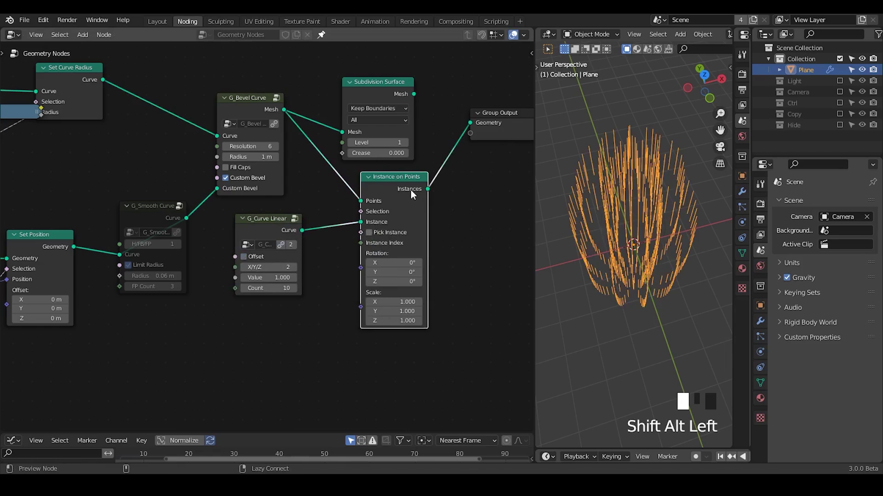
Step: Place a Set Curve Radius node between Instance on Points and the Group Output
left_click_drag(639, 284, 299, 369)
left_click_drag(299, 369, 345, 173)
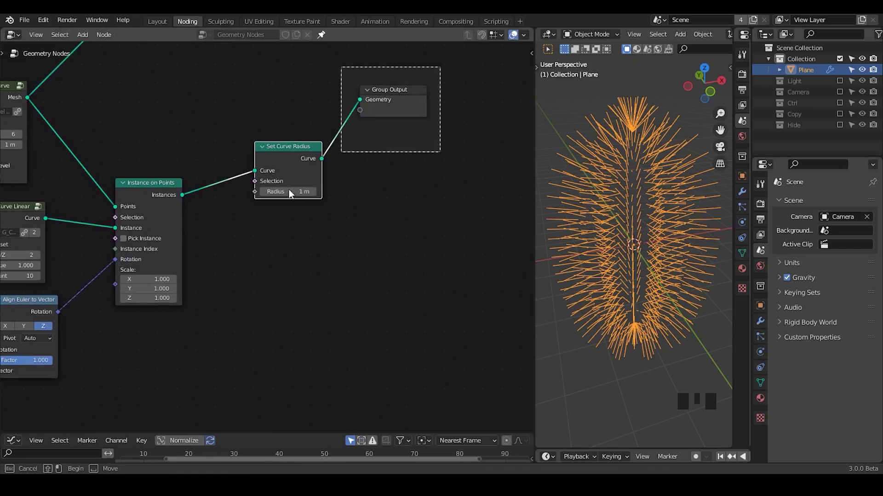
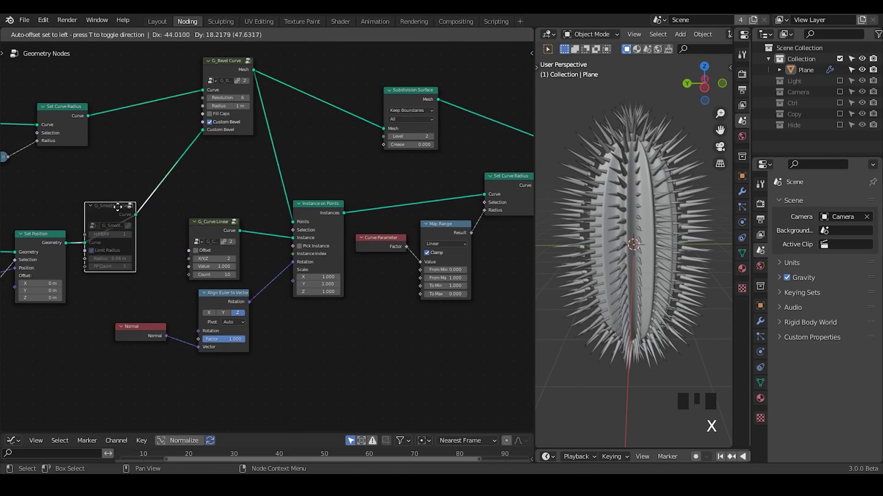
Step: Duplicate the G_Bevel Curve group for the spines and adjust its bevel radius
key("shift+d")
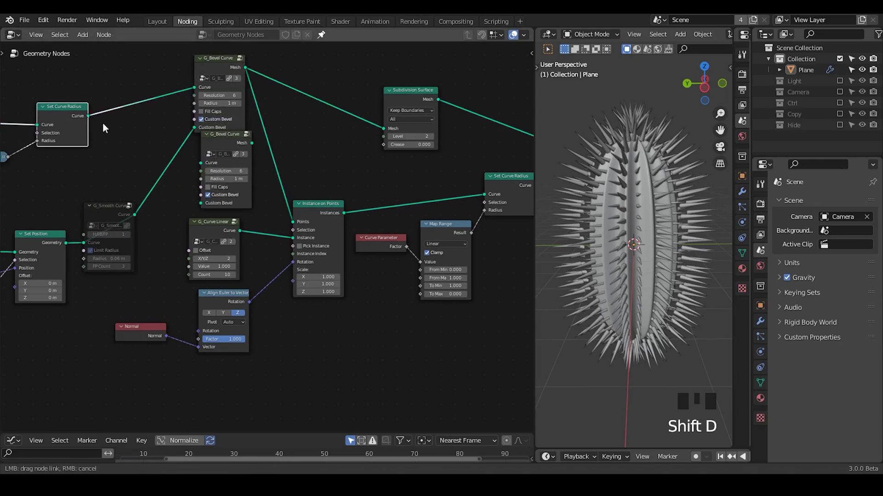
left_click(195, 181)
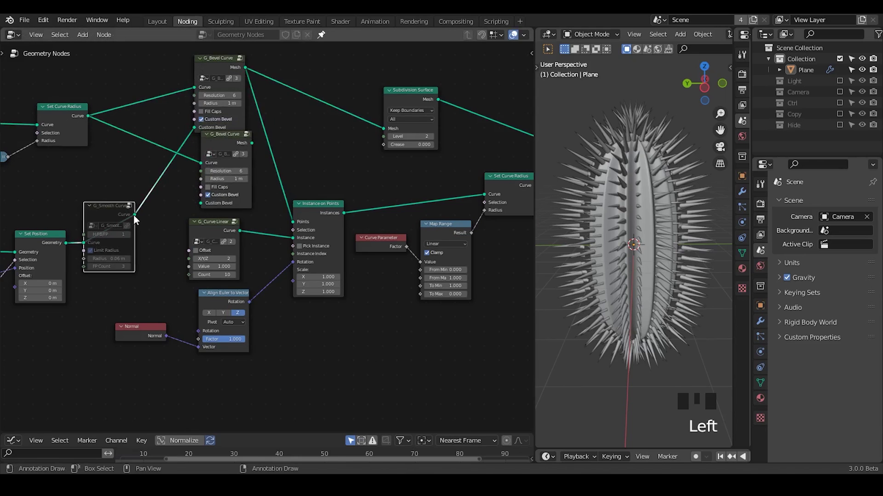
left_click(215, 209)
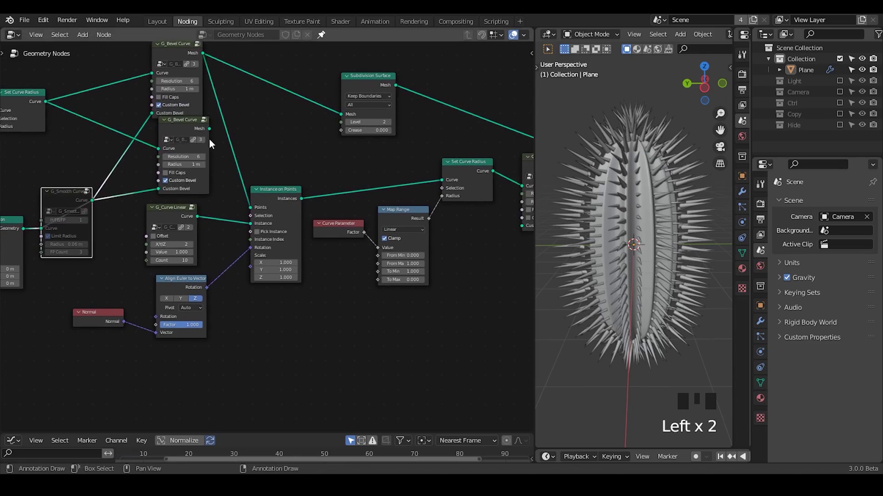
left_click(253, 207)
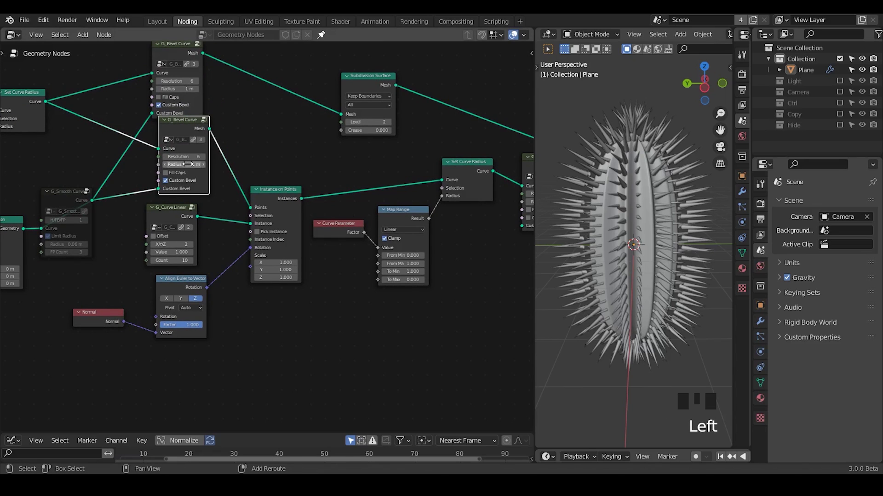
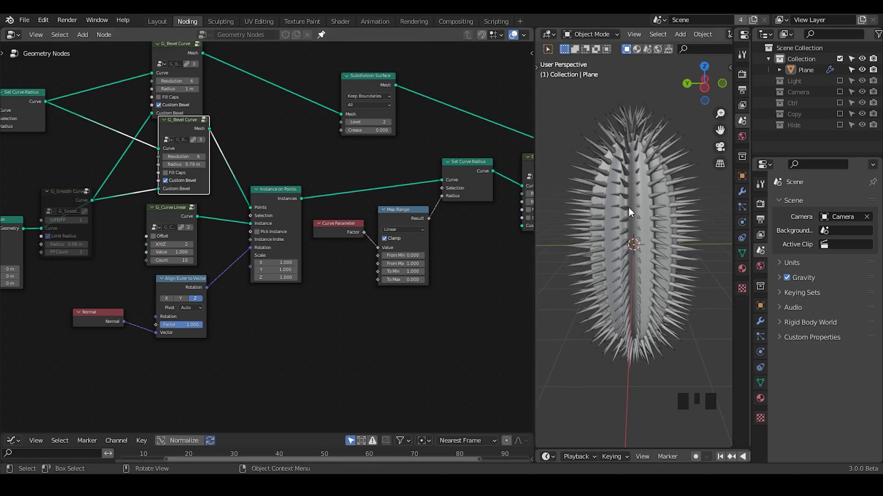
left_click_drag(617, 210, 665, 253)
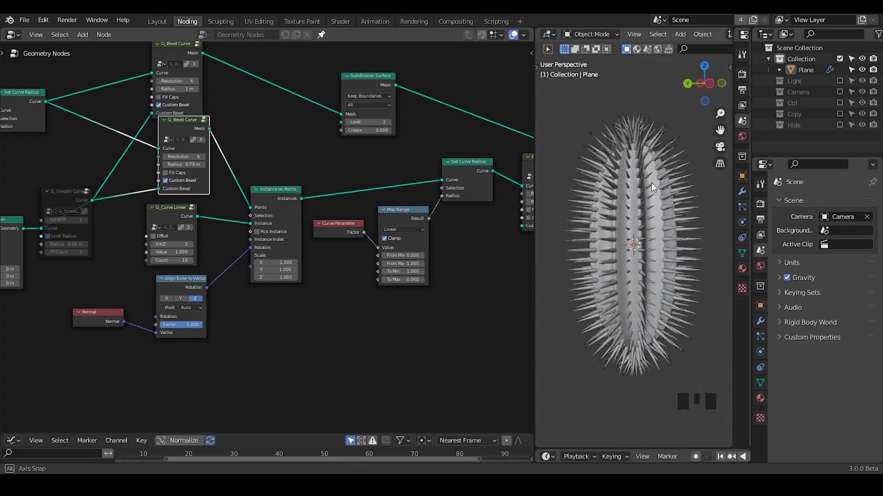
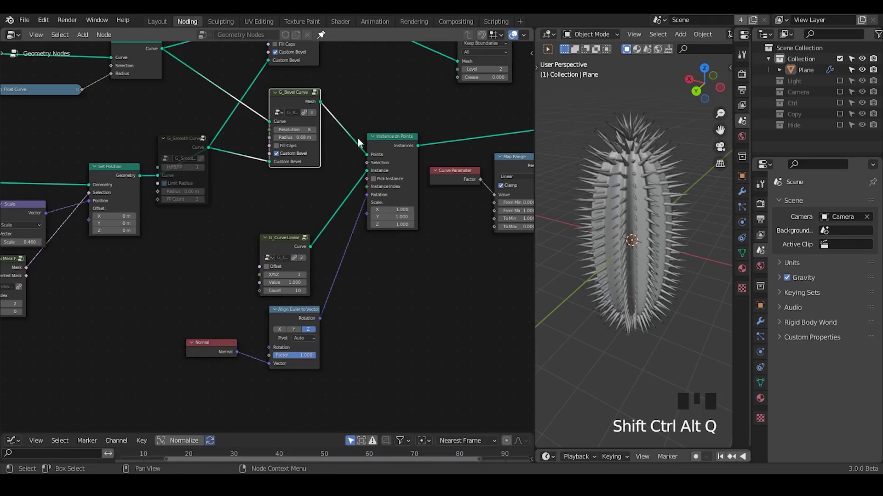
Step: Shape the Float Curve into a dome profile, checking the star shape from below
left_click_drag(343, 179, 385, 81)
left_click(385, 81)
left_click_drag(418, 147, 593, 294)
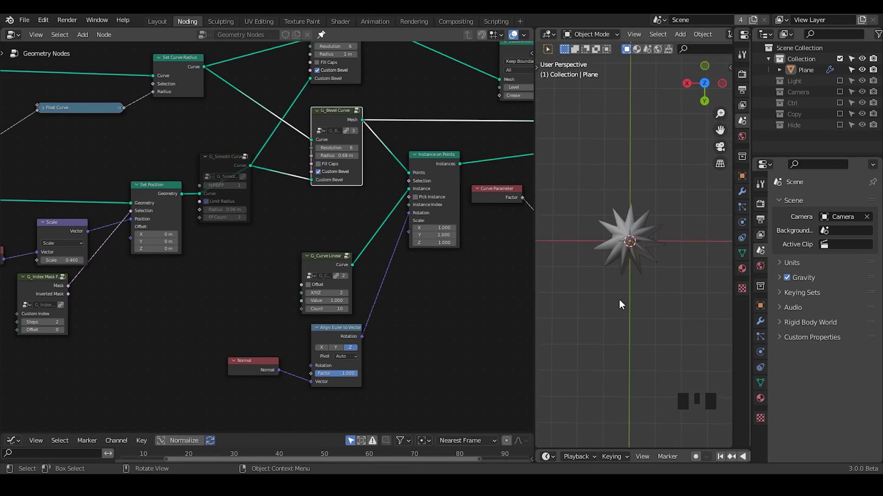
left_click_drag(622, 286, 719, 75)
left_click(708, 87)
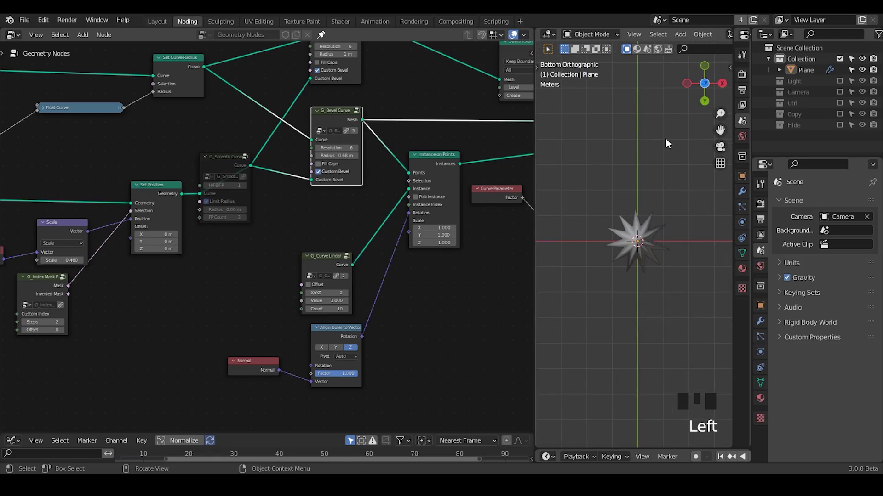
Step: Collapse the Float Curve node and rearrange the radius and spine bevel nodes
left_click_drag(255, 179, 318, 179)
middle_click(322, 174)
left_click_drag(334, 191, 165, 116)
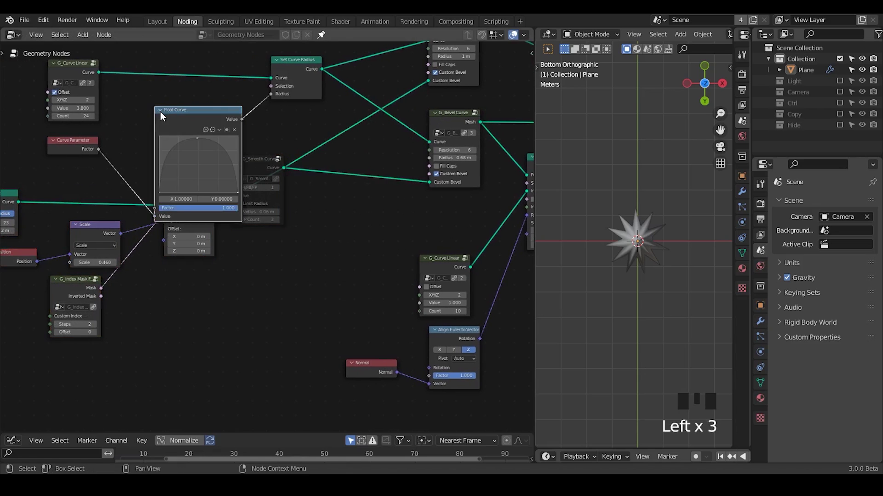
left_click(165, 115)
left_click_drag(261, 143, 229, 153)
left_click(228, 154)
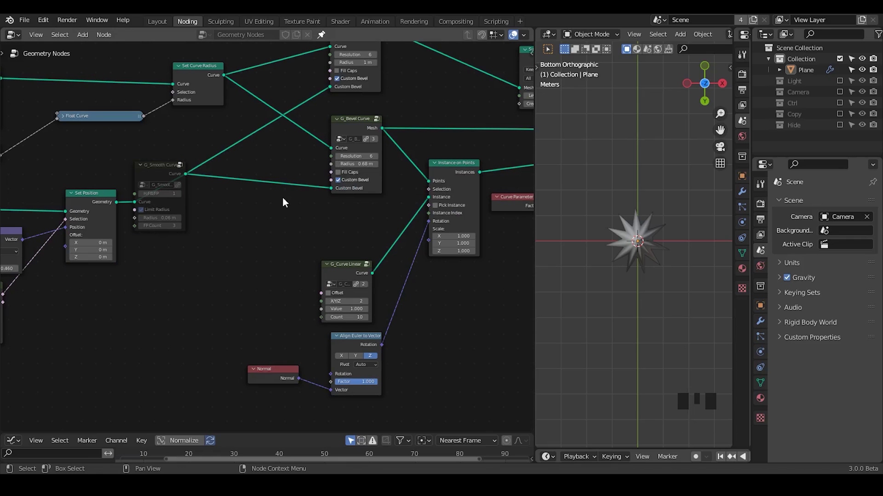
left_click(344, 274)
left_click(360, 344)
left_click(353, 129)
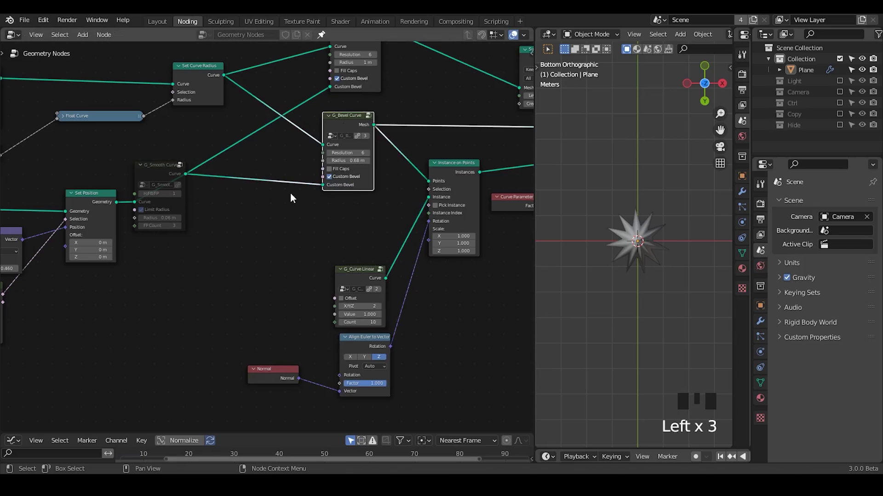
Step: Add a G_Index Mask Falloff node and wire its mask into Instance on Points Selection
key("ctrl+a")
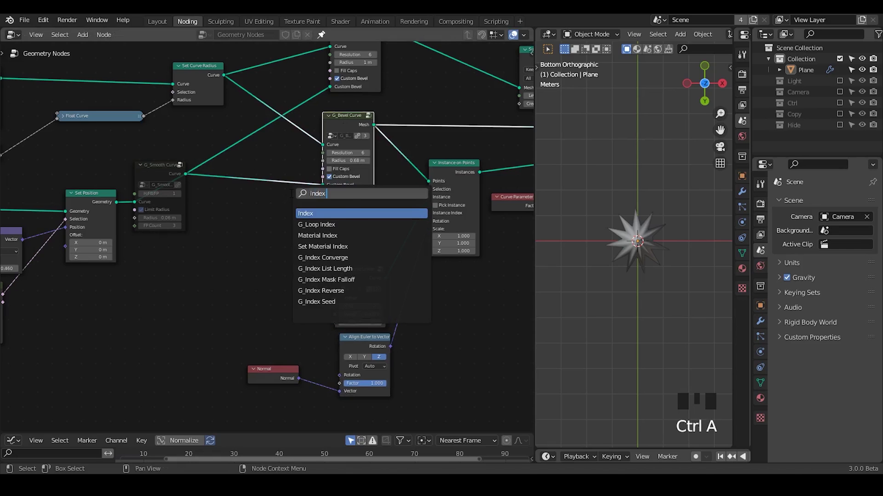
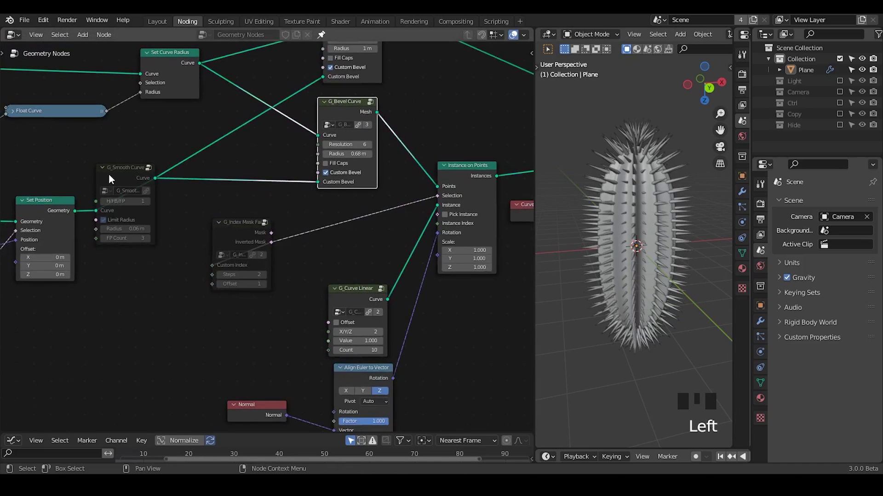
left_click(130, 176)
middle_click(143, 200)
left_click(351, 229)
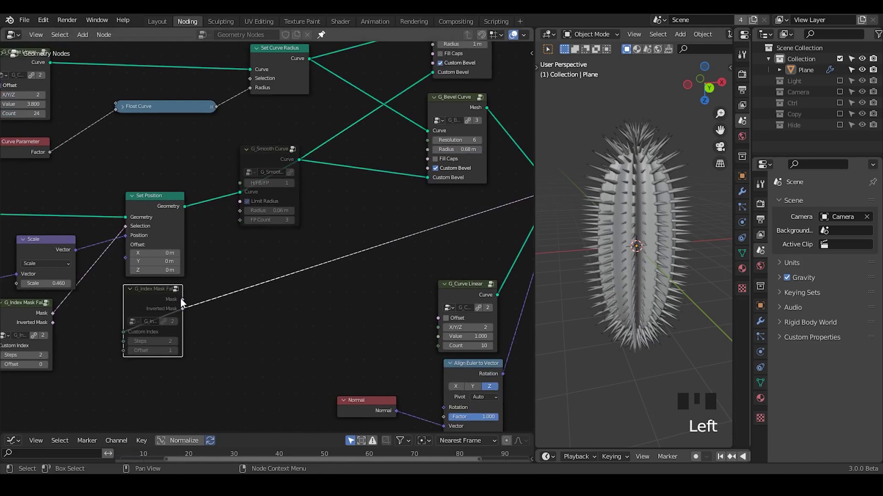
left_click_drag(231, 281, 280, 231)
left_click_drag(280, 231, 285, 253)
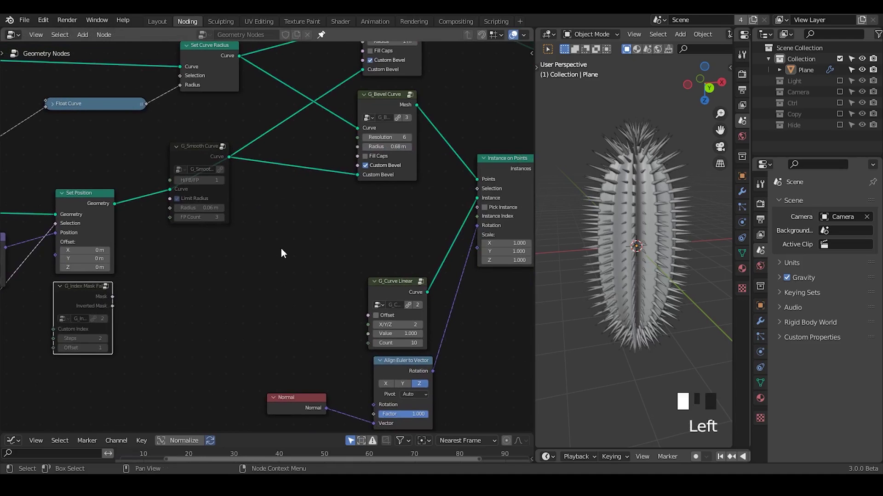
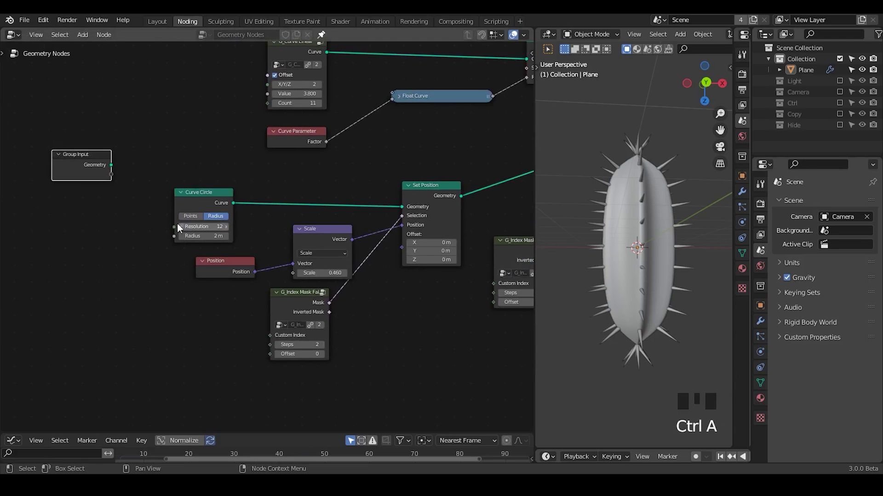
Step: Add a Multiply math node and feed the Group Input Resolution into it
key("ctrl+a")
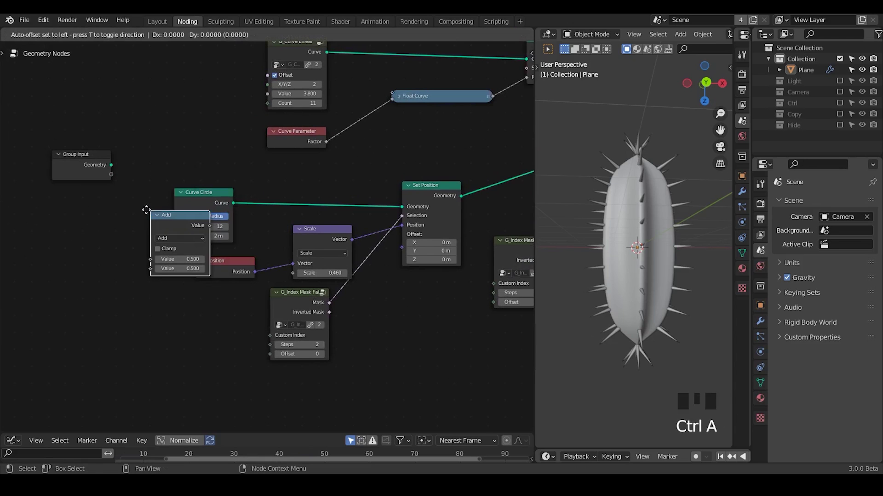
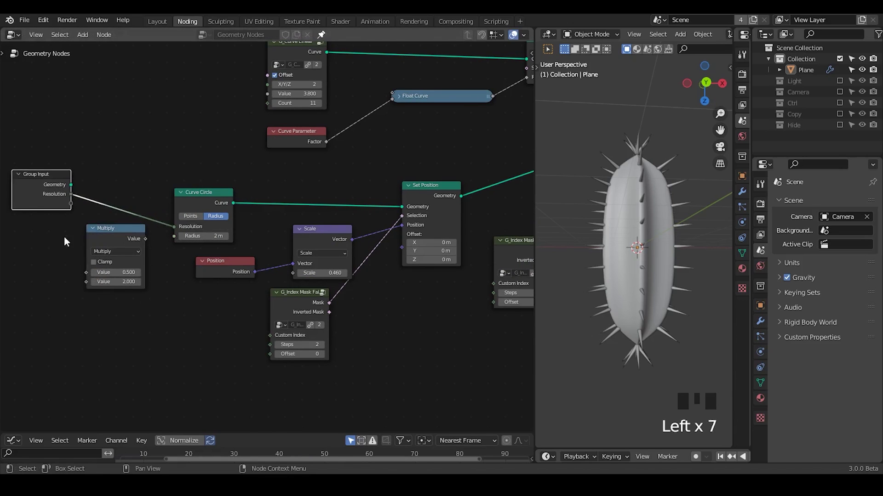
left_click_drag(92, 276, 85, 242)
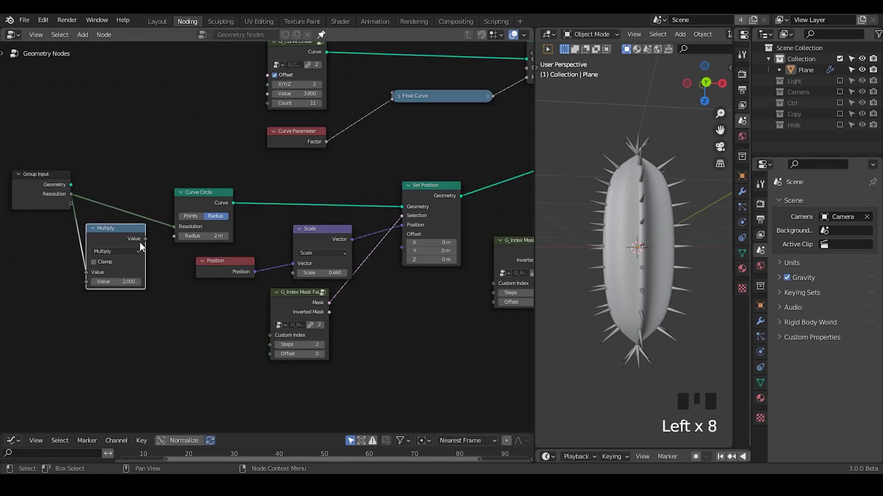
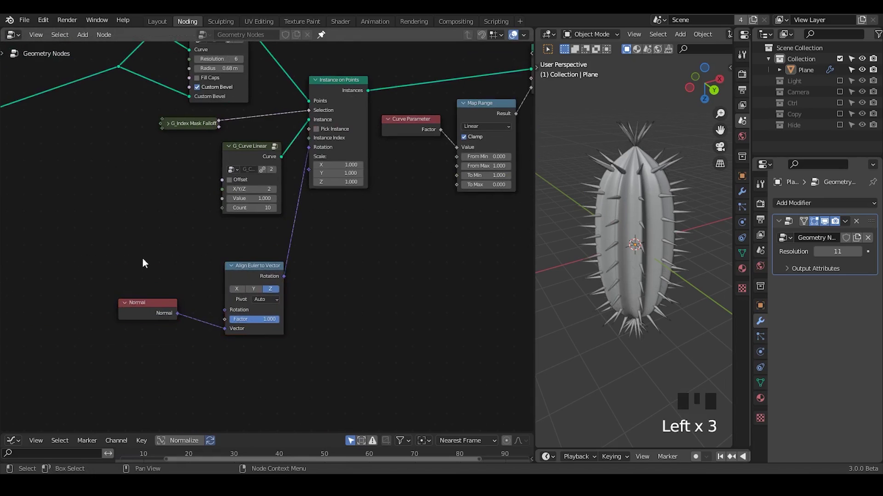
Step: Reposition the collapsed index mask node and inspect the thinned spines
left_click_drag(154, 249, 283, 178)
left_click(283, 178)
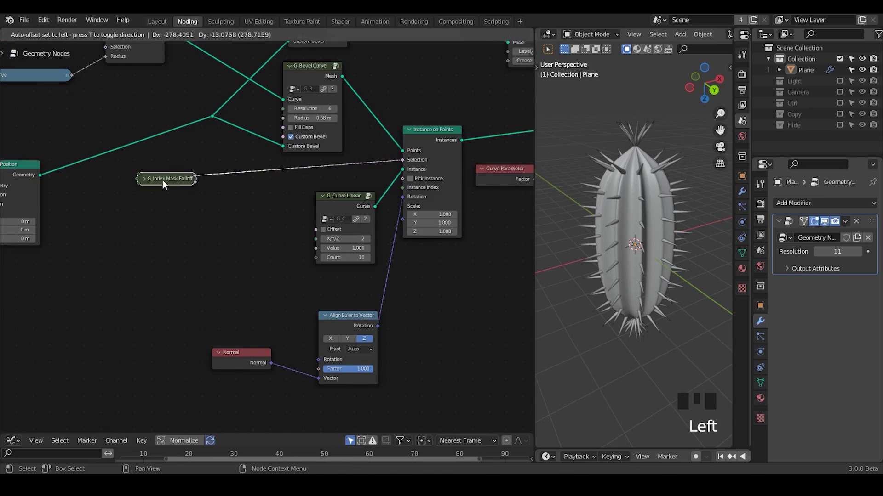
left_click_drag(662, 292, 669, 292)
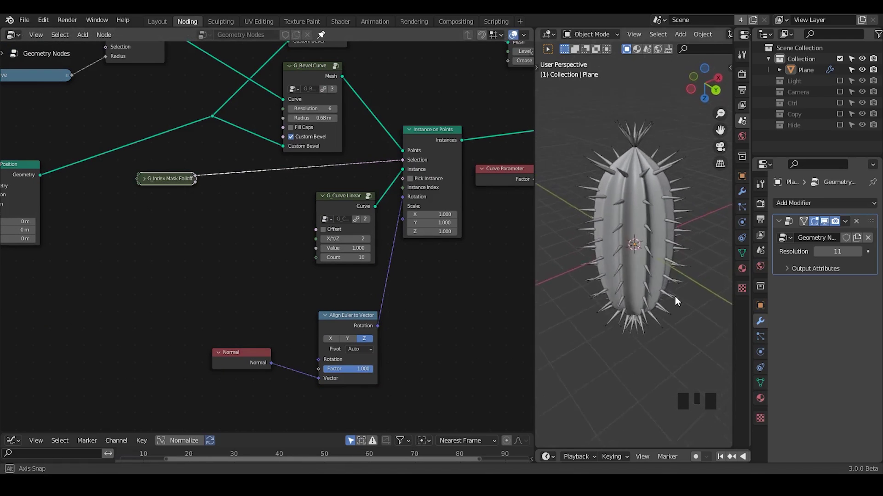
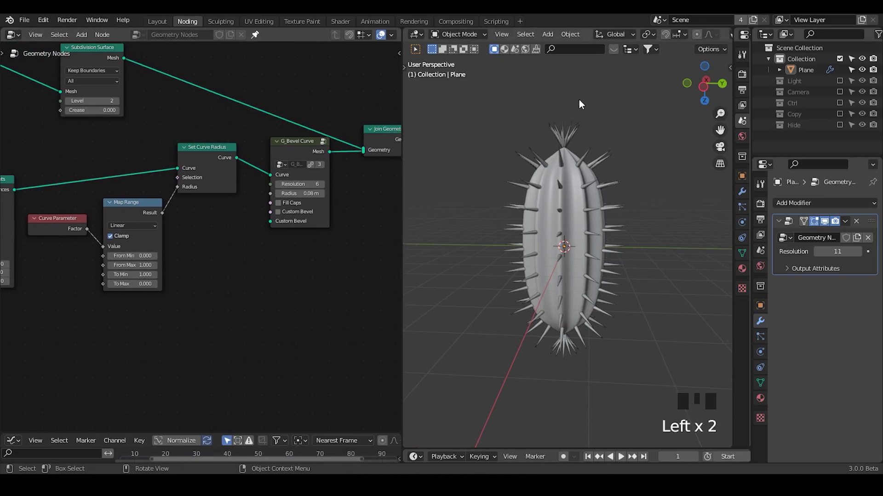
Step: Rename the cactus object to Cactus and add a new plane with Shift+A
key("shift+a")
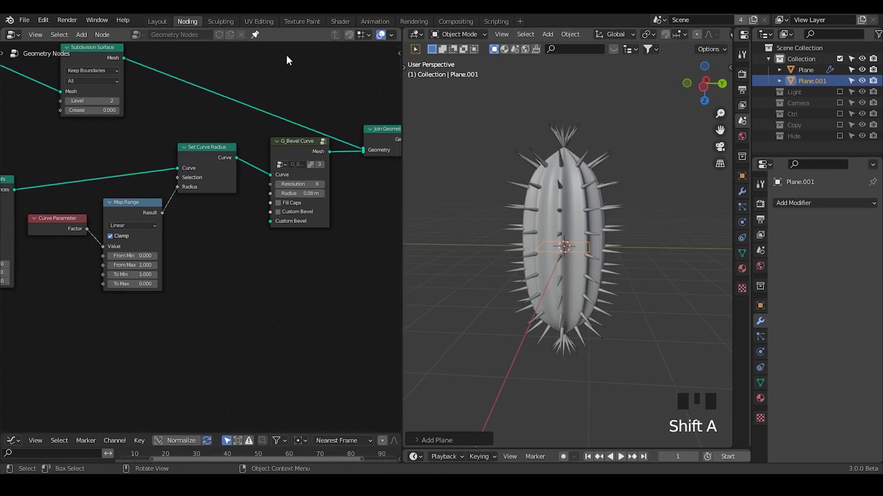
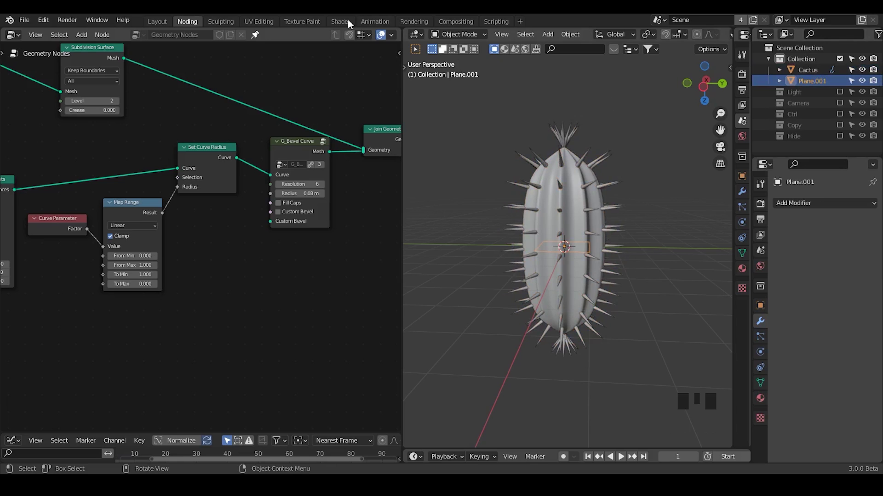
left_click(259, 37)
left_click_drag(191, 41, 256, 38)
middle_click(233, 175)
Step: Give the new plane a Geometry Nodes modifier with a fresh empty node tree
left_click(194, 179)
left_click(146, 212)
left_click(177, 182)
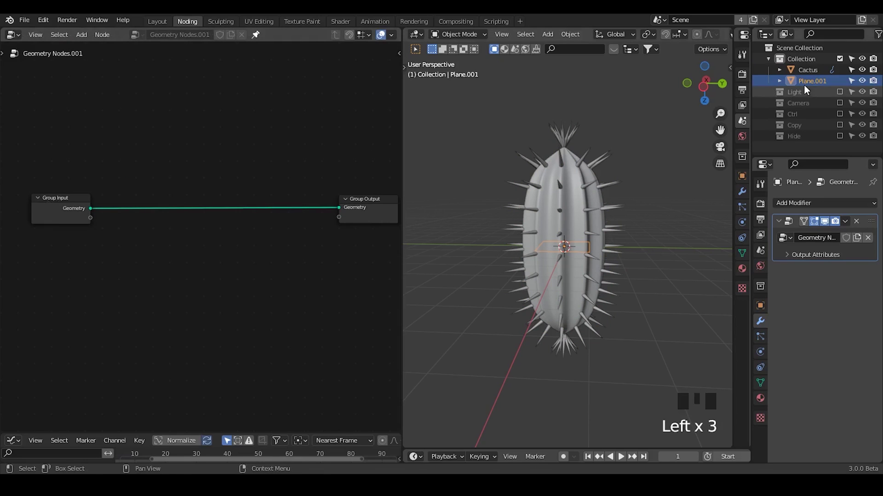
Step: Rename Plane.001 and its node tree to Container, then search for a Cylinder node to add
left_click(808, 89)
left_click_drag(809, 89, 776, 145)
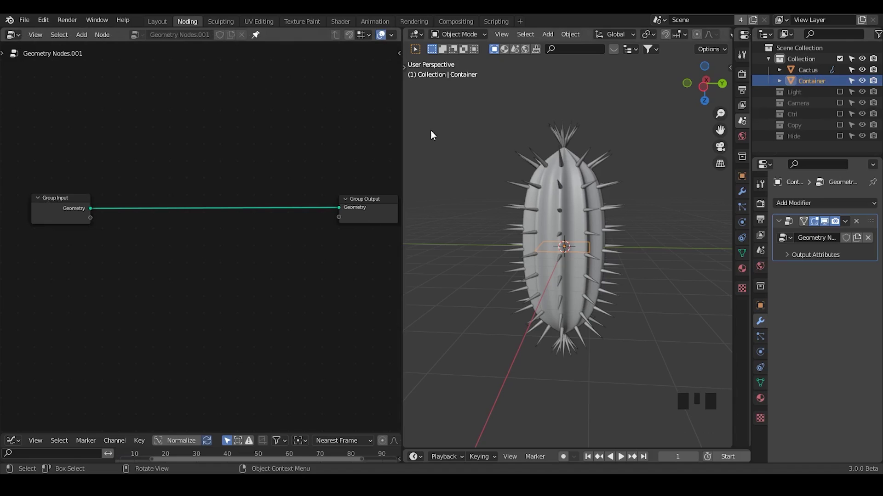
left_click(262, 40)
left_click_drag(204, 35, 209, 124)
key("ctrl+a")
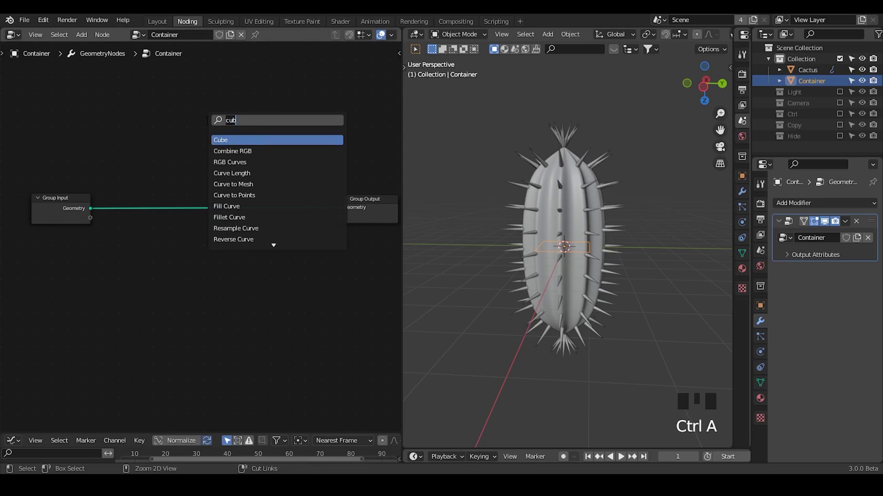
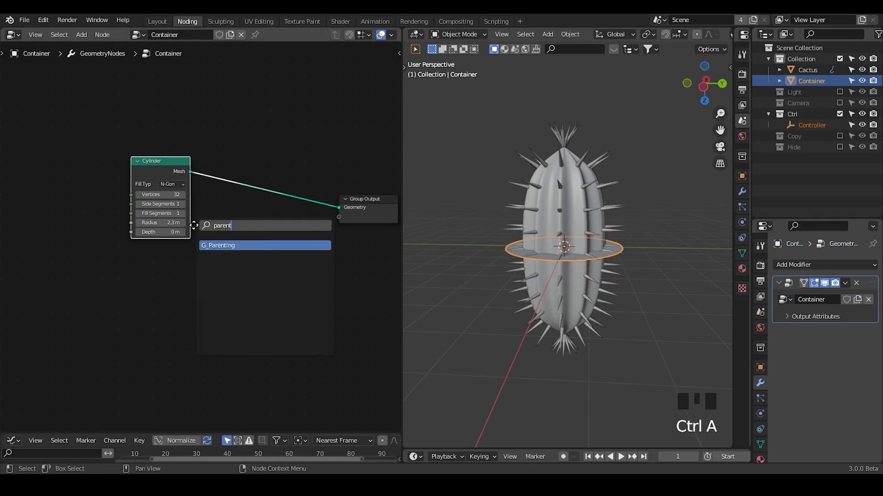
Step: Insert G_Parenting targeting Controller, move Controller down, and keep the 2.3 m cylinder at zero depth
left_click(300, 234)
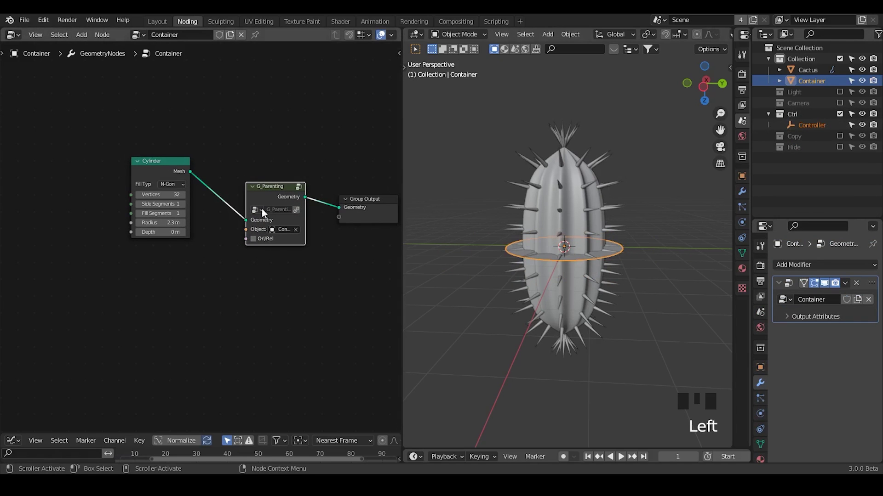
left_click_drag(266, 198, 258, 39)
left_click(823, 132)
key("g")
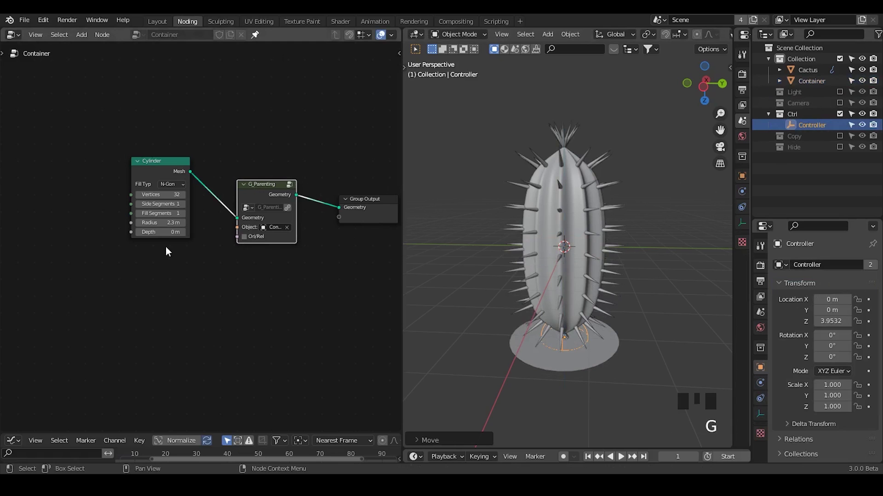
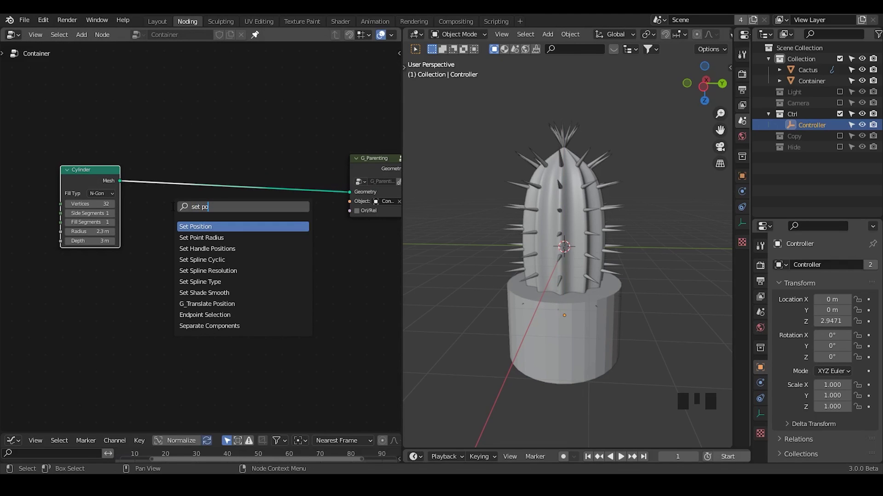
left_click_drag(98, 186, 234, 194)
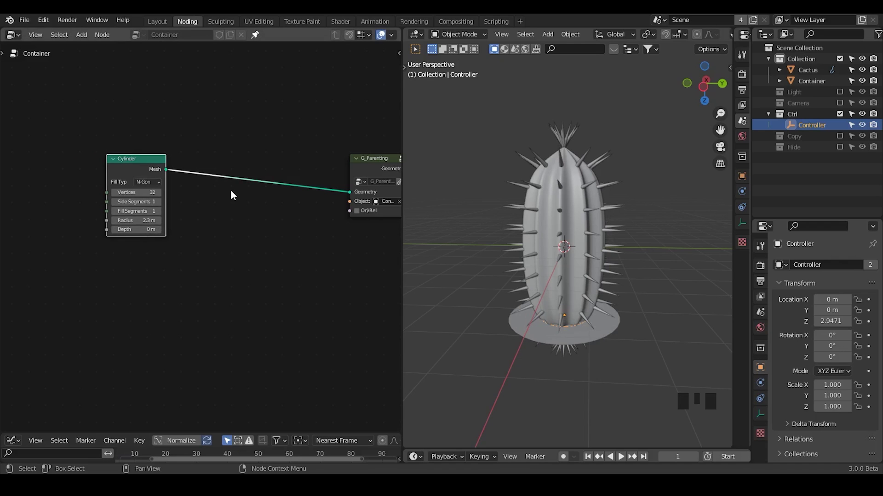
Step: Set the cylinder fill to triangles and add a G_Proximity Falloff node detached from the chain
left_click_drag(158, 186, 655, 43)
left_click_drag(656, 43, 687, 40)
left_click(687, 40)
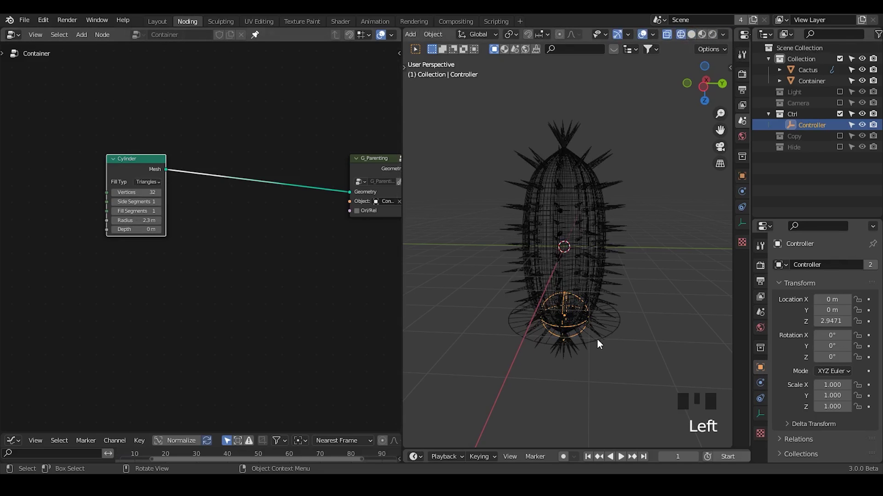
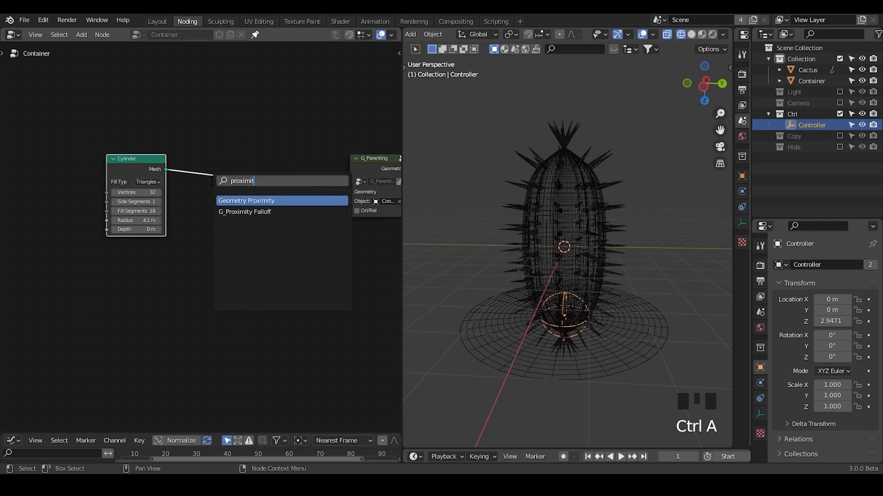
left_click(134, 169)
left_click(243, 181)
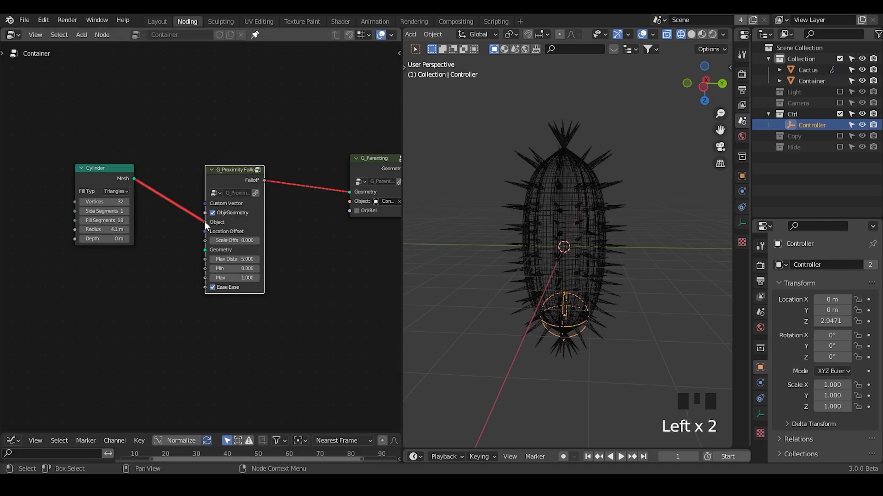
left_click(232, 177)
key("ctrl+x")
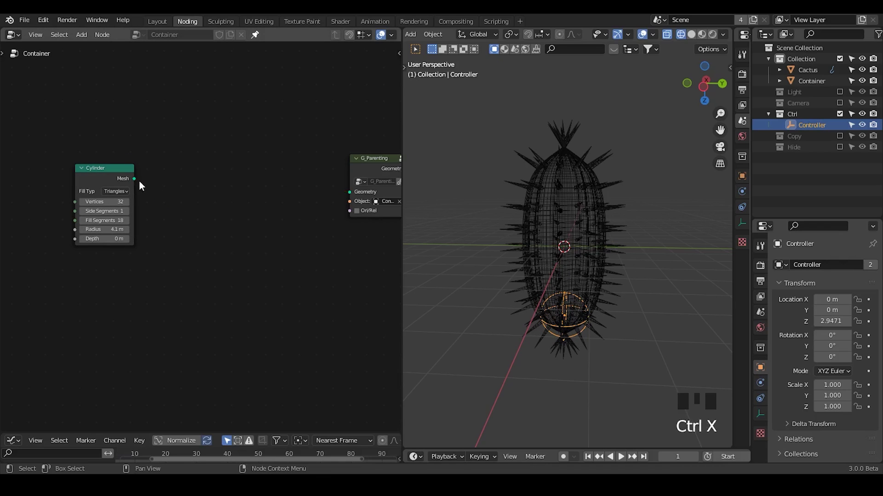
left_click(130, 181)
Step: Insert Set Position after the cylinder and wire Falloff through Combine XYZ's Z into its Offset
key("ctrl+a")
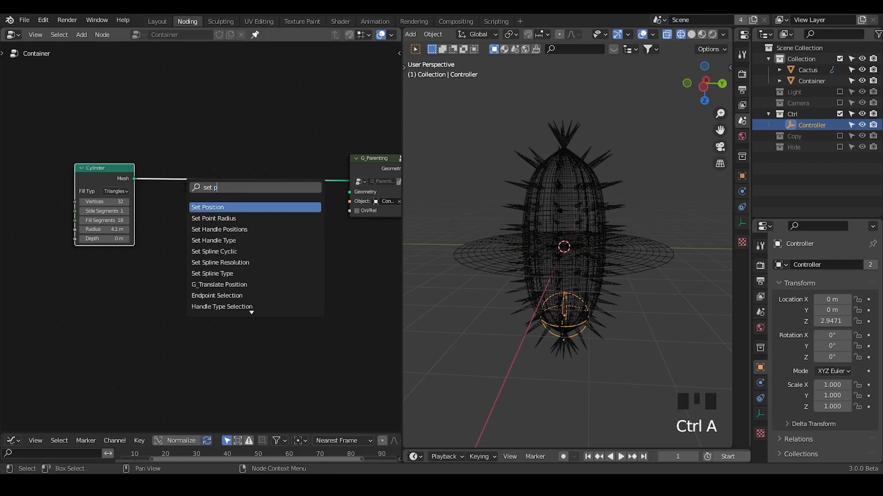
key("ctrl+a")
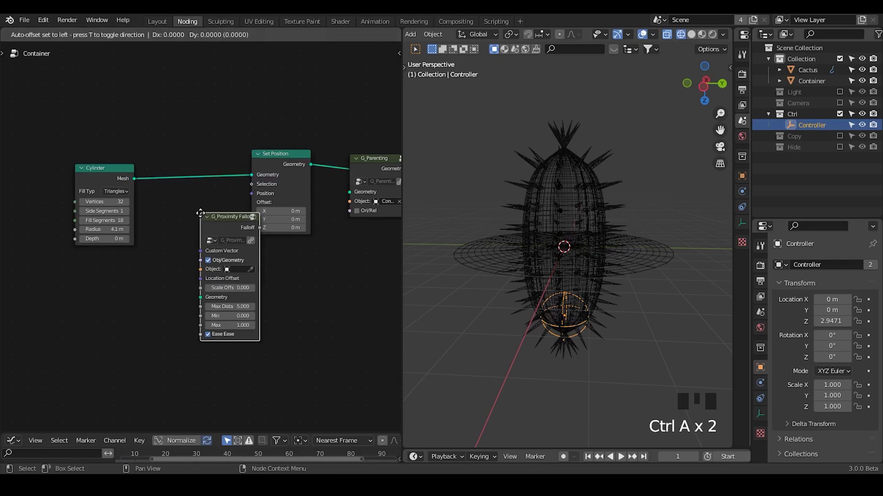
left_click_drag(170, 267, 178, 234)
left_click_drag(178, 234, 208, 235)
key("ctrl+a")
key("BackSpace")
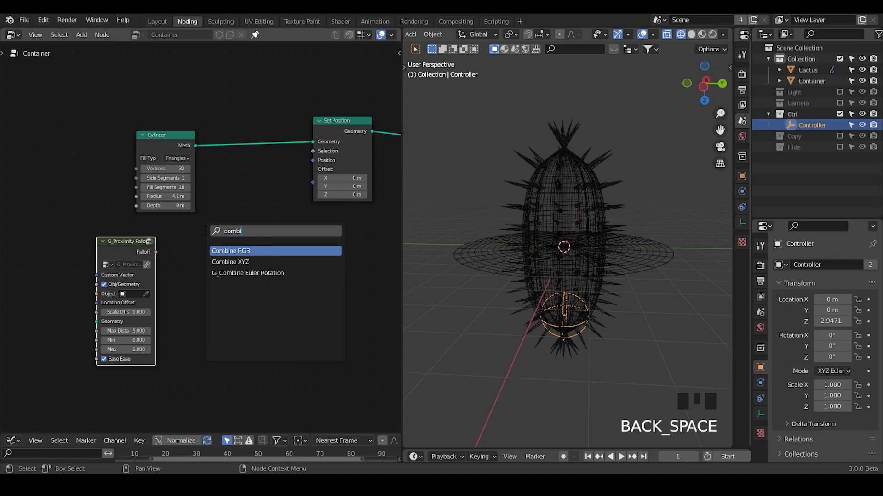
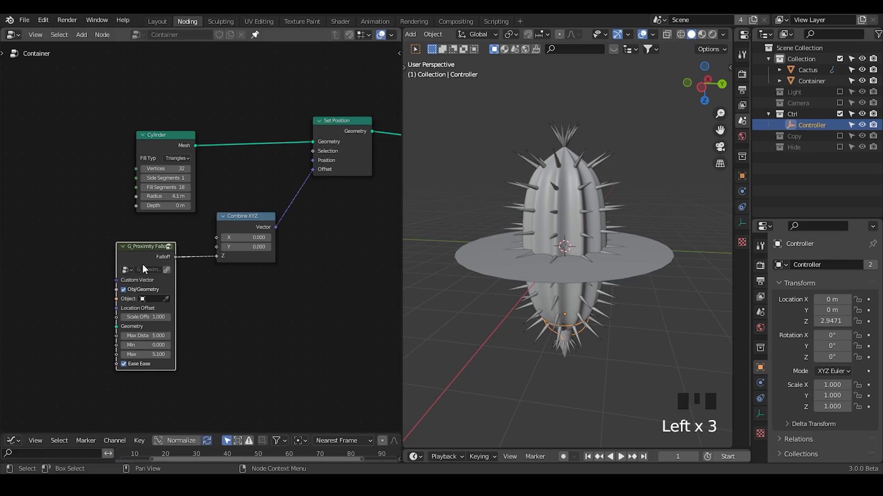
left_click_drag(250, 308, 192, 126)
left_click(192, 126)
left_click(305, 129)
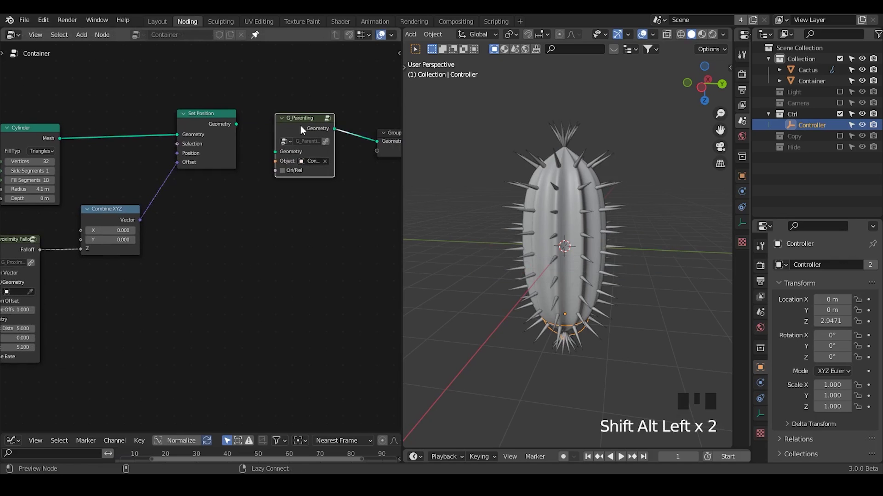
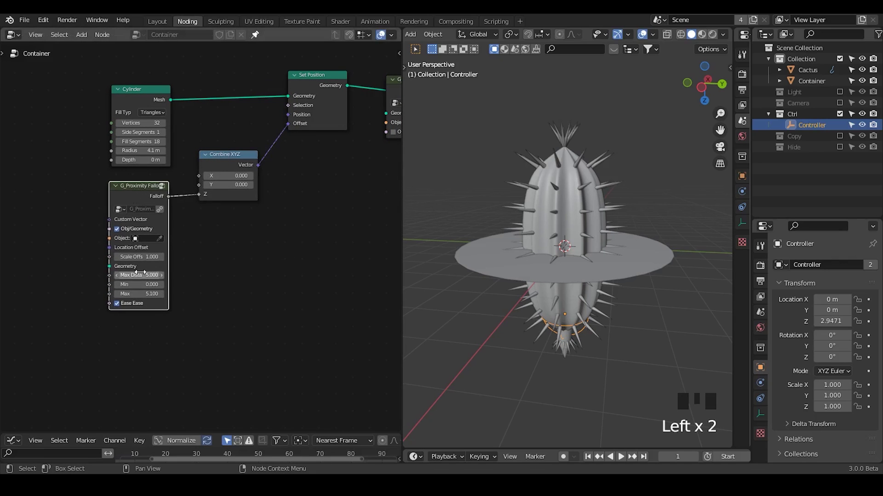
Step: Set the falloff to Scale Offset 3.9, Min -2.4, Max 0 with Ease Ease turned off
left_click(218, 165)
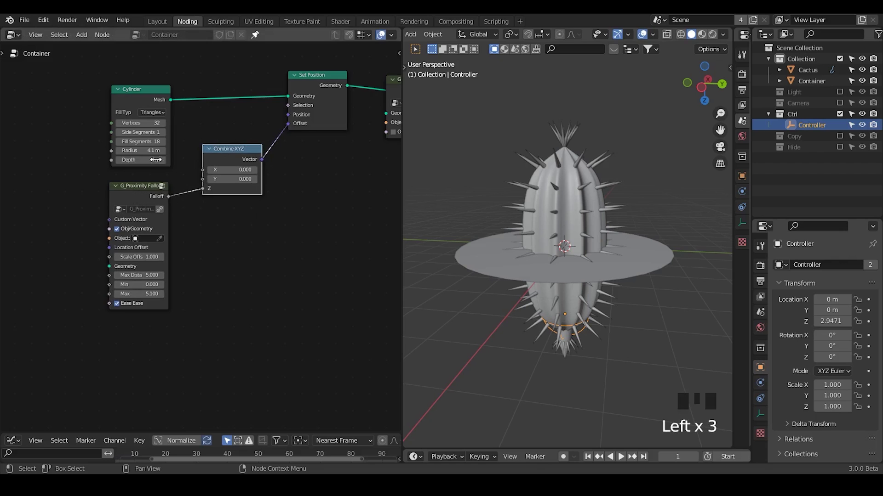
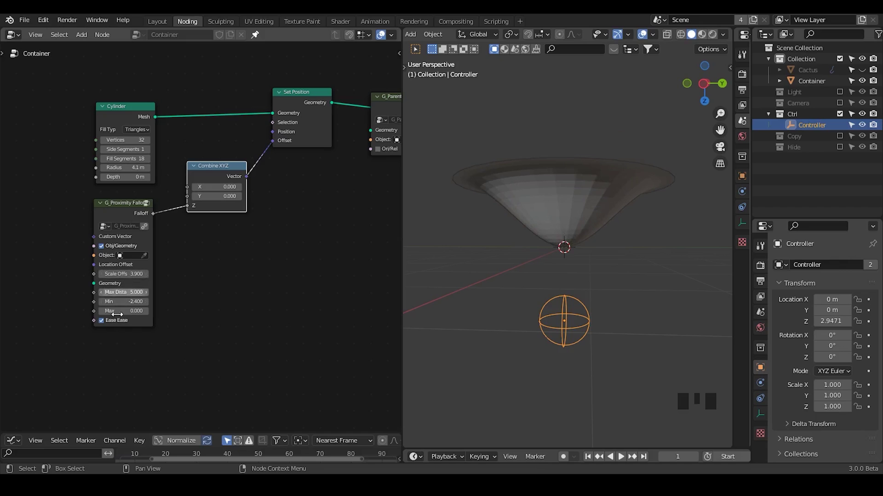
left_click(117, 325)
middle_click(157, 338)
Step: Add a Float Curve after the falloff with a 4.7 Multiply, and steepen the curve for straighter pot sides
left_click(191, 217)
key("ctrl+a")
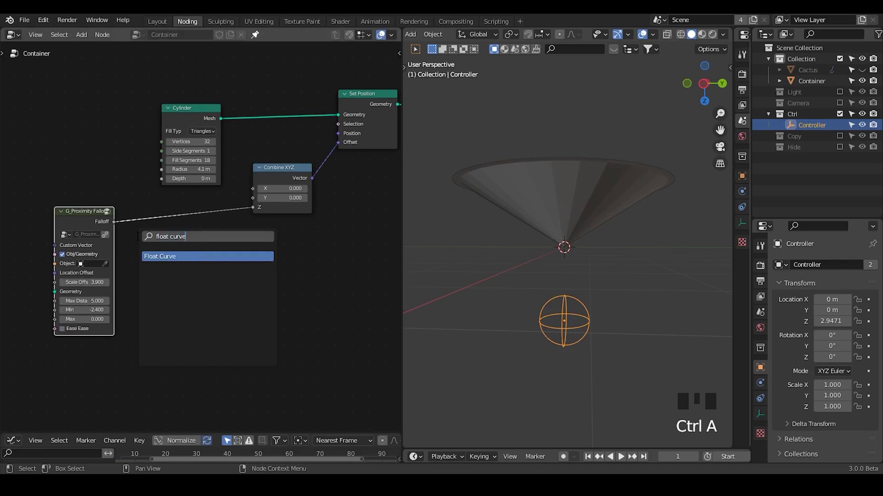
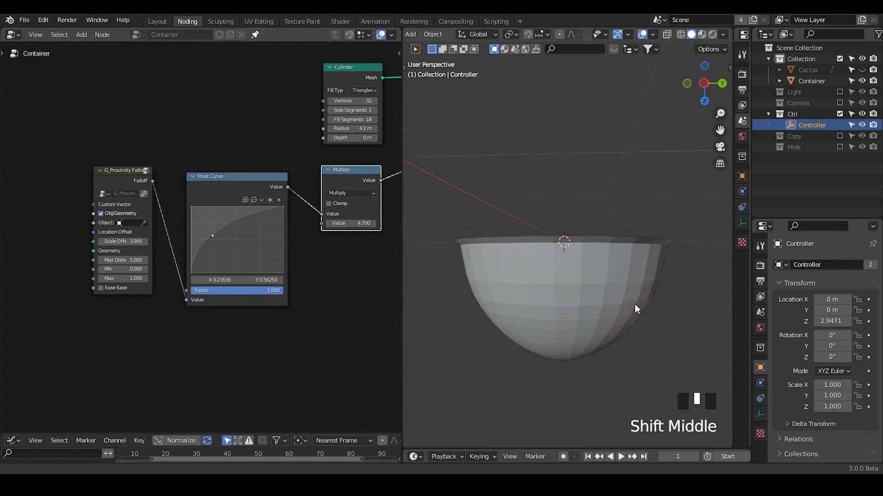
left_click_drag(240, 227, 585, 271)
left_click_drag(585, 270, 645, 296)
Step: Give Container a Solidify modifier of 0.169 m thickness and bring up the Add Modifier menu
left_click(645, 296)
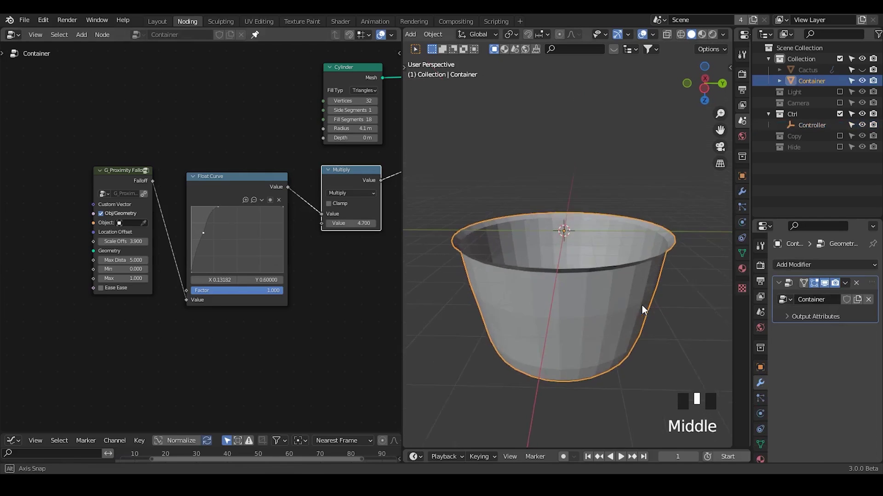
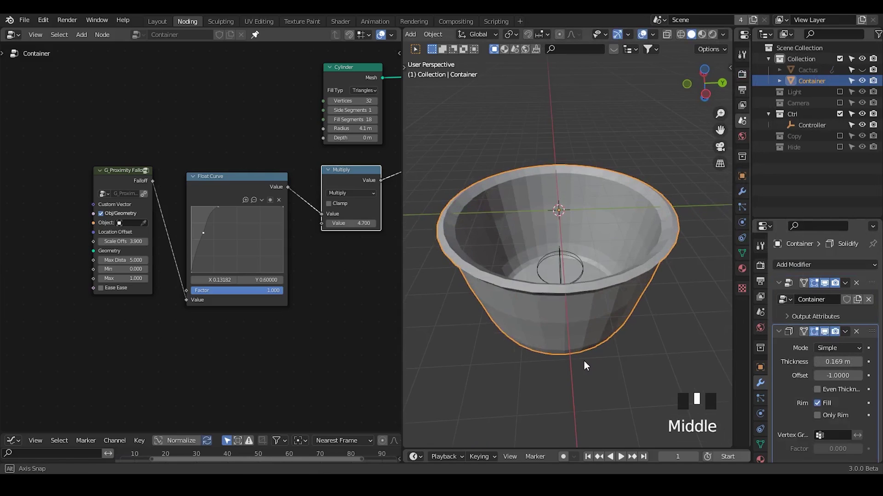
left_click_drag(781, 339, 871, 298)
left_click(781, 301)
left_click_drag(548, 349, 806, 273)
left_click_drag(806, 273, 665, 147)
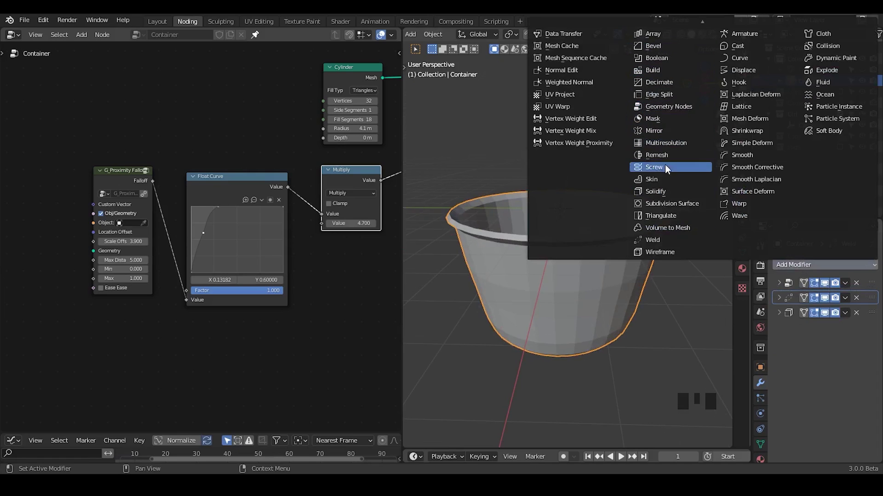
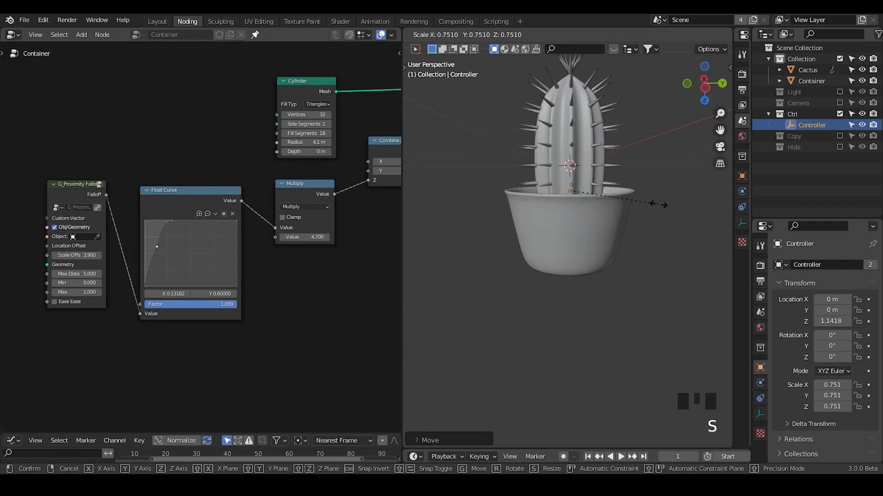
Step: Scale Controller to 0.751 and raise it to Z 1.4775 so the pot closes around the cactus base
key("g")
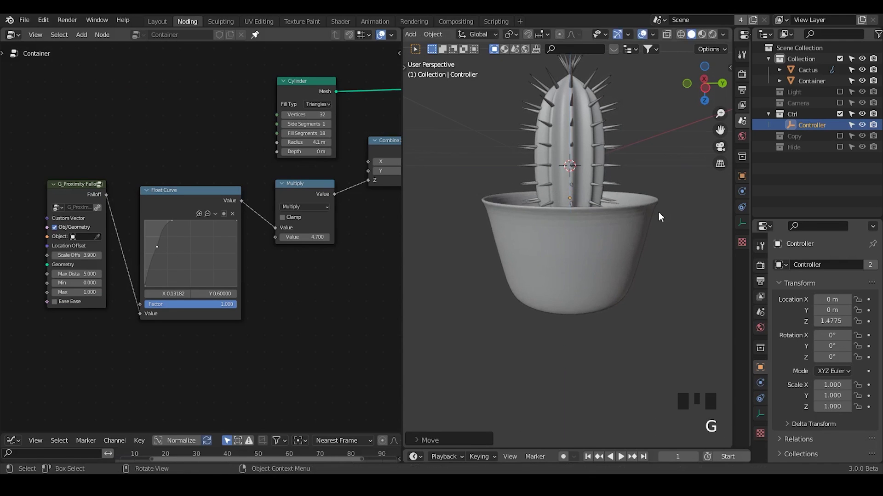
left_click_drag(640, 257, 375, 217)
key("ctrl+shift+alt+q")
left_click_drag(349, 220, 228, 124)
left_click(228, 124)
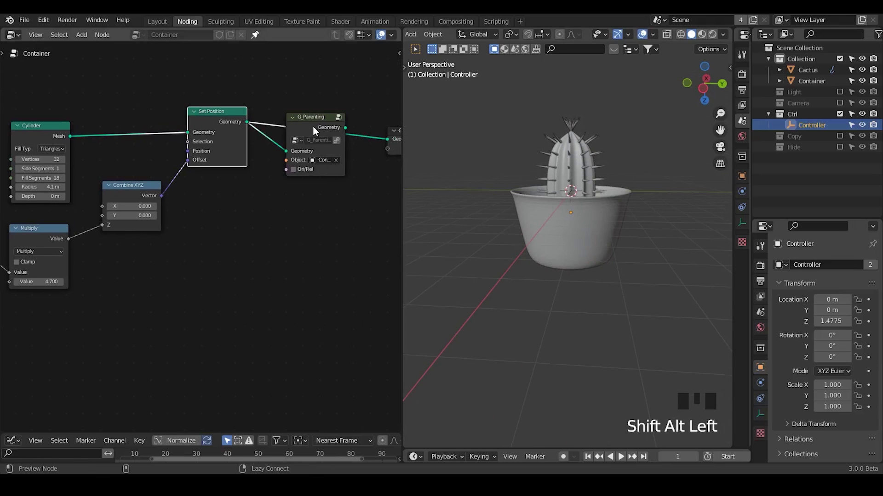
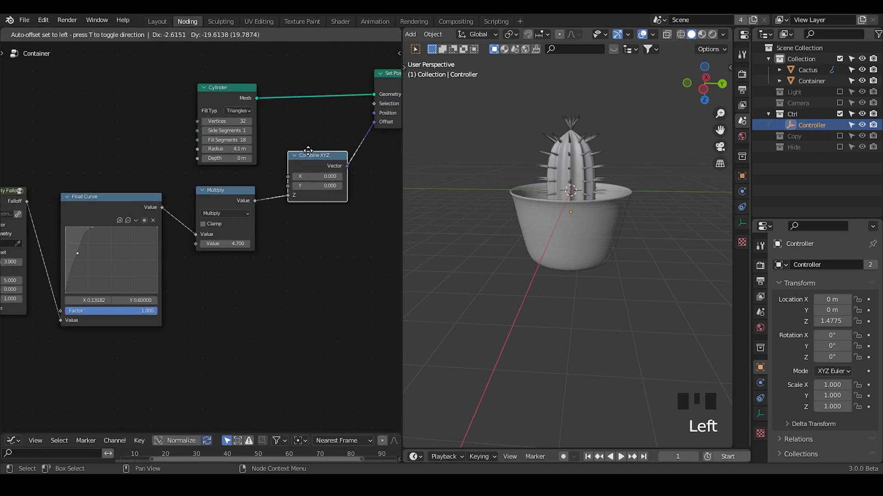
Step: Place an Add math node of 0.5 between Multiply and Combine XYZ's Z
key("ctrl+a")
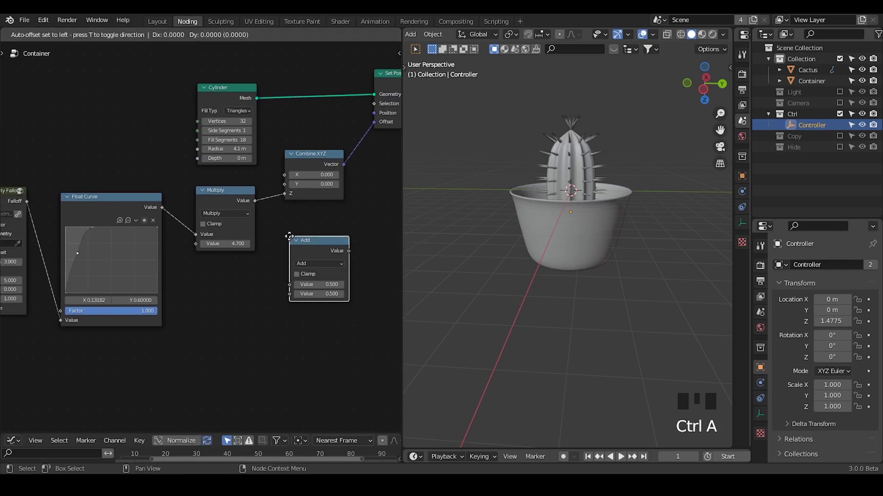
left_click_drag(223, 214, 234, 237)
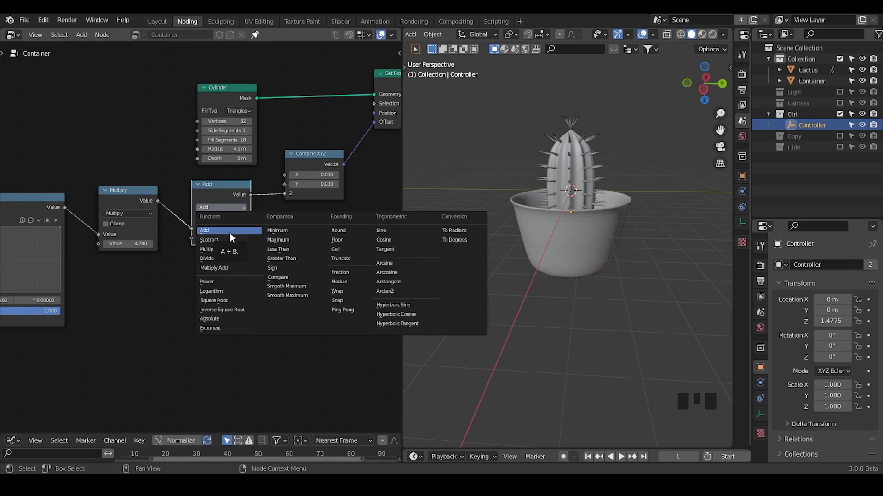
left_click_drag(208, 187, 233, 196)
left_click(233, 197)
Step: Rewire around the Add node and give Container a Subdivision Surface modifier
key("ctrl+x")
left_click_drag(299, 229, 302, 180)
left_click(303, 179)
key("g")
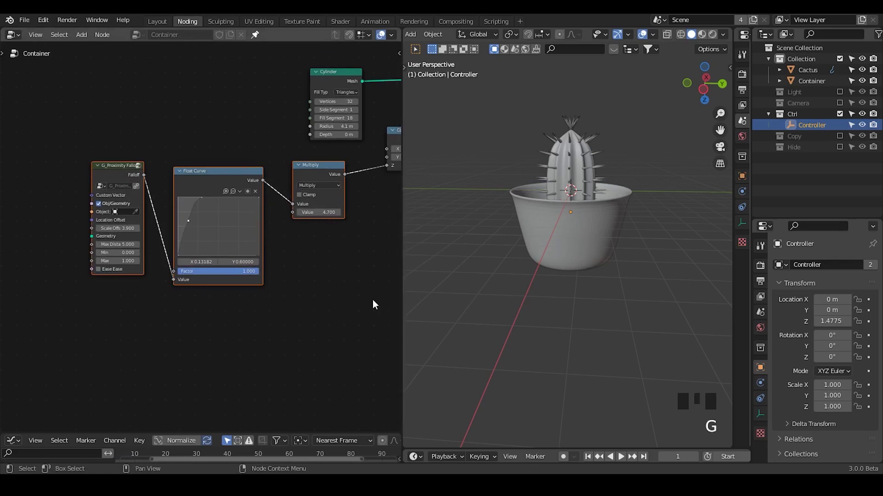
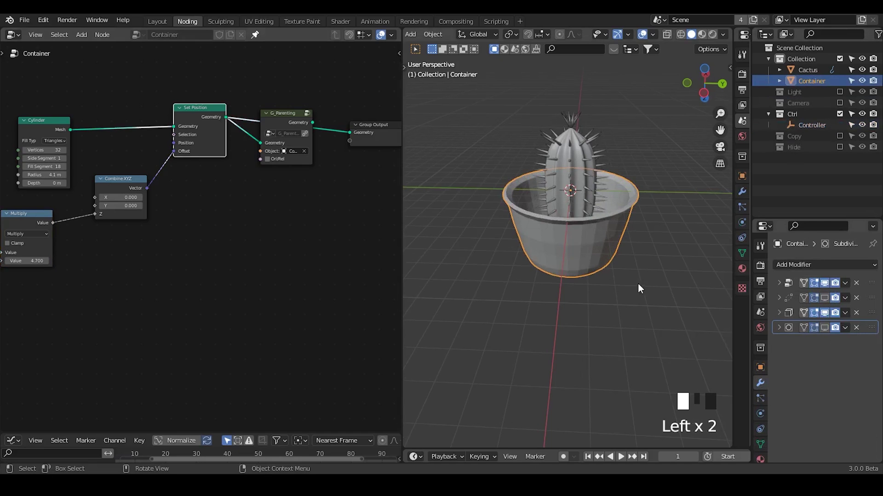
Step: Rename the pot object to Container.Model in the Outliner
left_click_drag(635, 262, 827, 316)
left_click(828, 316)
left_click_drag(630, 256, 783, 300)
left_click_drag(783, 299, 827, 303)
double_click(828, 304)
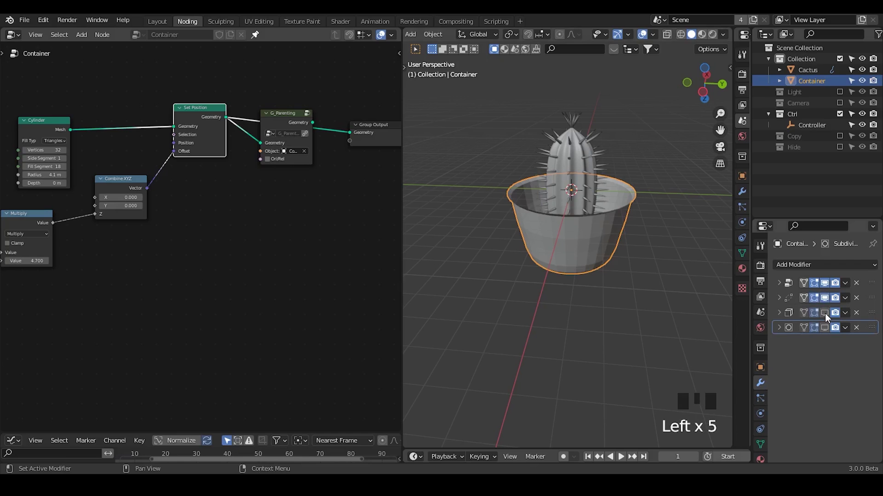
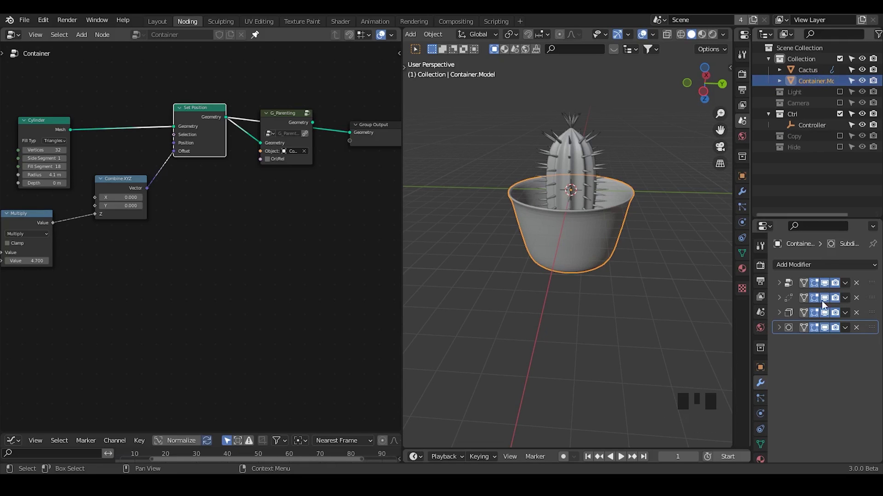
Step: Disable the extra modifiers' edit-mode display and remove G_Parenting, keeping Set Position linked to output
left_click_drag(836, 346, 287, 127)
left_click(287, 126)
left_click(283, 126)
key("ctrl+x")
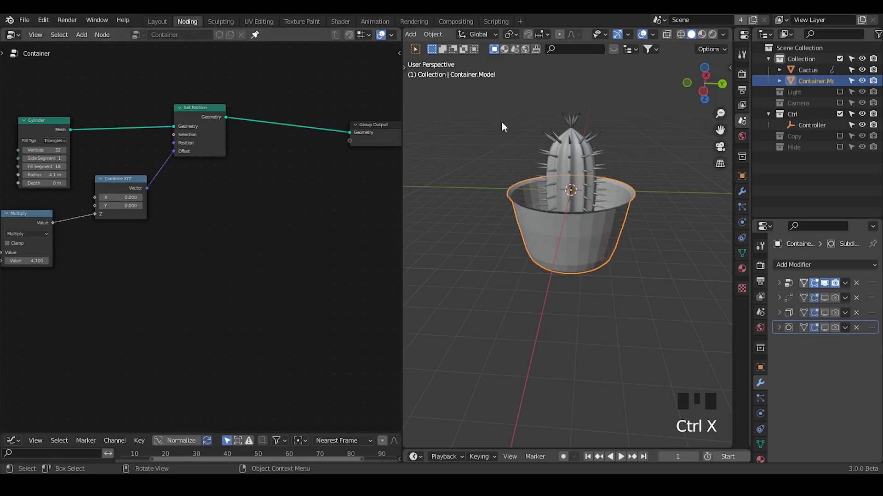
Step: Create the Container object holding a new Geometry Nodes tree with only a Group Output
left_click(494, 123)
left_click_drag(520, 217, 539, 132)
key("shift+a")
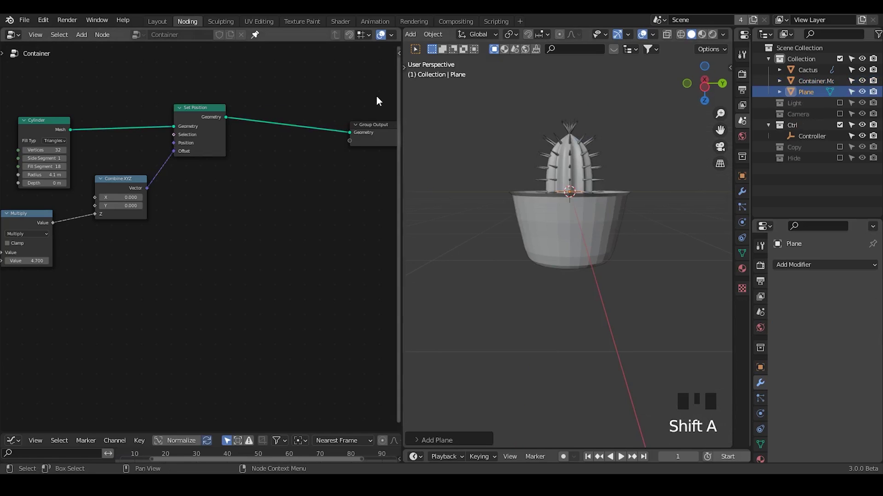
left_click(810, 101)
left_click(811, 99)
left_click_drag(811, 99, 263, 36)
left_click_drag(183, 45, 92, 258)
key("x")
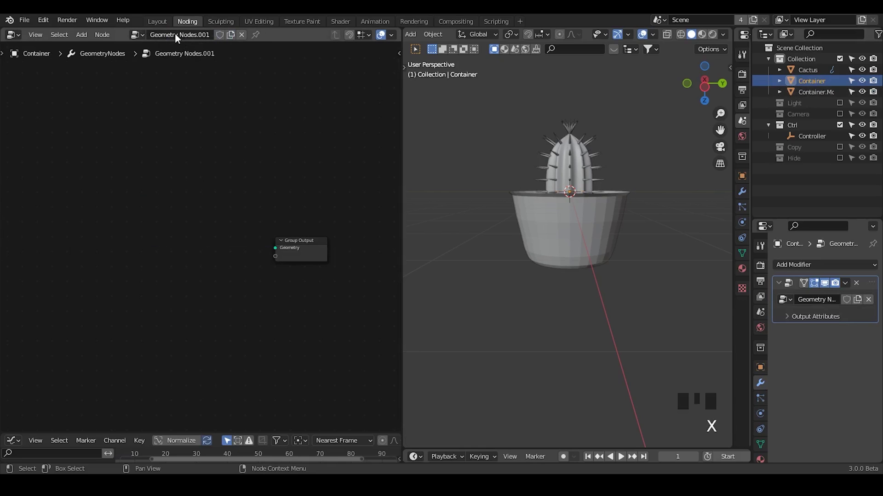
Step: Rename Container.Model's node tree to Container.Shape and return to the Container object
left_click(823, 95)
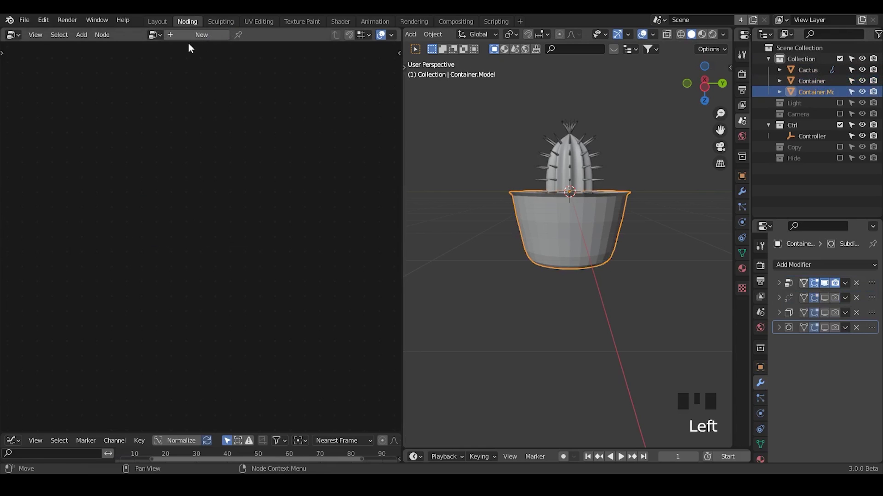
left_click(874, 285)
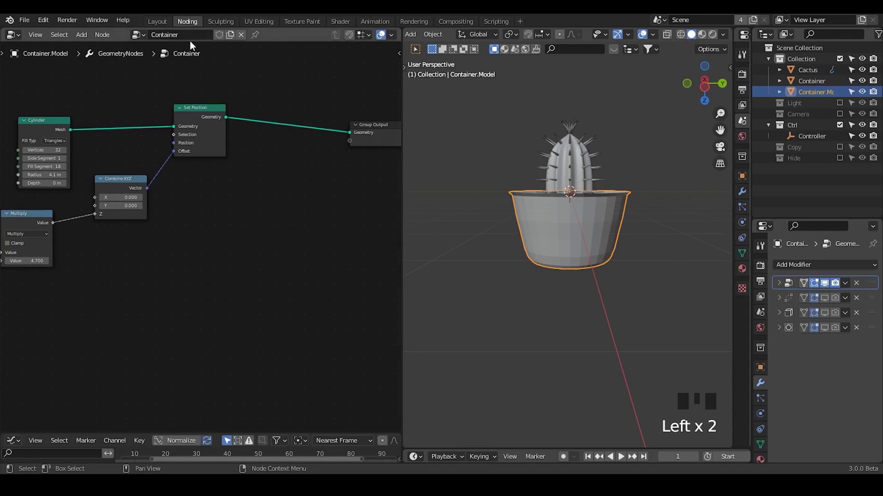
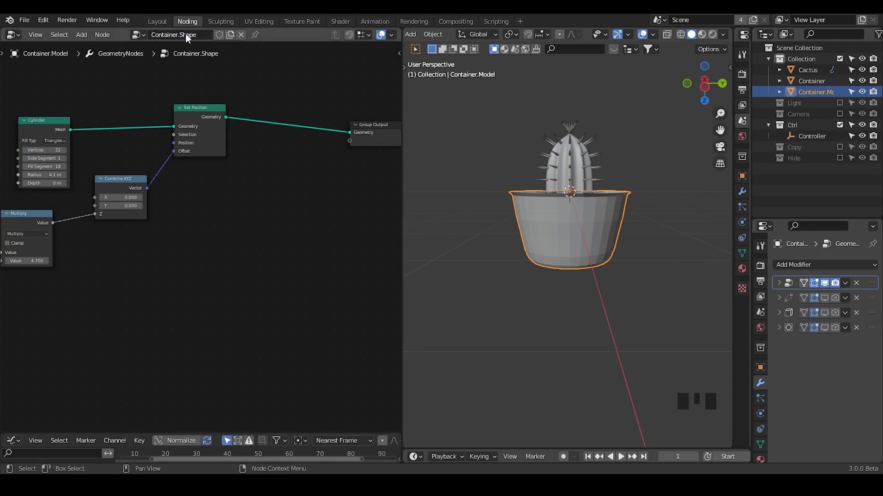
left_click(819, 88)
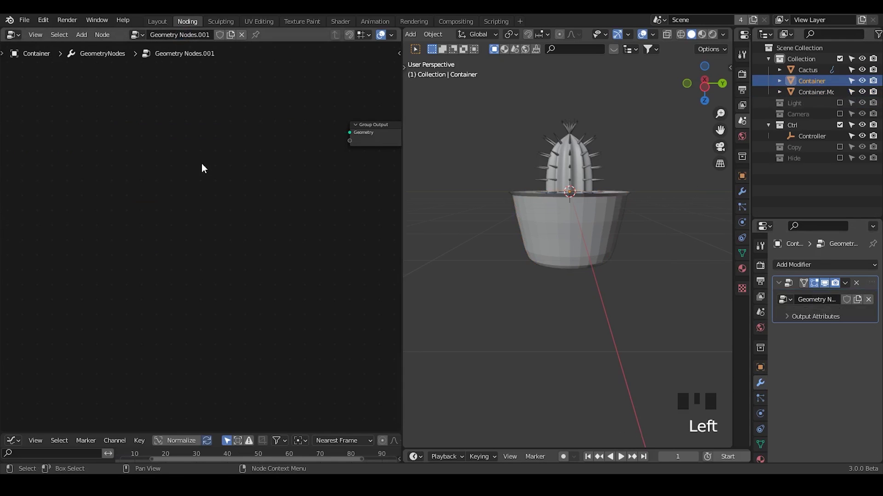
Step: Add an Object Info node set to Container.Model and feed its geometry to Group Output
key("ctrl+a")
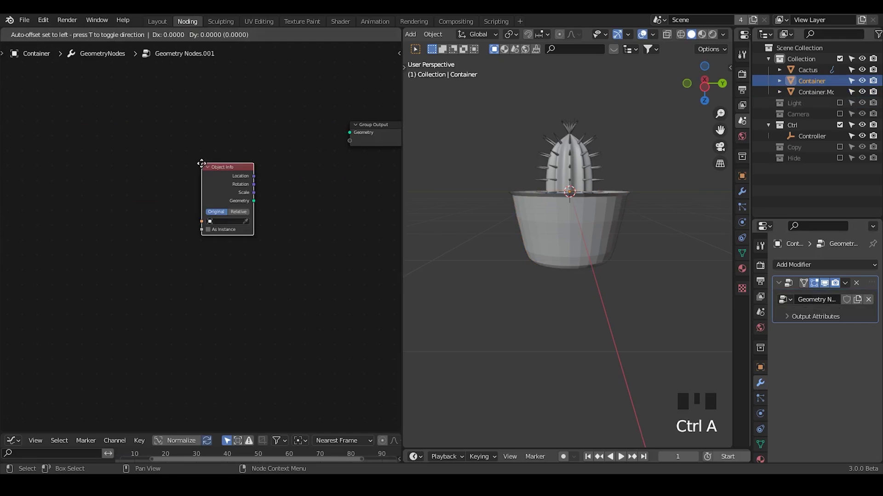
left_click(192, 198)
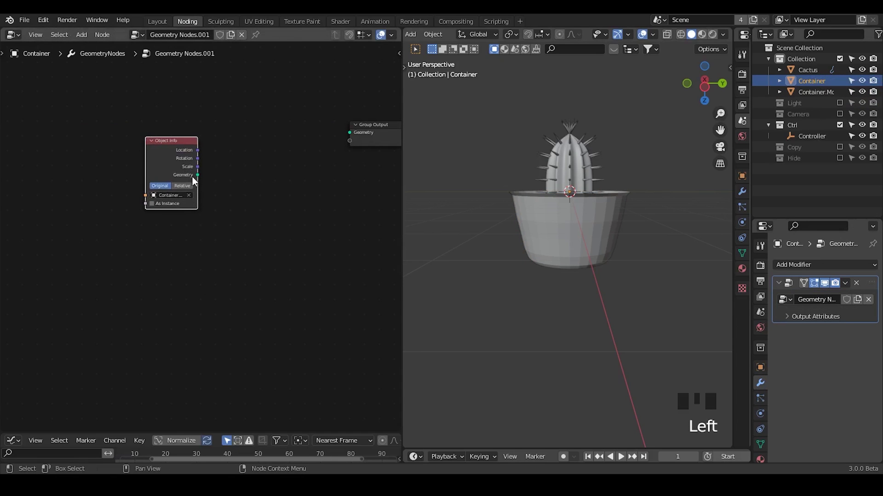
left_click_drag(214, 175, 221, 208)
Step: Add the G_Fill Volume group fed by the pot geometry, then duplicate the Container object
key("ctrl+a")
key("l")
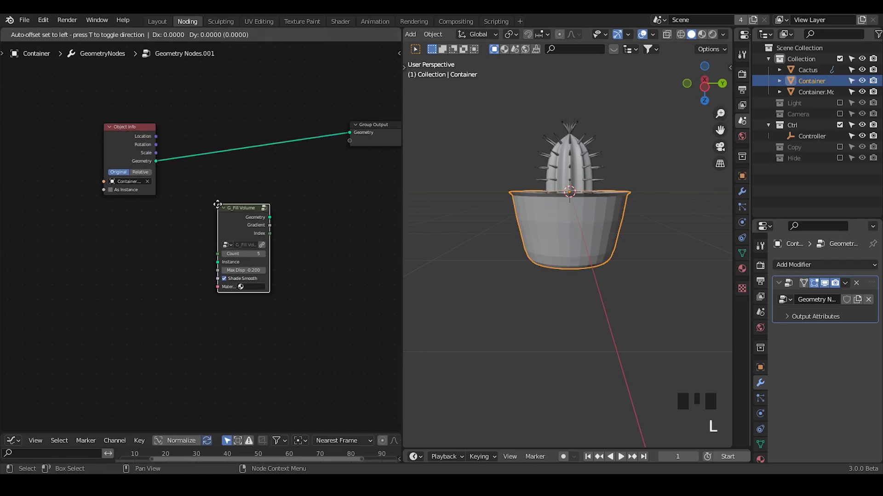
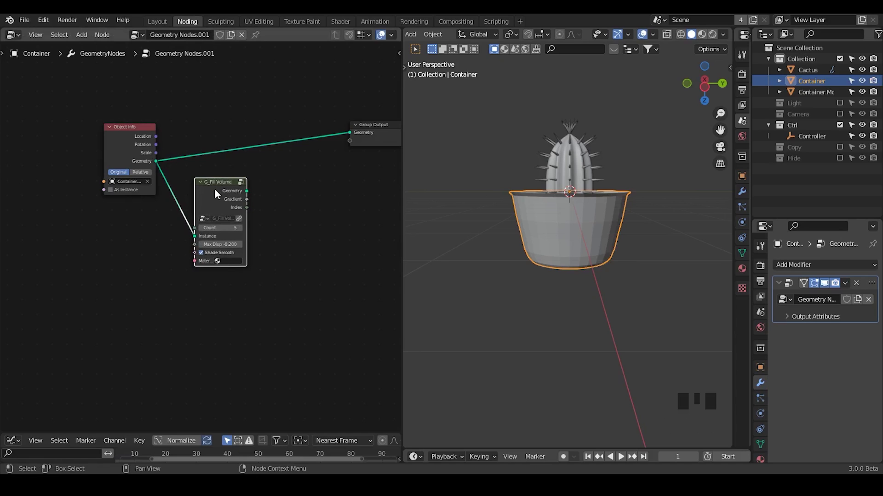
key("shift+d")
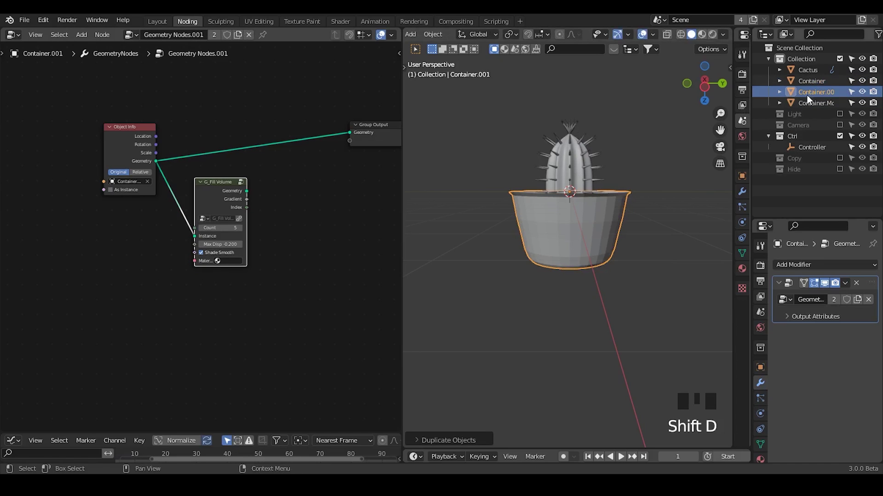
Step: Name one copy Soil and remove G_Fill Volume from the pot copy's tree, keeping geometry linked
left_click(813, 98)
left_click_drag(812, 98, 790, 107)
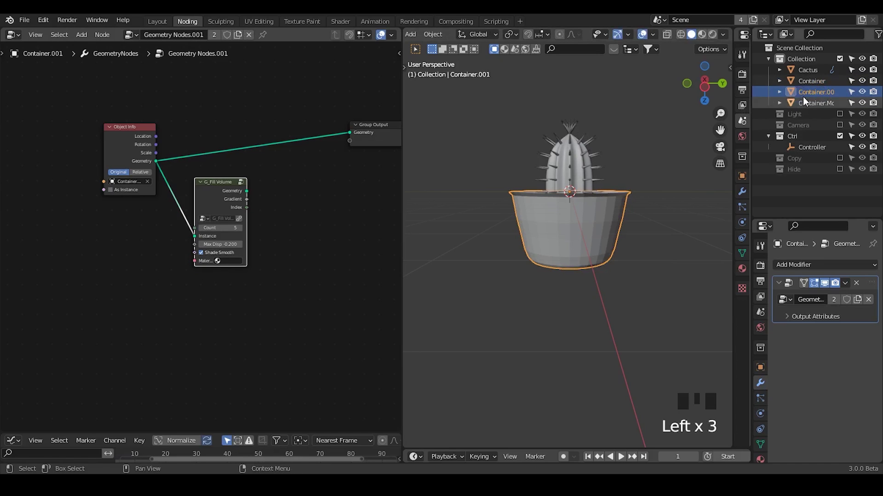
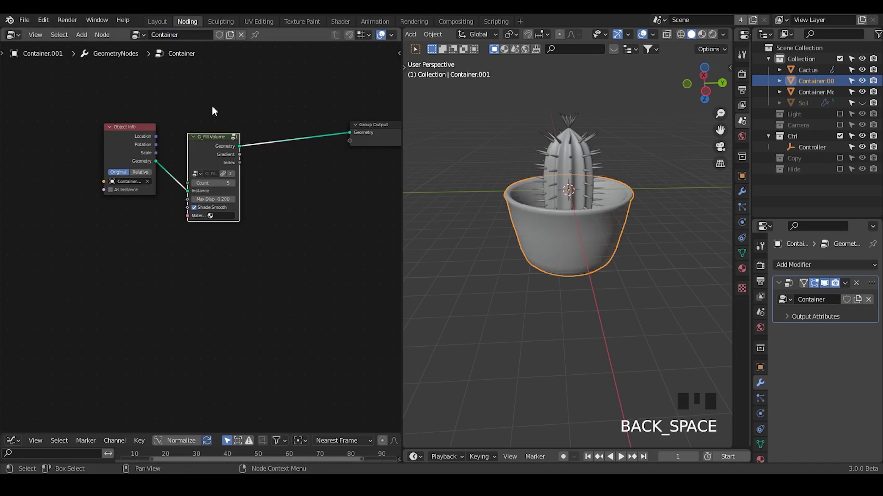
left_click(199, 154)
key("ctrl+x")
left_click(131, 137)
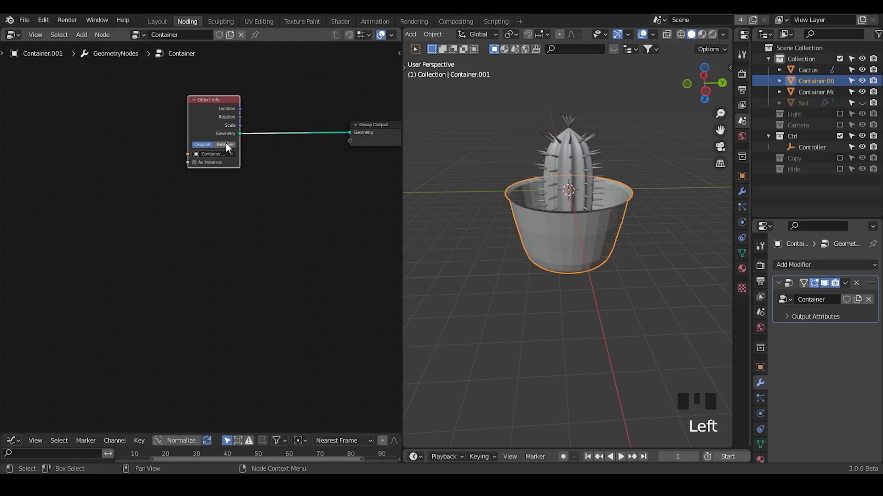
left_click_drag(216, 124, 231, 165)
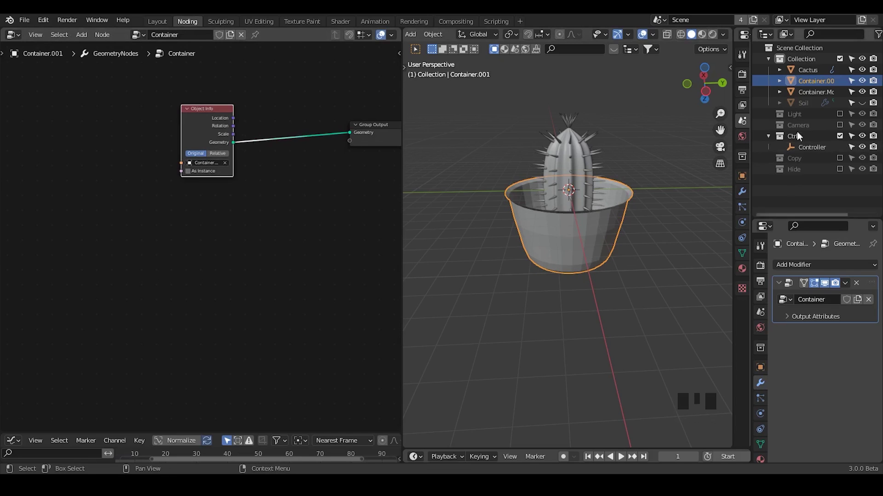
Step: Try Copy Modifiers between Soil and the pot copy with different active objects
left_click(866, 108)
left_click(817, 90)
left_click(813, 105)
key("ctrl+c")
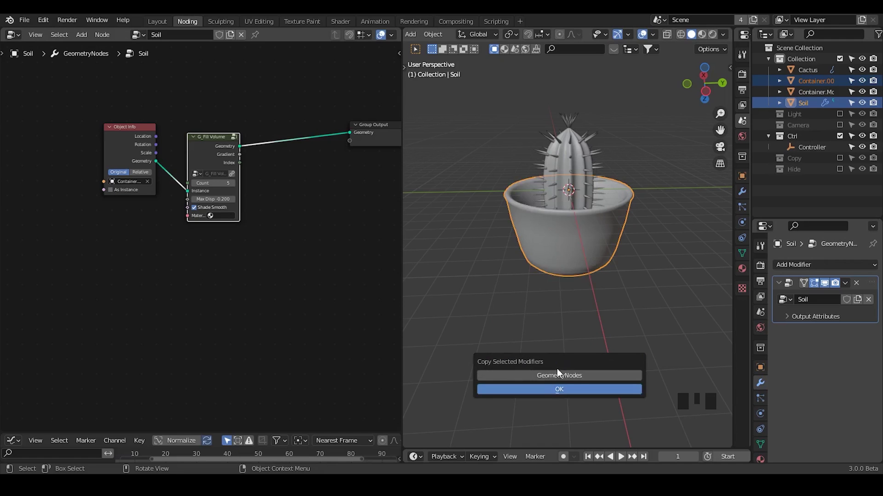
left_click(809, 84)
left_click(812, 107)
key("ctrl+c")
Step: Copy Weld, Solidify and Subdivision modifiers from Container.Model onto the pot copy
left_click(809, 104)
left_click(813, 105)
left_click(814, 89)
key("ctrl+c")
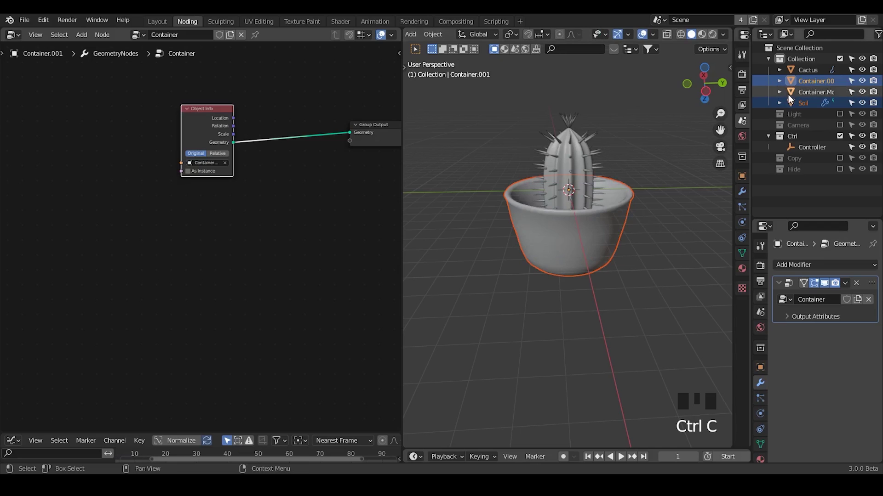
left_click(810, 99)
left_click(811, 86)
left_click(811, 96)
key("ctrl+c")
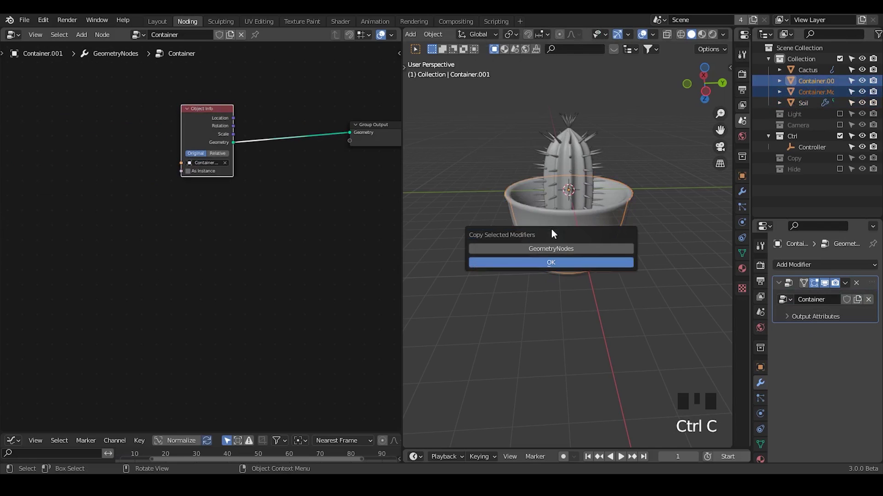
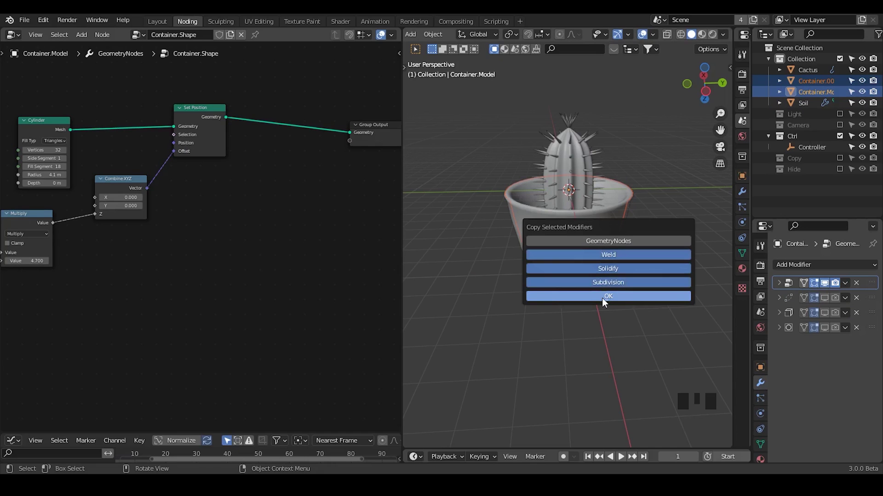
left_click(677, 157)
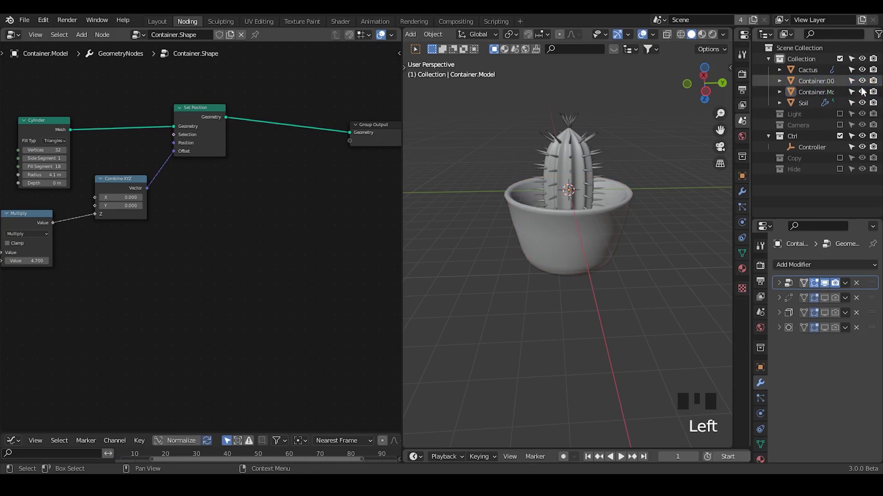
Step: Move Container.Model into the Hide collection and check the pot copy's modifier stack
left_click_drag(822, 96, 833, 99)
left_click_drag(828, 95, 814, 140)
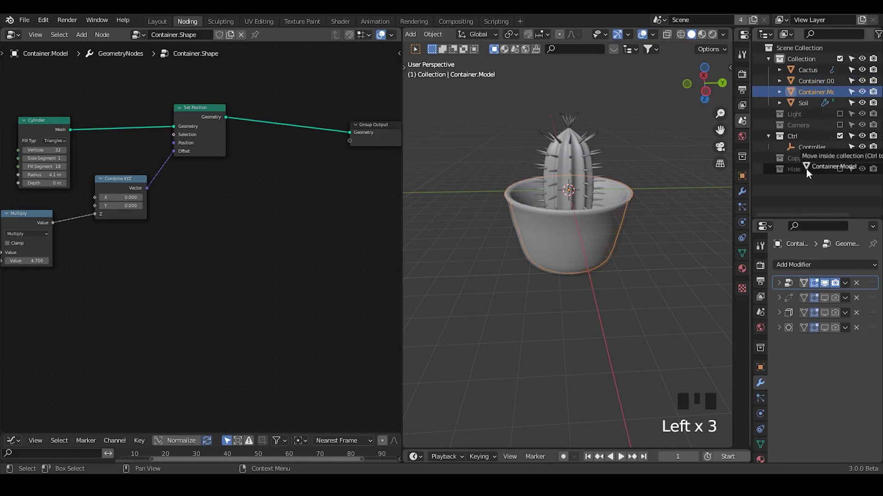
left_click(817, 87)
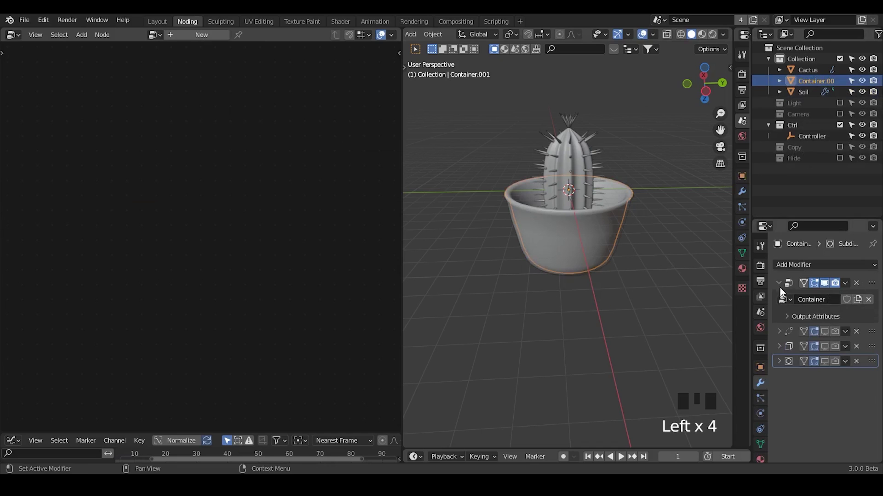
Step: Rename Container.001 to Container and tweak Soil's G_Fill Volume so soil shows inside the pot
left_click_drag(782, 290, 804, 95)
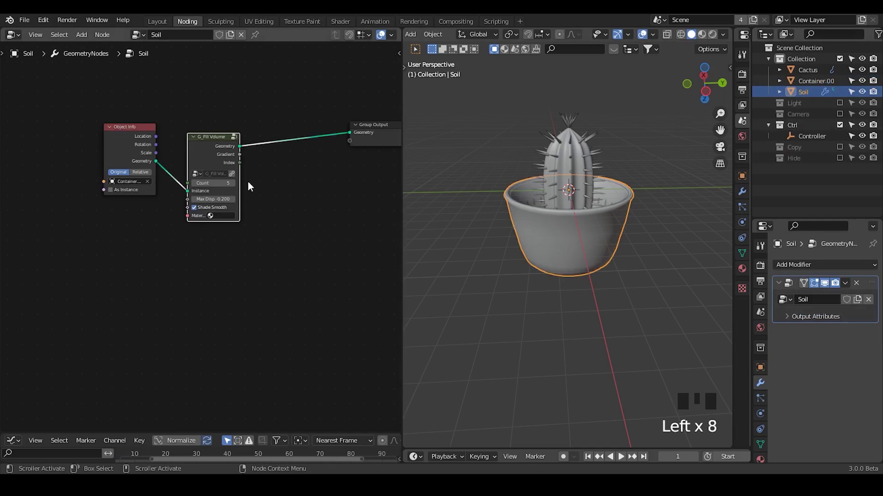
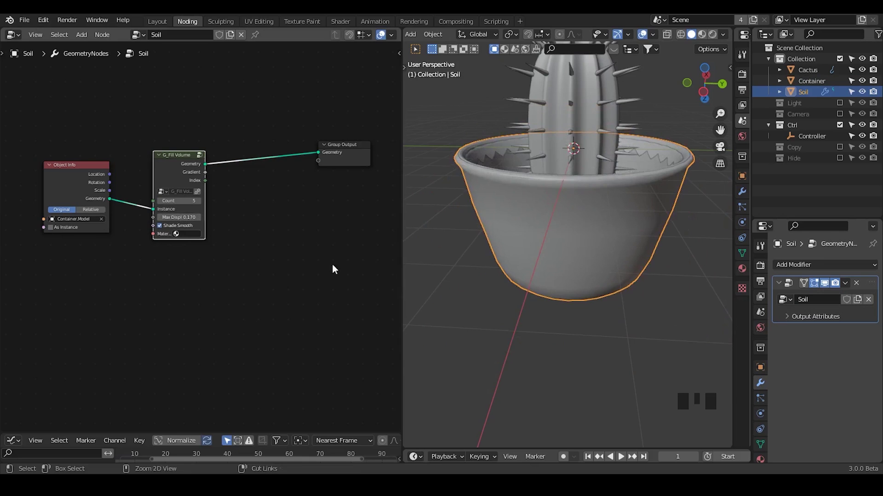
Step: Instance the container shape along a Mesh Line, scale via G_Float Range and Combine XYZ, into Group Output
left_click_drag(539, 253, 181, 170)
left_click(181, 170)
key("ctrl+x")
key("ctrl+a")
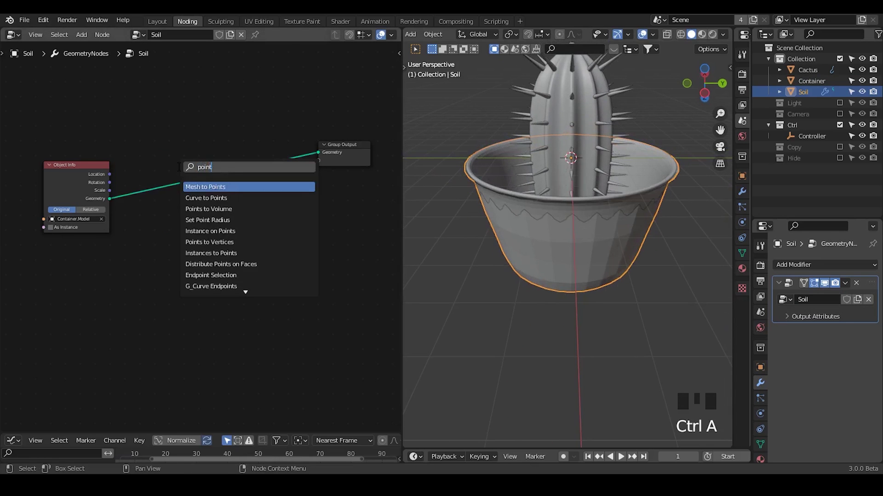
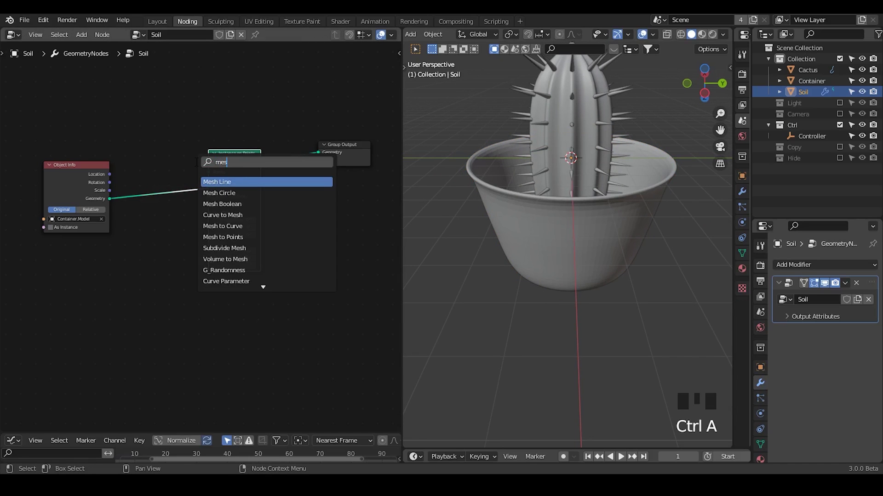
key("ctrl+a")
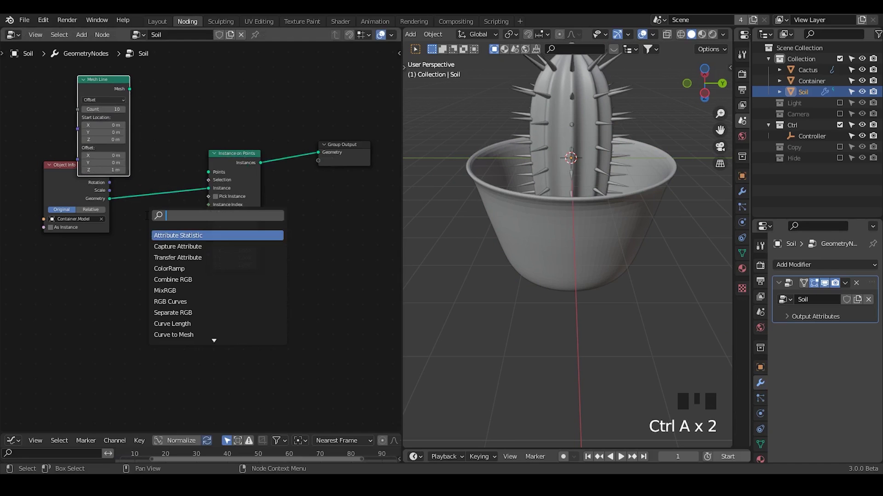
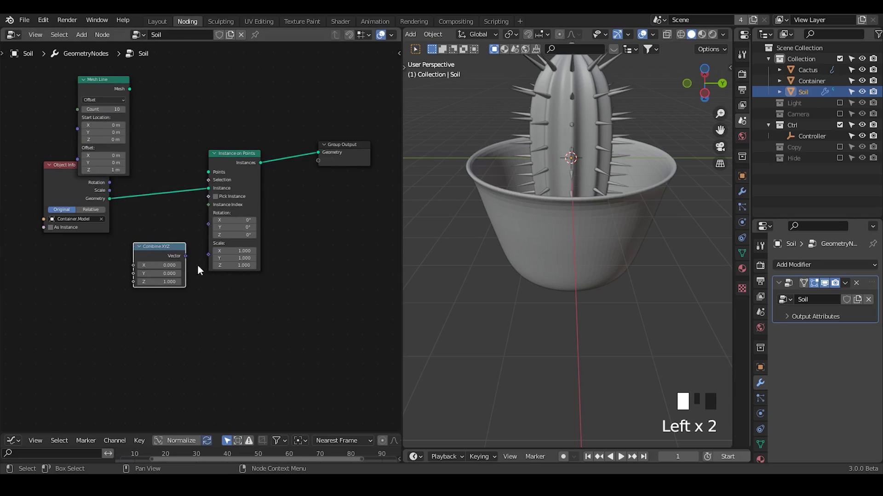
left_click_drag(194, 261, 124, 308)
middle_click(124, 308)
key("ctrl+a")
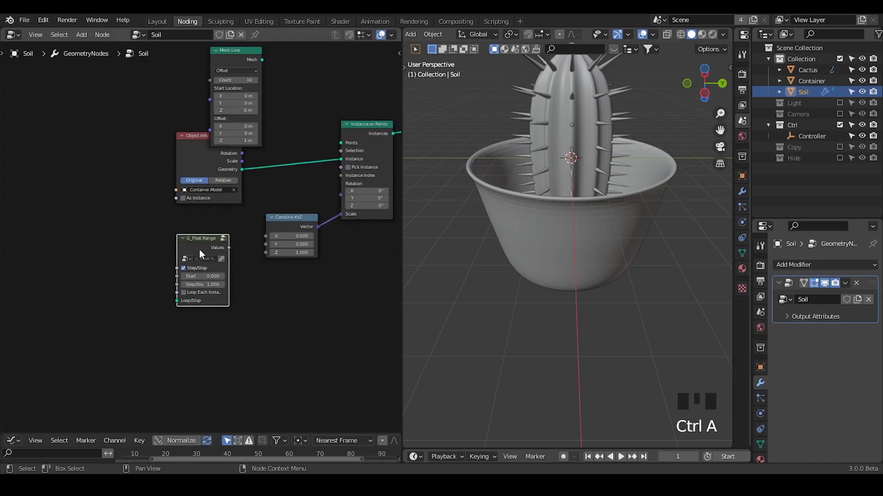
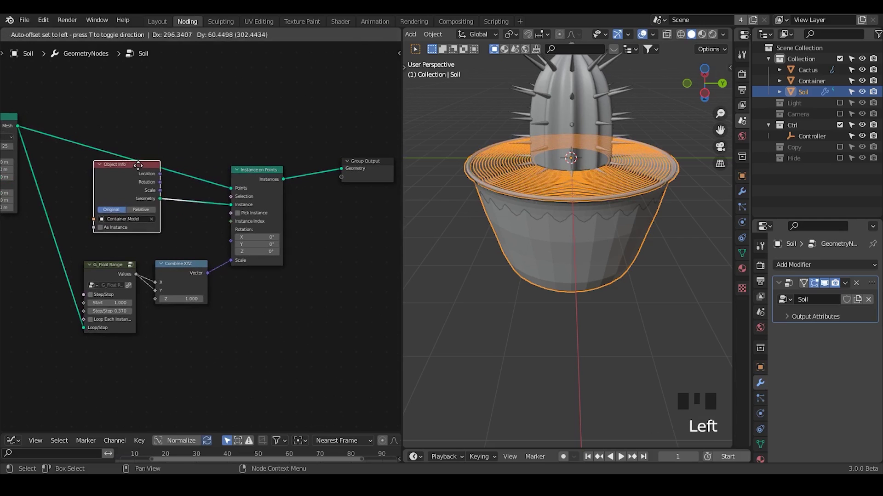
Step: Add G_Parenting in Container.Model's tree and set Soil's duplicated G_Float Range Start 0.930, Step 0.380/0.370
left_click_drag(617, 242, 845, 163)
left_click(845, 162)
left_click(815, 176)
key("ctrl+a")
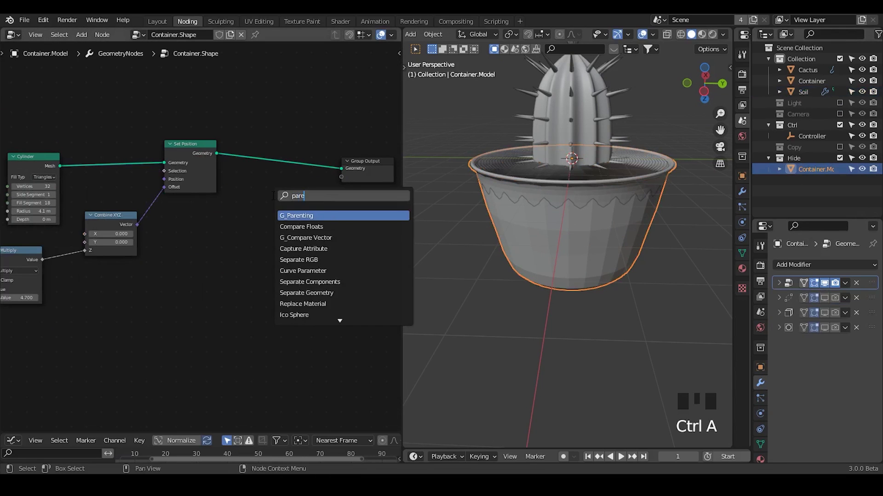
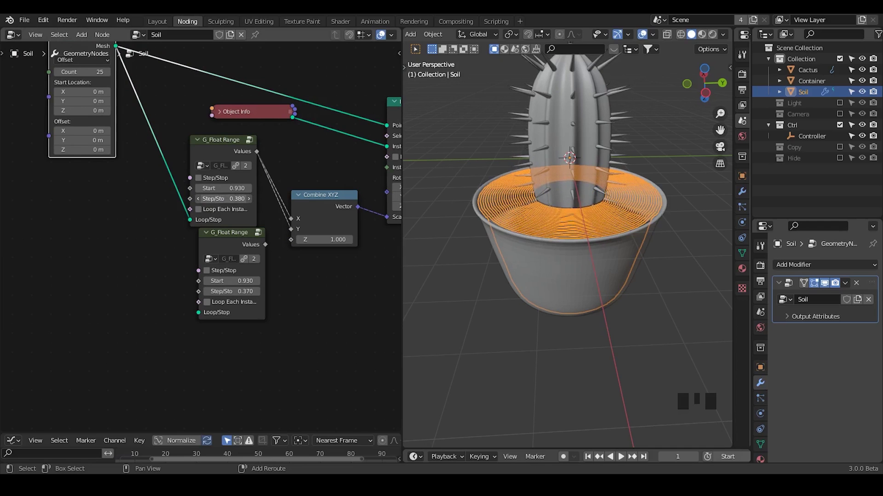
Step: Add Set Position, G_Points Distribute with Amount 8000 and G_Noise 3D to the Soil tree
left_click_drag(619, 220, 343, 175)
left_click(343, 174)
key("ctrl+a")
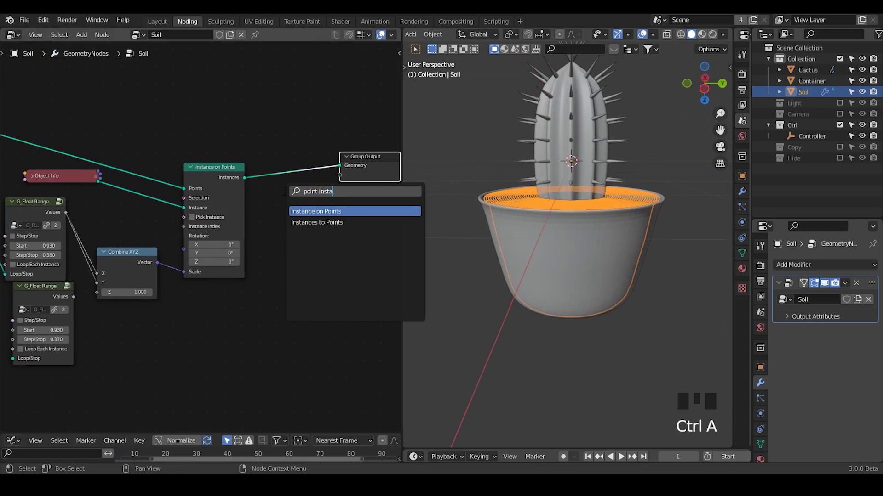
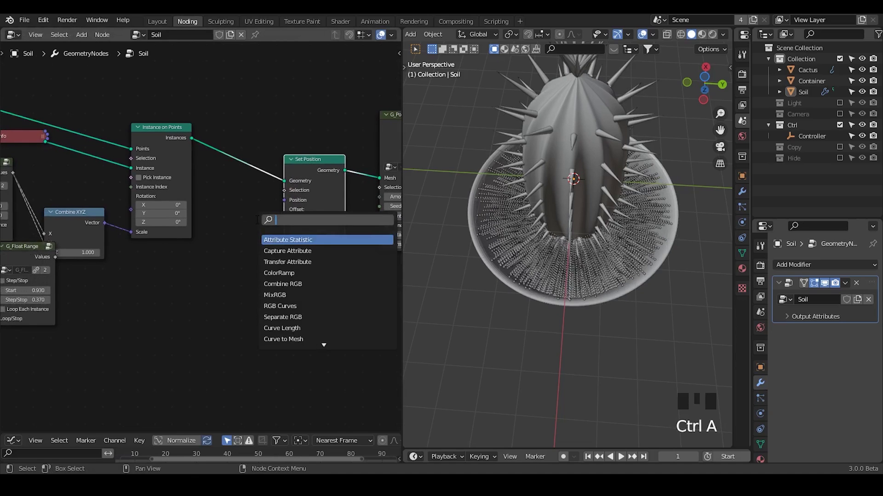
key("Down")
key("Down")
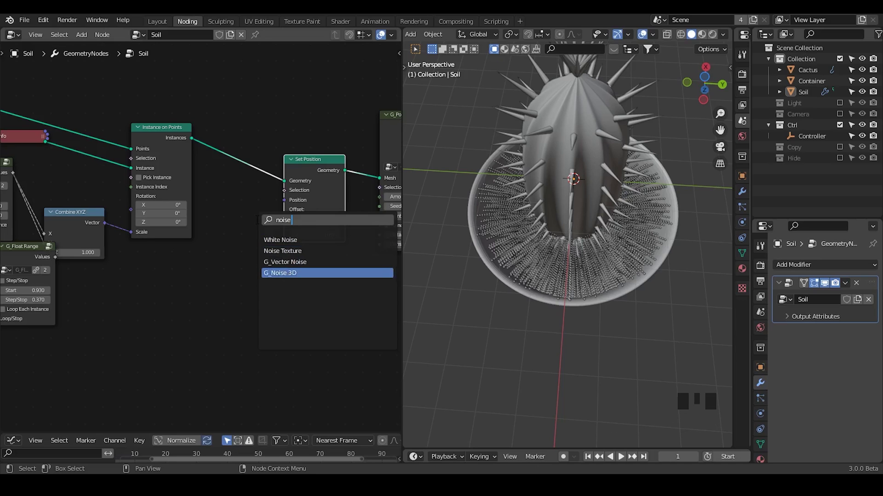
left_click_drag(319, 168, 260, 165)
left_click_drag(260, 165, 248, 192)
key("ctrl+a")
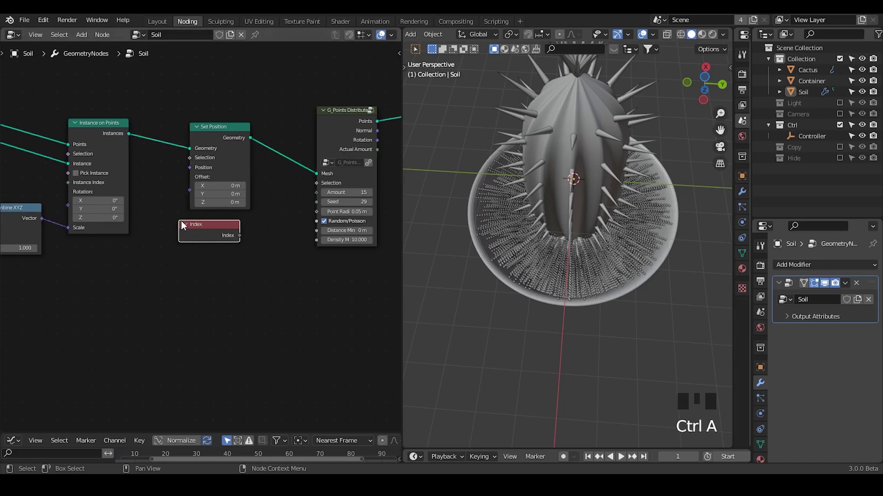
left_click_drag(259, 232, 549, 220)
left_click_drag(549, 220, 300, 214)
left_click_drag(316, 209, 290, 231)
Step: Insert Realize Instances before Set Position and temporarily mute Set Position
left_click(220, 233)
key("x")
left_click(226, 151)
key("ctrl+a")
key("Down")
key("Down")
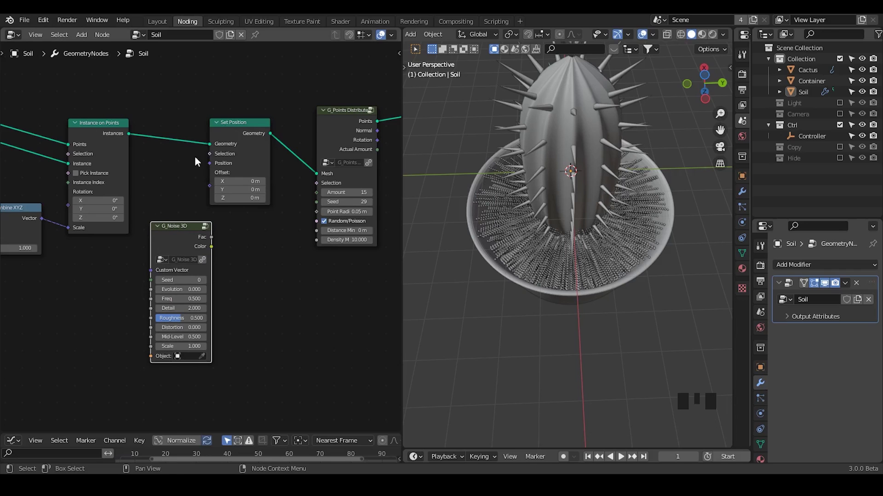
key("ctrl+a")
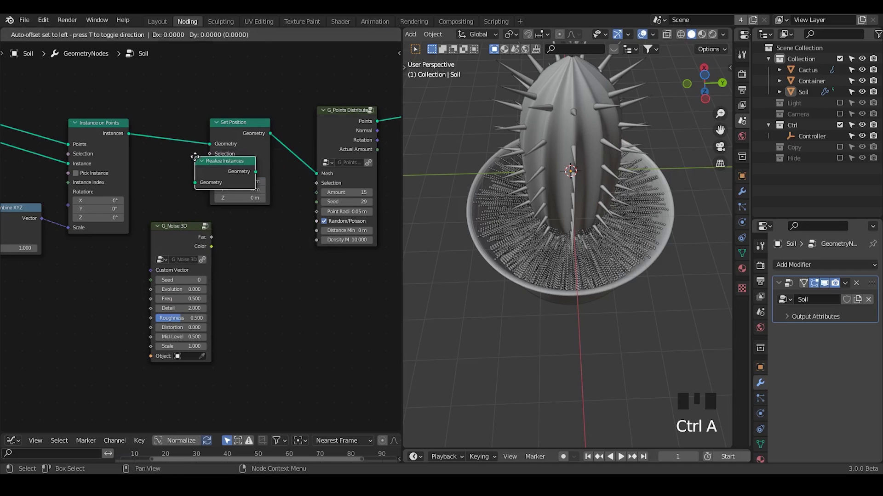
left_click(193, 235)
left_click(245, 130)
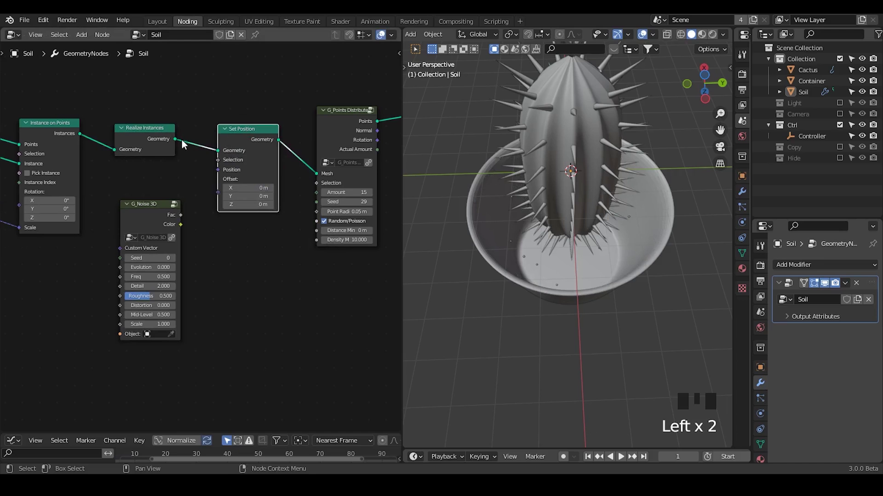
left_click(243, 137)
key("m")
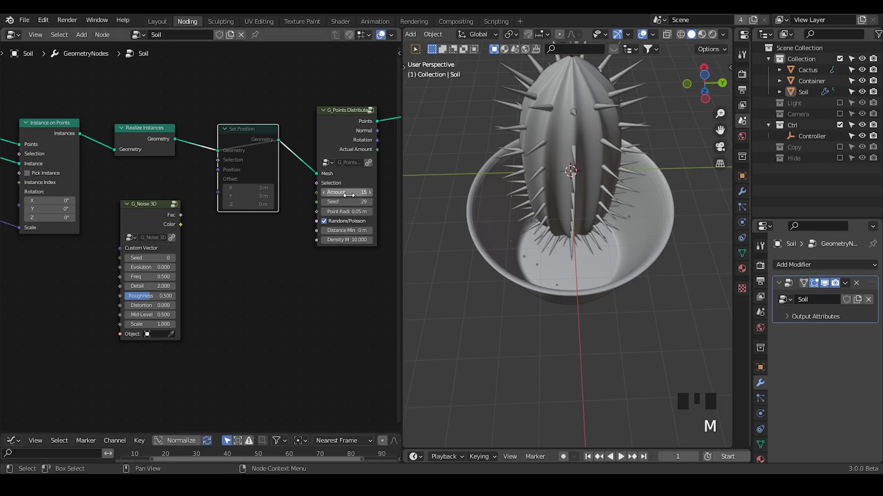
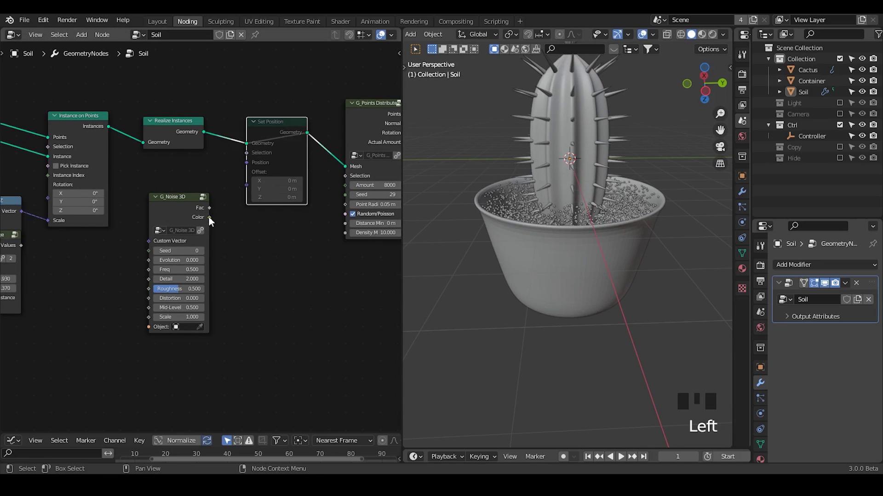
Step: Unmute Set Position, drive its Offset with G_Noise 3D Color and raise Amount to 12000
left_click_drag(217, 215, 235, 194)
left_click(273, 140)
key("m")
left_click_drag(533, 194, 563, 237)
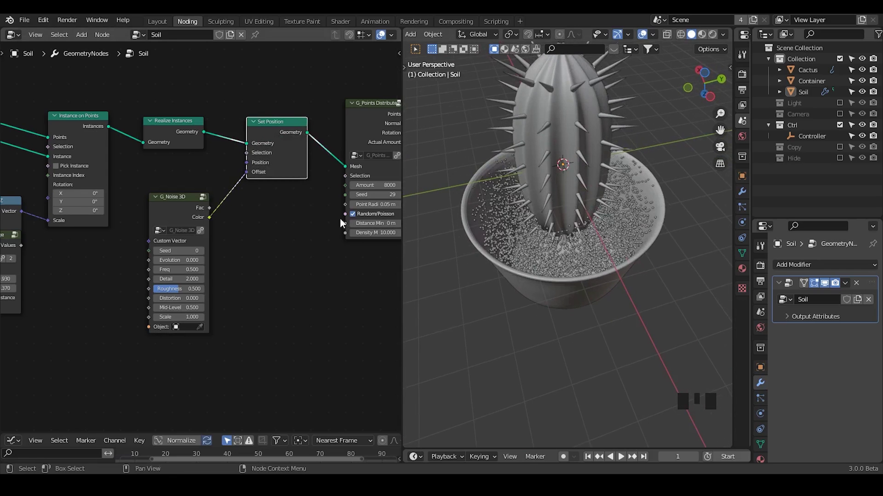
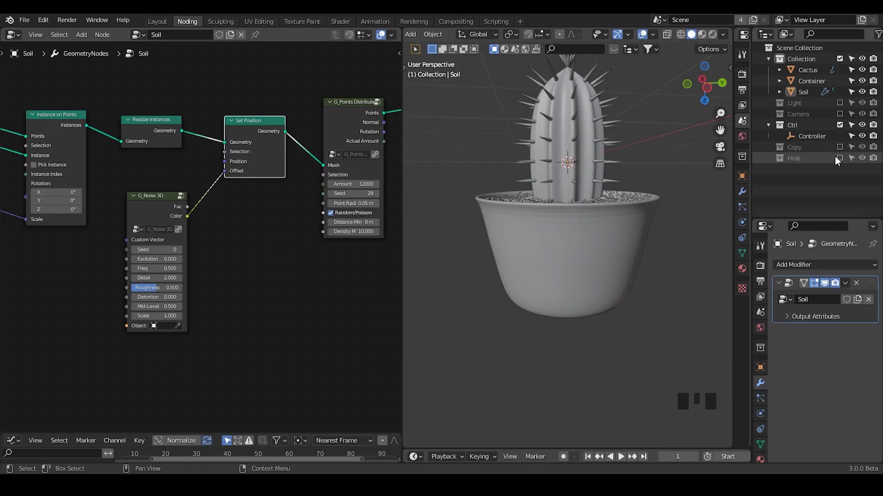
Step: Show the Hide collection, mute Container.Model's G_Parenting node, then reselect Soil
left_click(841, 163)
left_click(823, 174)
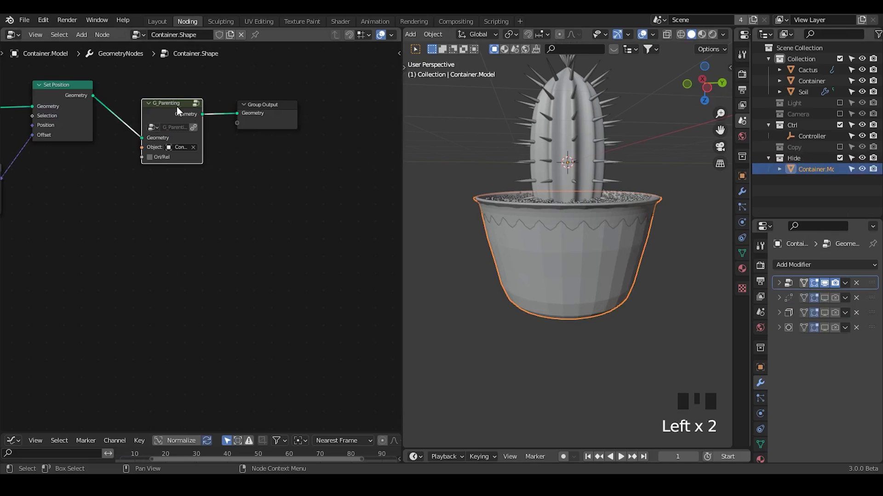
left_click(178, 109)
key("m")
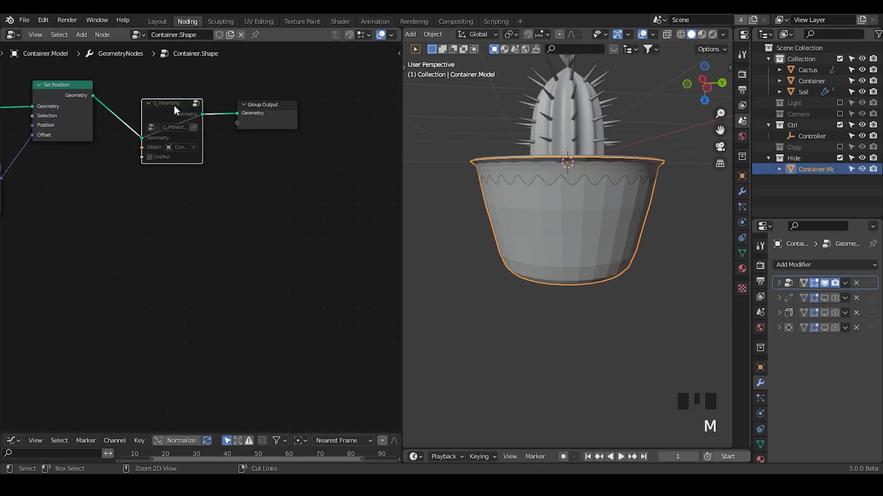
key("ctrl+c")
left_click_drag(845, 149, 815, 82)
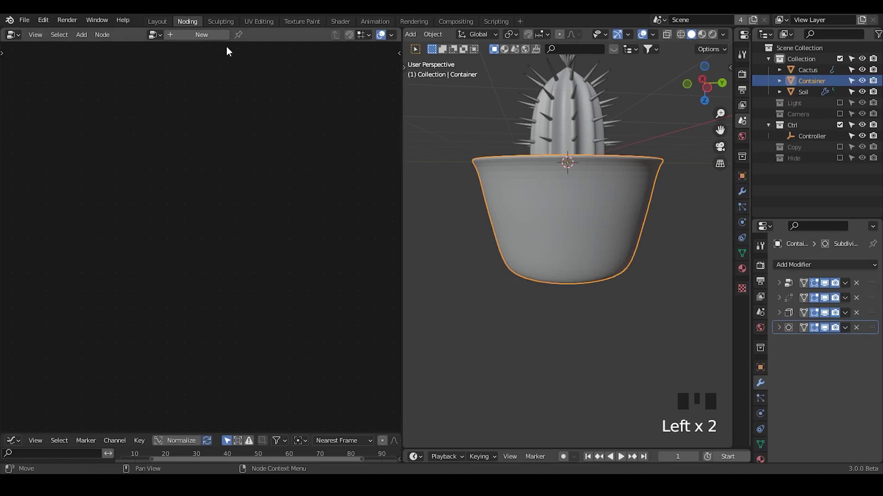
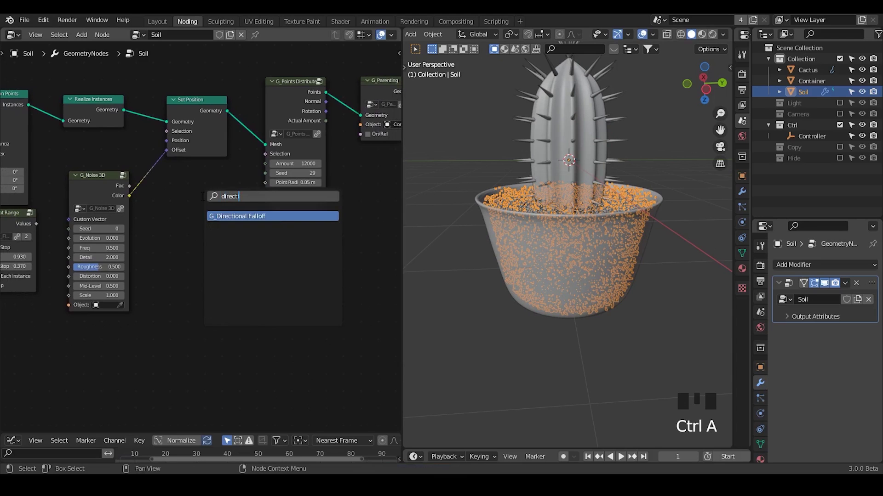
Step: Wire G_Directional Falloff into G_Points Distribute Selection with Location -0.240 and noise Scale 2.6
left_click_drag(209, 203, 194, 300)
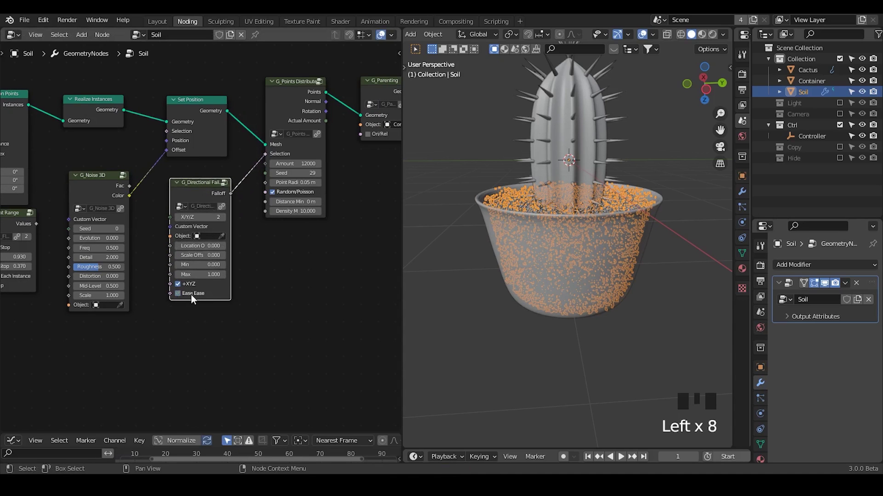
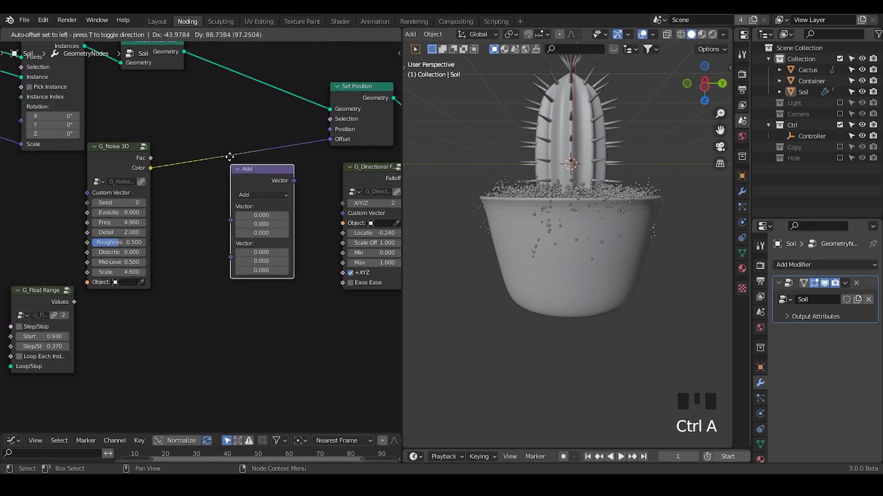
Step: Route the G_Noise 3D colour through a vector math node into Set Position's offset
left_click_drag(258, 154, 124, 156)
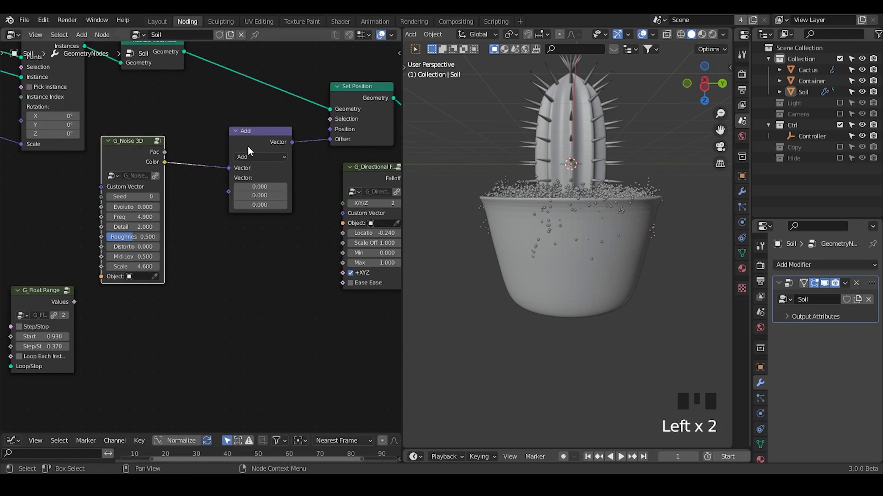
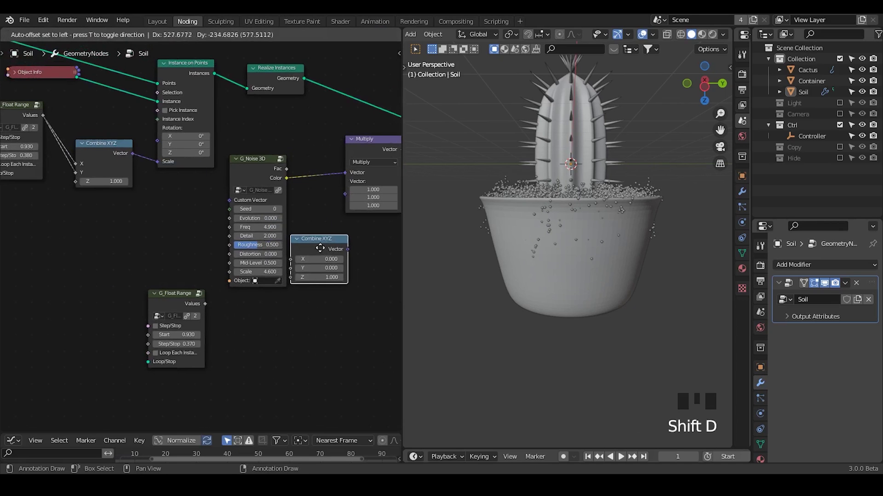
Step: Feed a 0.270 Value node into Combine XYZ's X to drive the noise strength multiply
left_click_drag(355, 249, 238, 164)
key("ctrl+a")
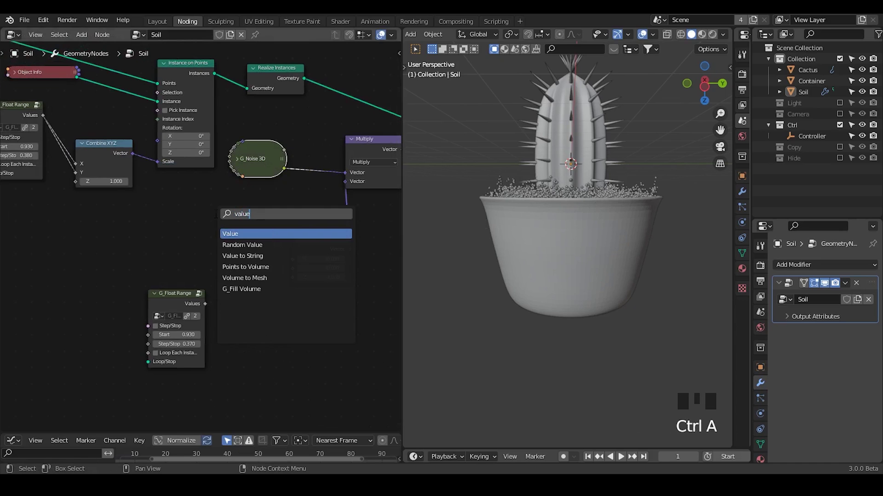
left_click_drag(251, 265, 278, 268)
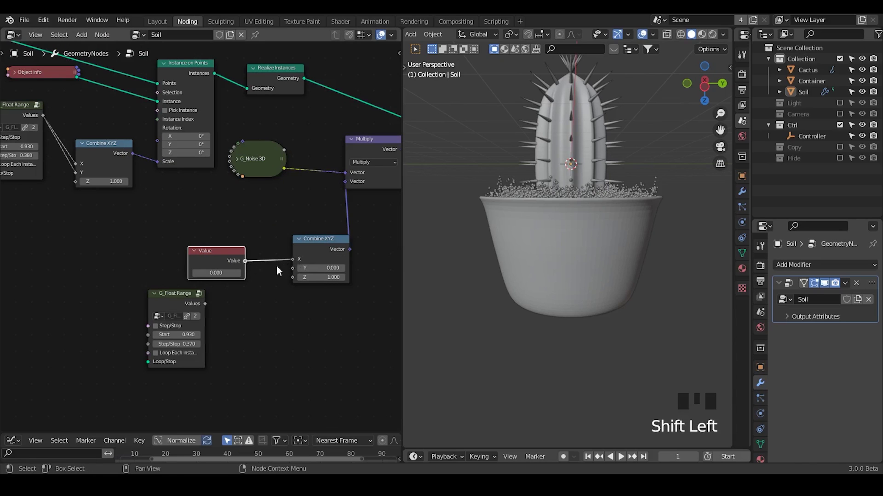
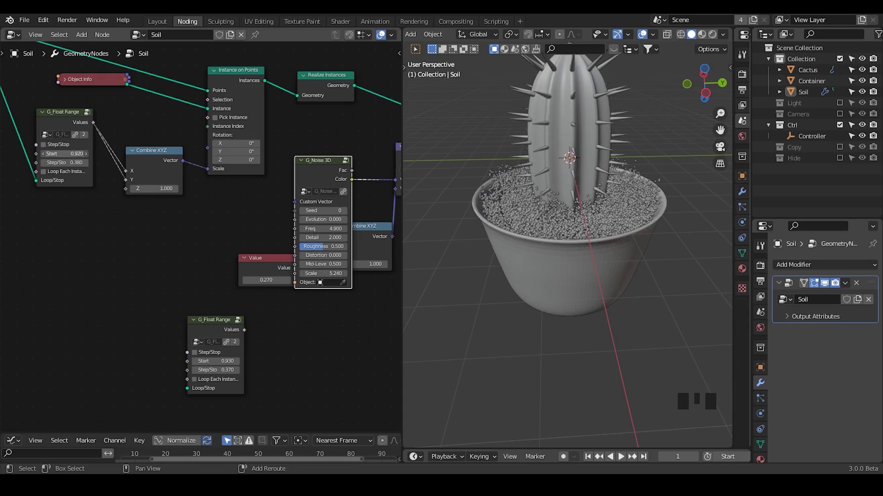
left_click_drag(524, 268, 517, 223)
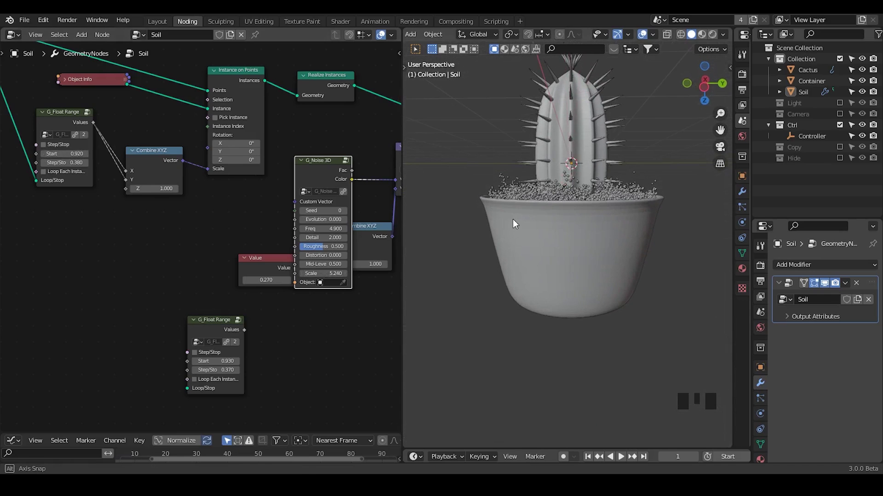
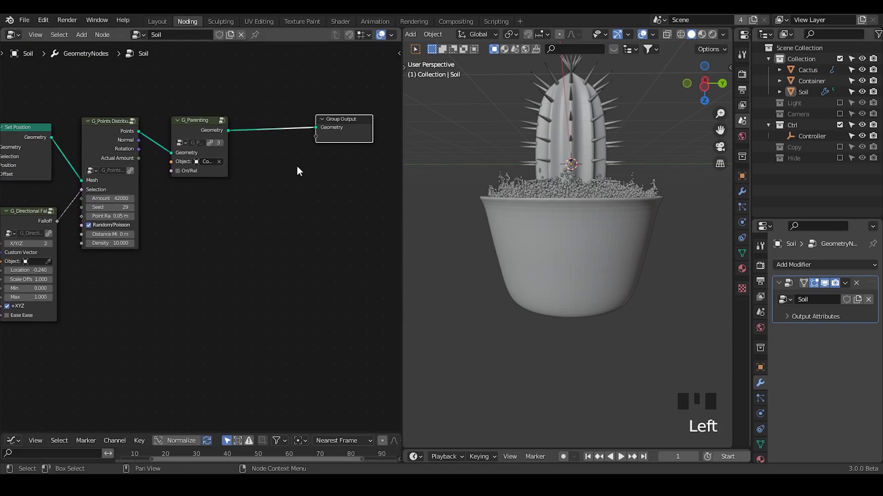
Step: Instance a 3-segment, 3-ring UV Sphere on the soil points with G_Randomness scale
key("ctrl+a")
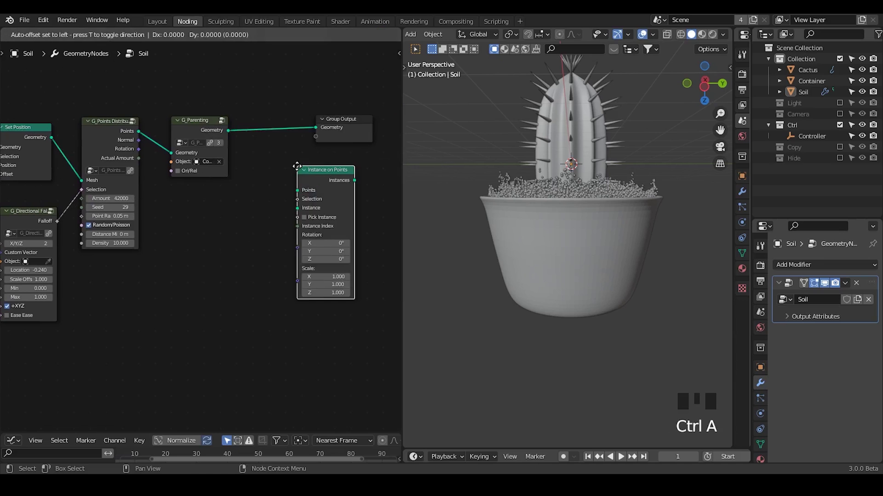
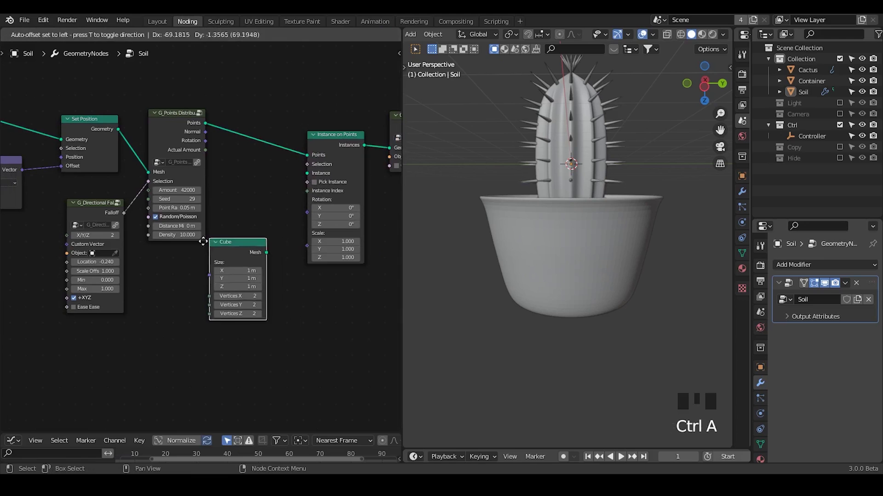
left_click(228, 262)
key("ctrl+a")
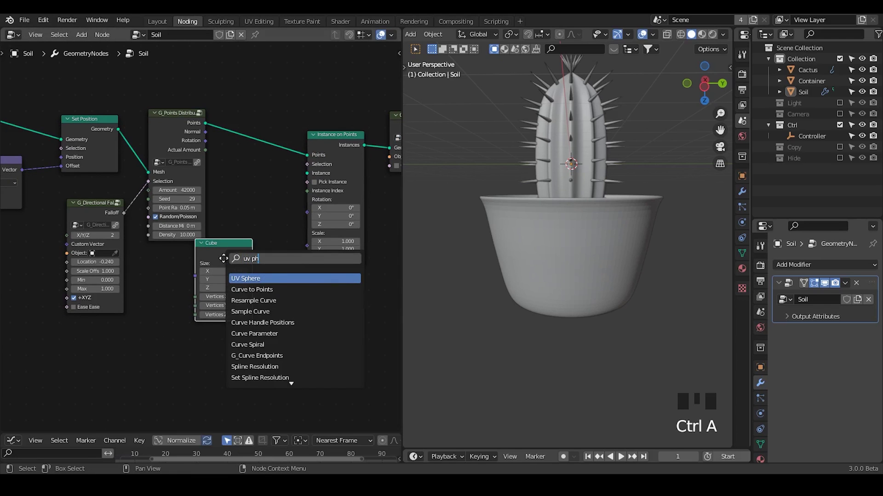
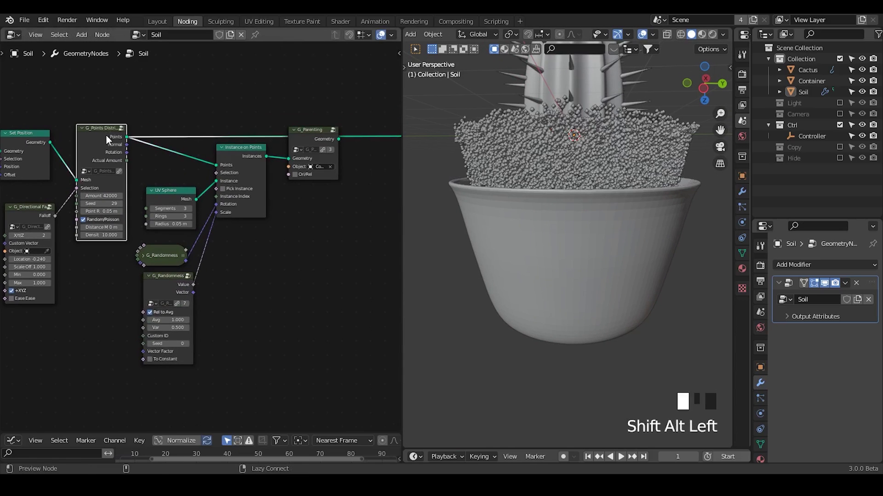
Step: Add Points to Volume and Volume to Mesh nodes feeding a Join Geometry to the output
key("ctrl+a")
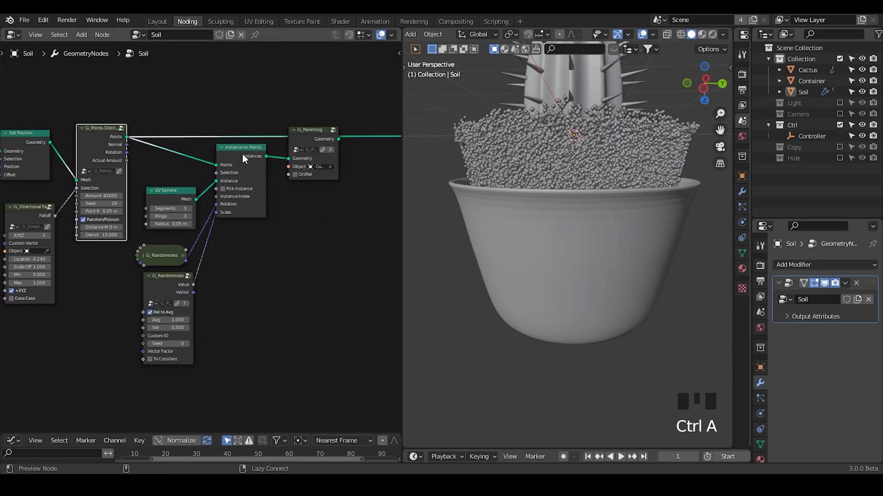
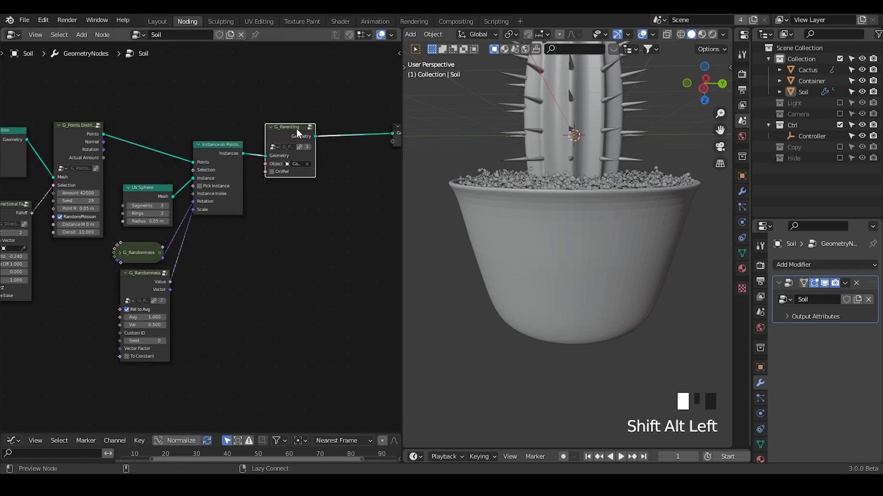
key("ctrl+a")
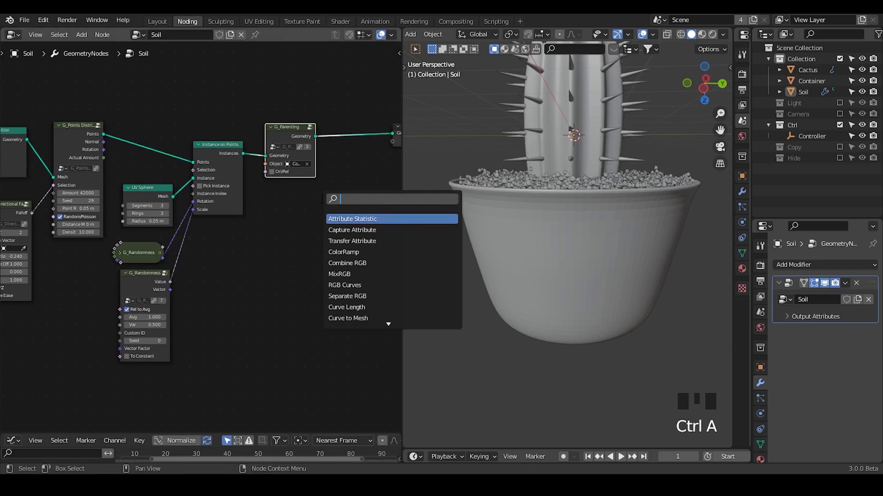
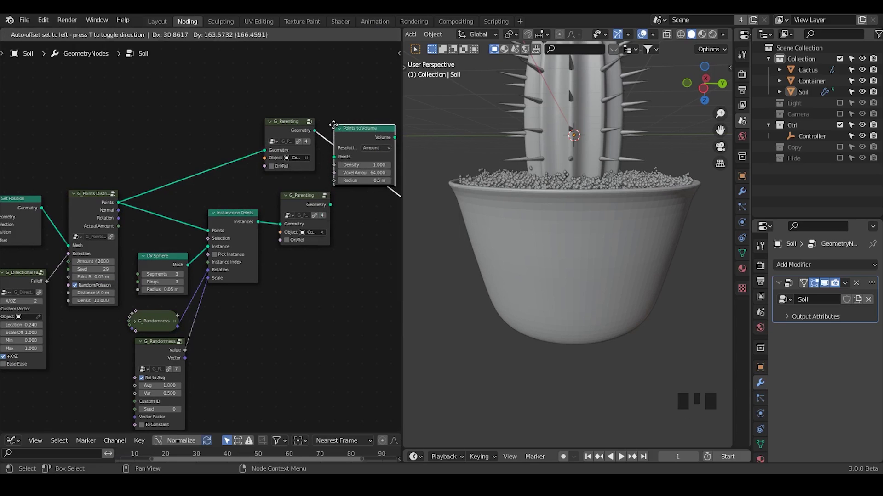
middle_click(373, 225)
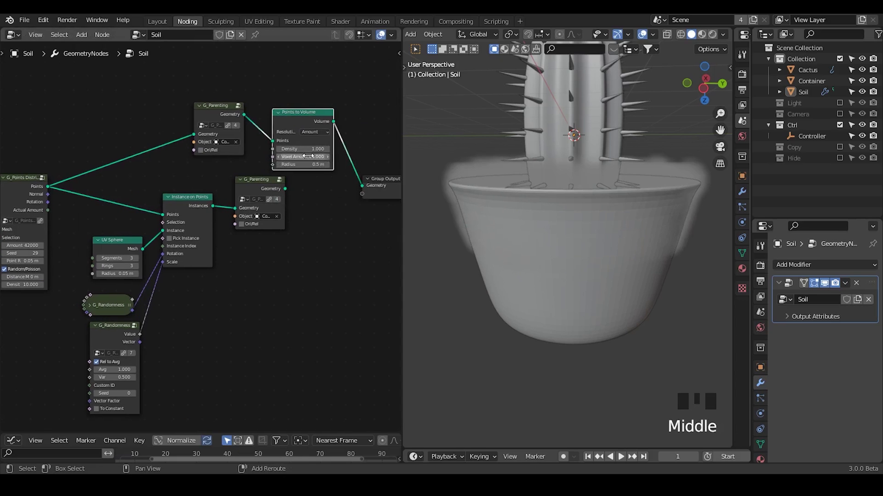
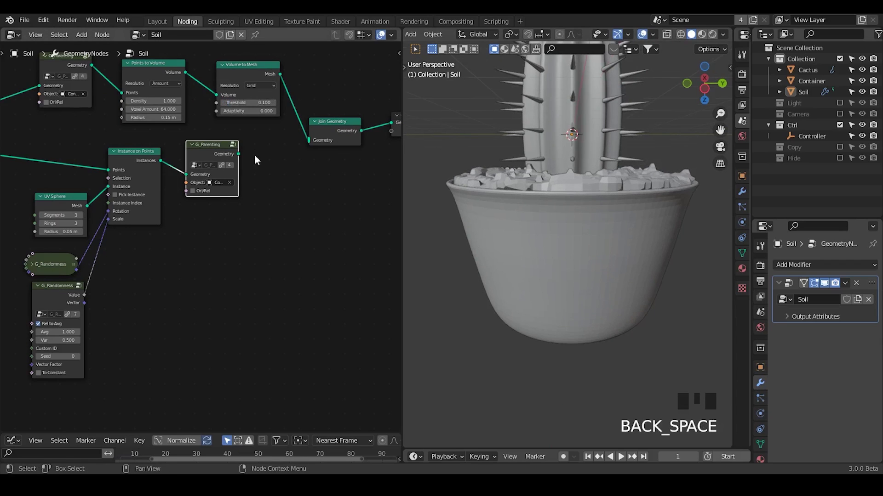
Step: Join the pebble instances into Join Geometry and mute the Volume to Mesh link
left_click_drag(249, 160, 511, 201)
left_click_drag(510, 200, 257, 136)
right_click(257, 136)
Step: Add G_Noise 3D, Combine XYZ and Value nodes for a noise-driven pebble scale
left_click(314, 193)
key("ctrl+shift+alt+q")
right_click(292, 73)
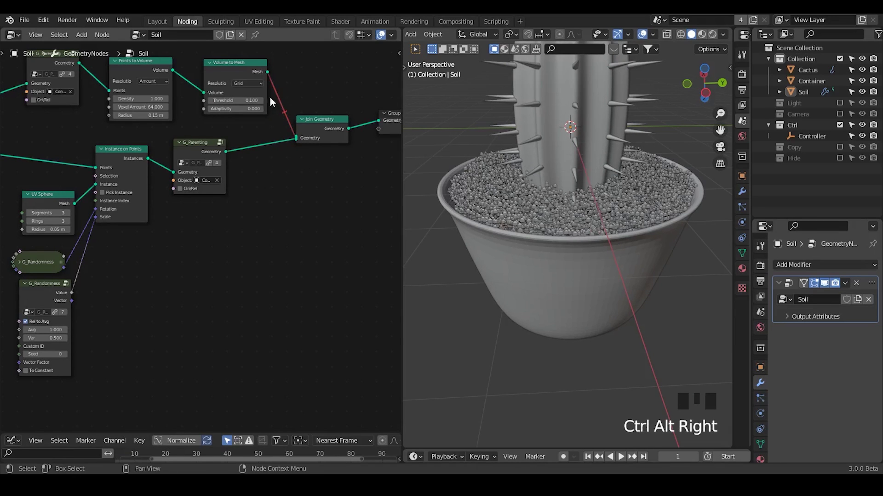
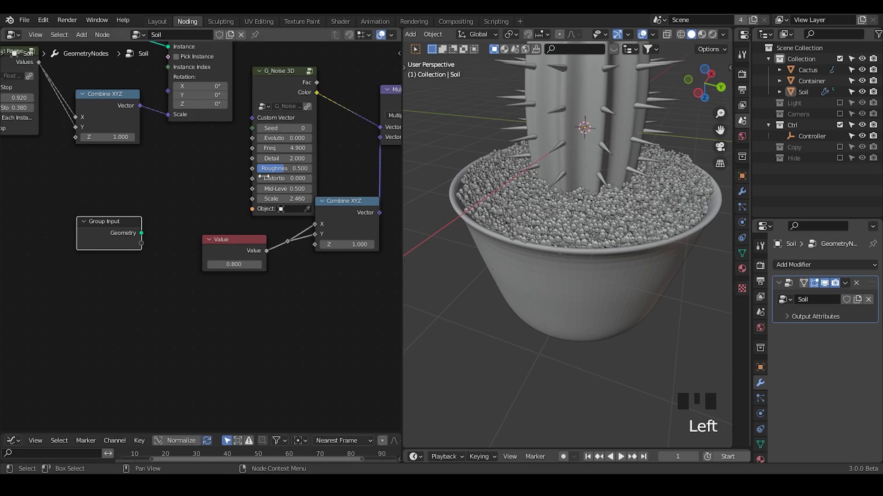
Step: Wire Group Input sockets into the noise Scale, Combine XYZ and pebble scale inputs
left_click(180, 234)
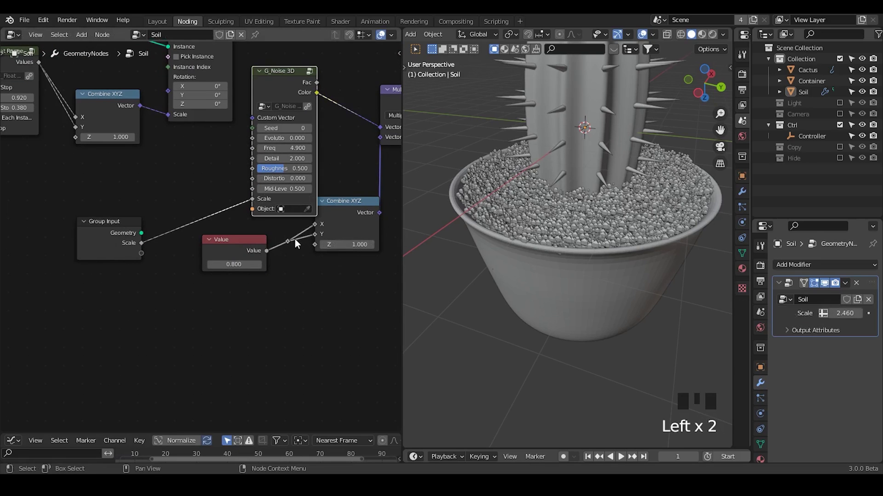
left_click_drag(288, 254, 219, 260)
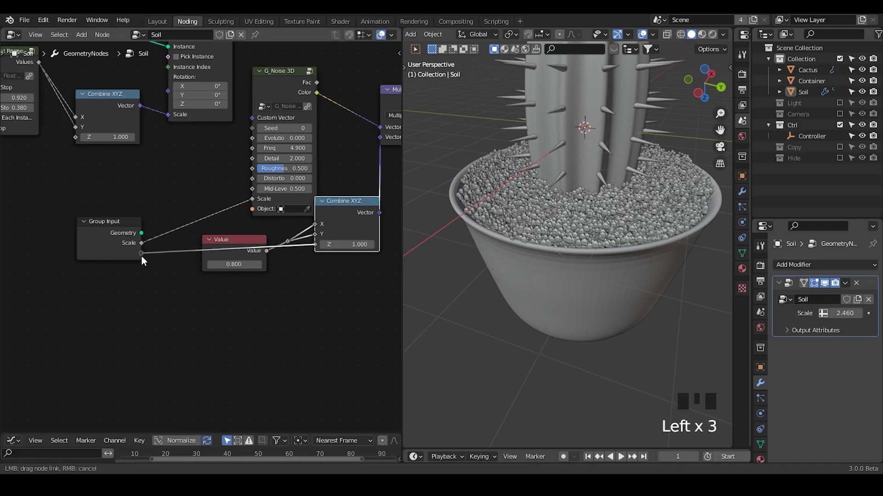
left_click_drag(303, 252, 123, 236)
key("m")
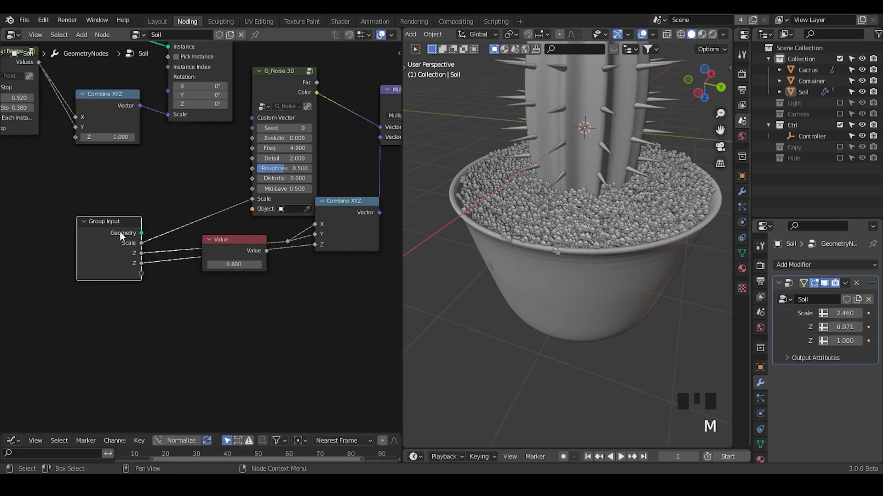
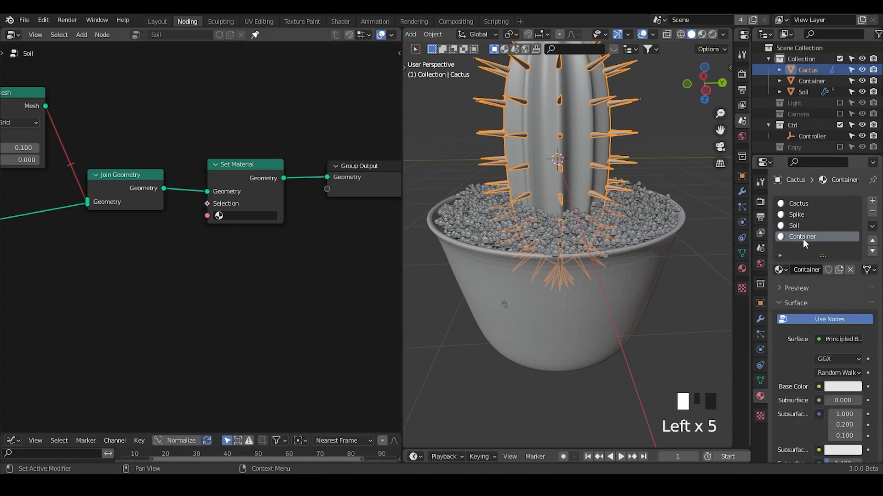
Step: Assign the Cactus material slot to the selected Cactus object
double_click(797, 212)
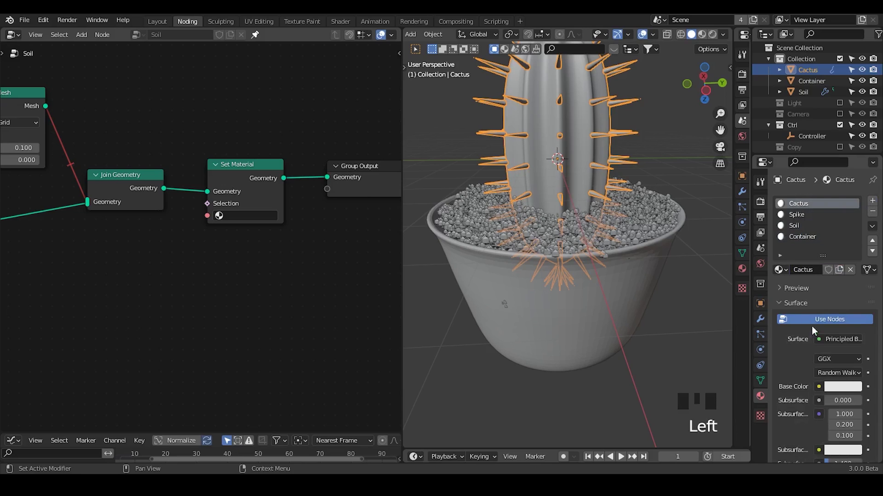
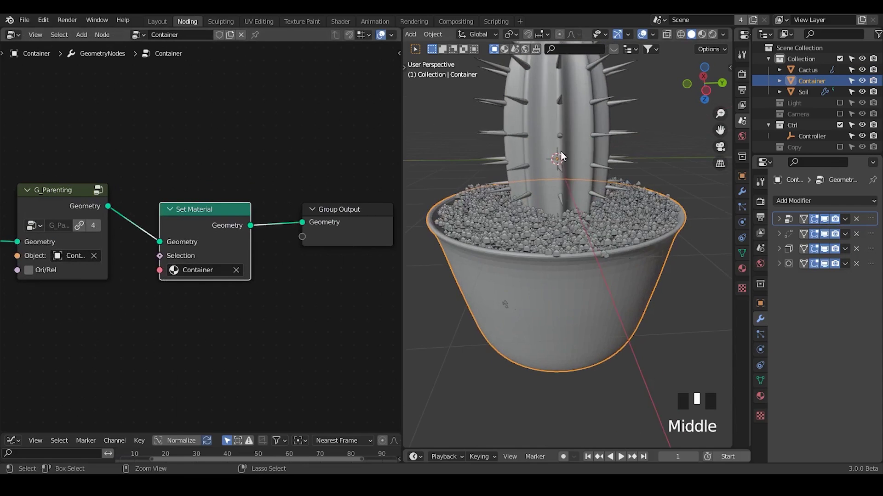
Step: Add a Plane under the pot and scale it into a large ground floor
key("shift+a")
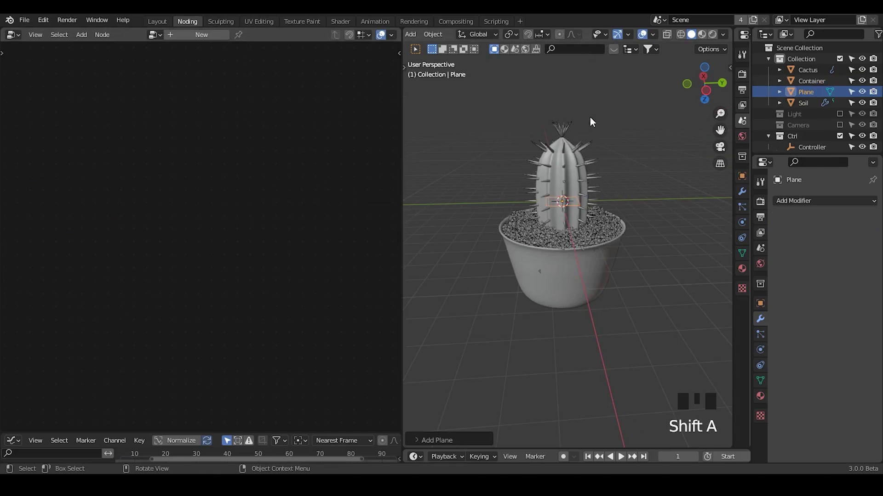
key("g")
key("s")
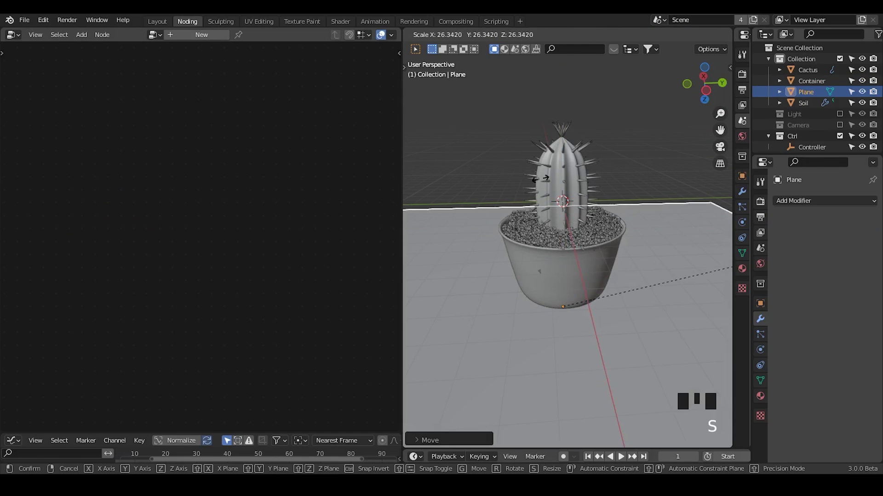
key("s")
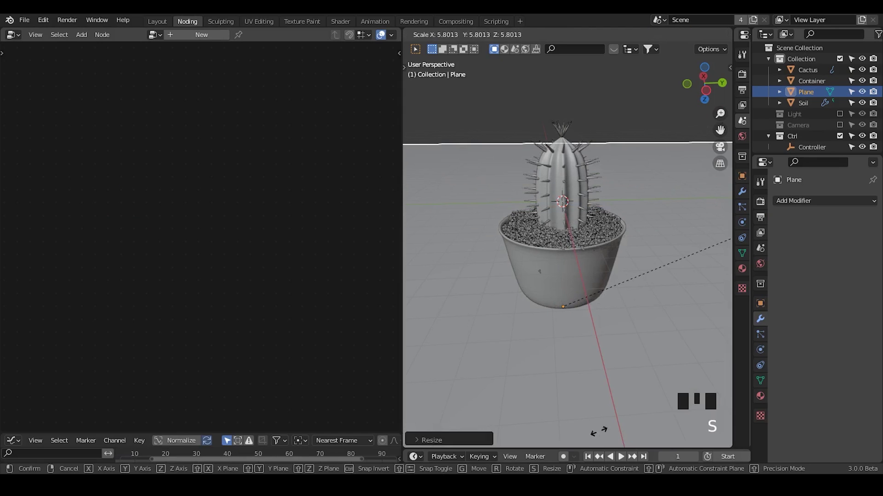
left_click_drag(639, 318, 767, 387)
Step: Create a new material for the ground plane in Material Properties
left_click(767, 387)
left_click(836, 252)
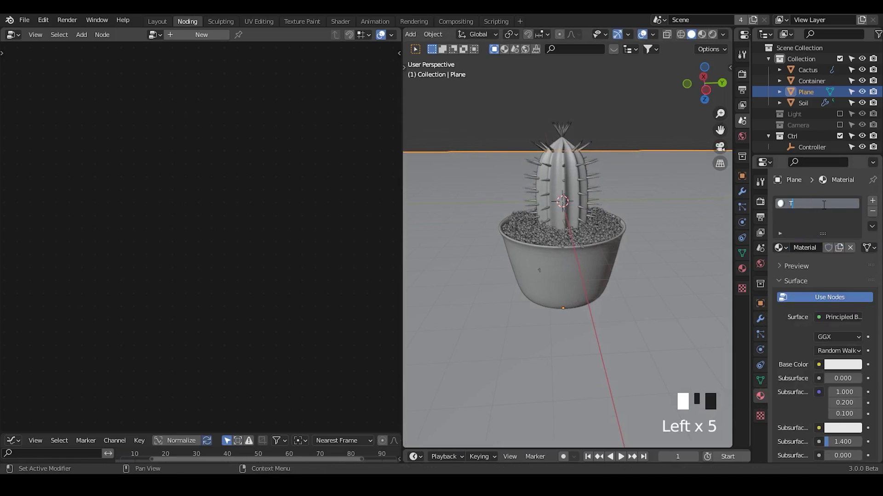